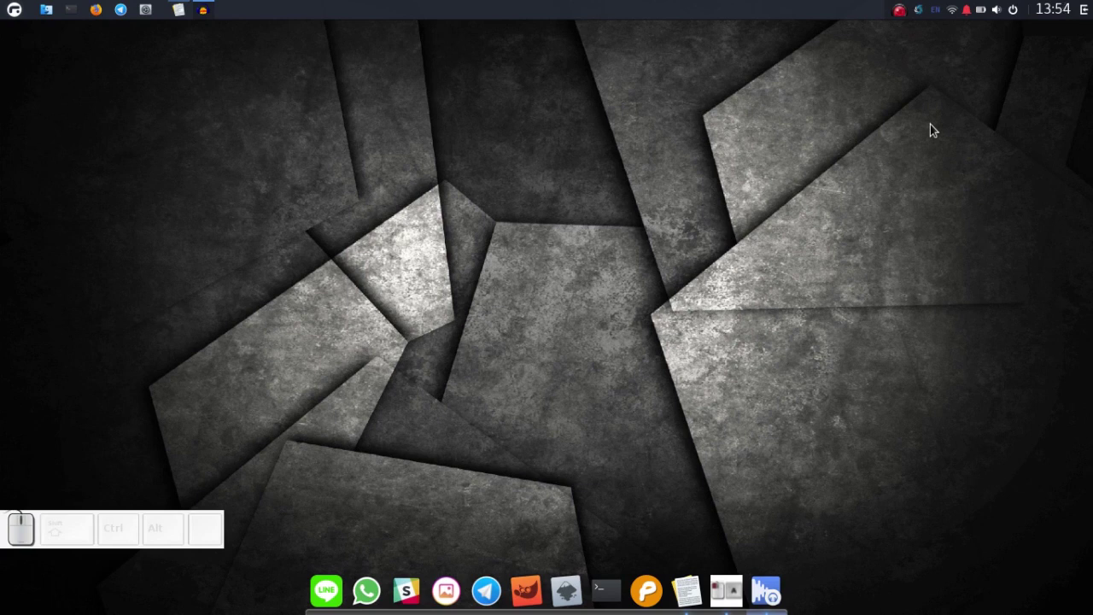
Launch LibreOffice Writer from KRunner, opening a blank Untitled 1 document
key("alt+Return")
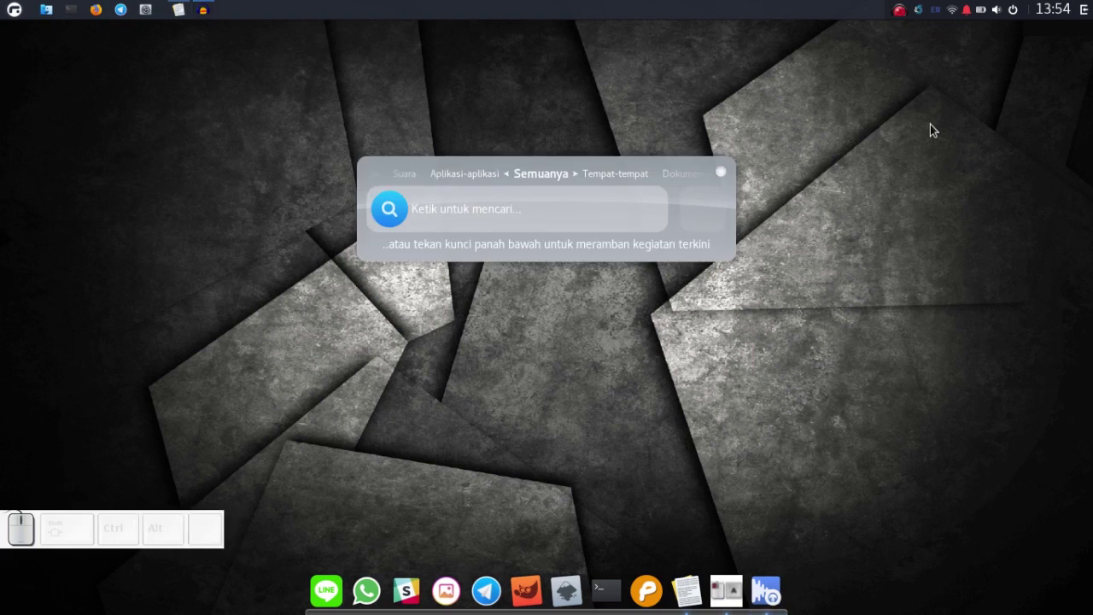
key("l")
key("i")
key("b")
key("Return")
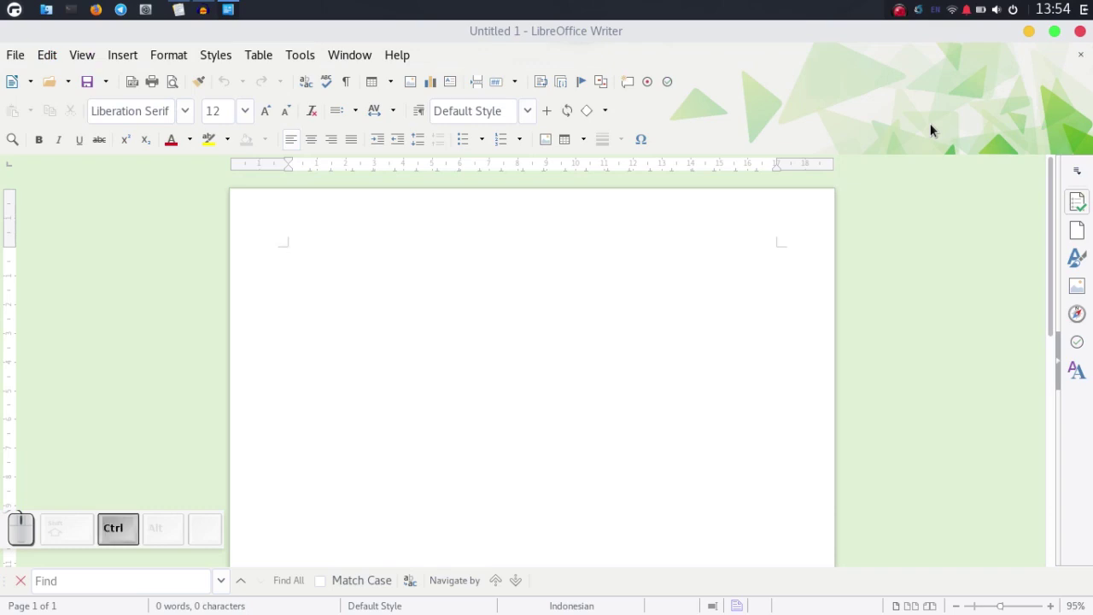
Write the centred uppercase title LEMBAR PENGESAHAN on the first line and select it
key("ctrl+e")
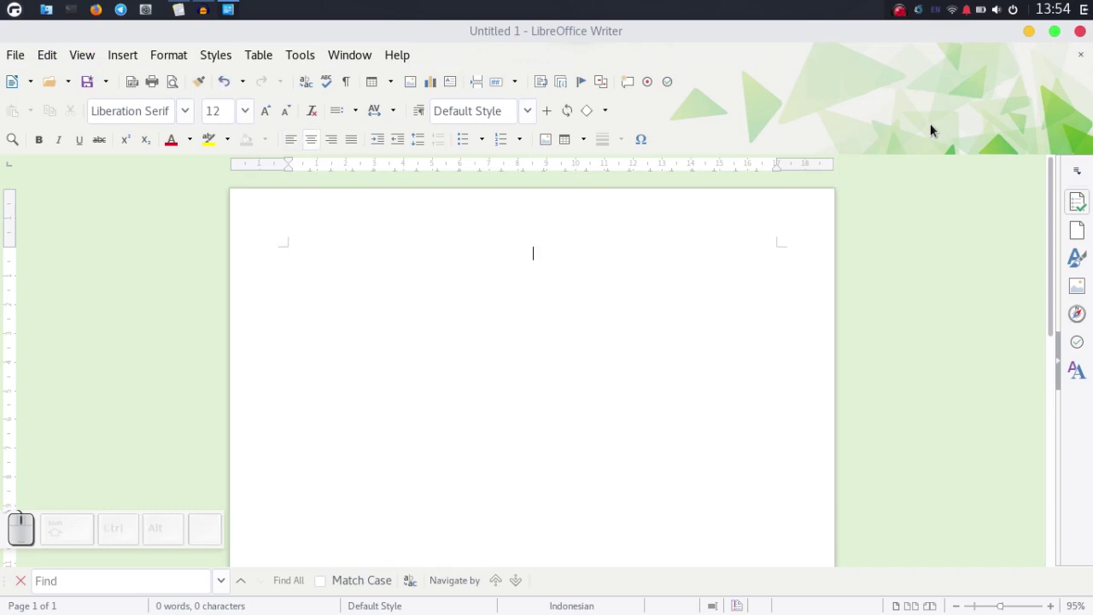
key("Caps_Lock")
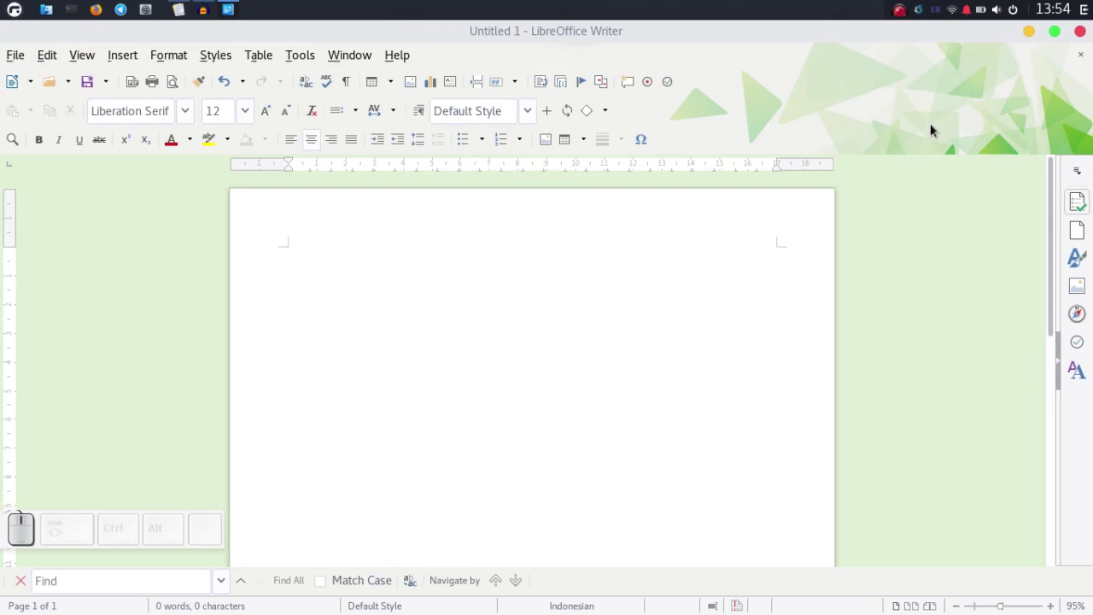
key("space")
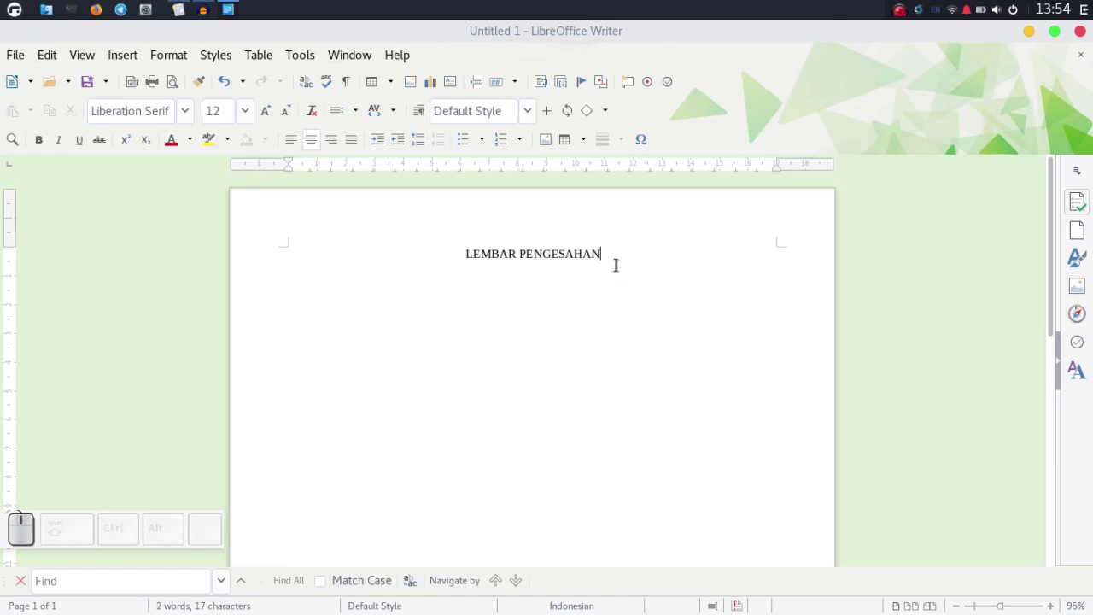
left_click_drag(616, 250, 431, 281)
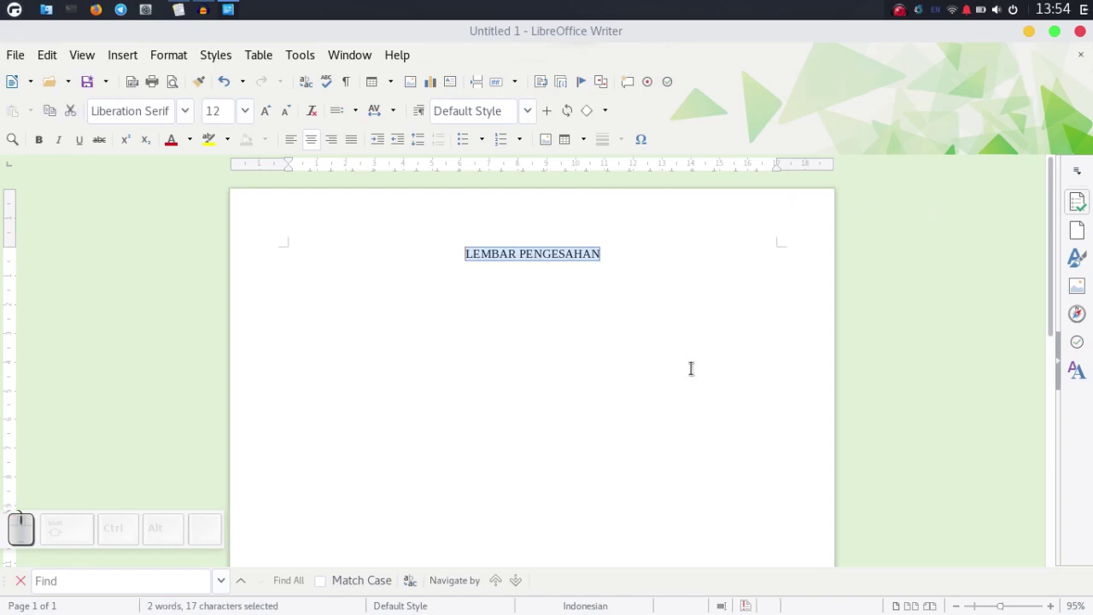
Create a new paragraph style named BAB from the selected title via the Styles sidebar
left_click(1083, 271)
left_click(1050, 204)
left_click(1025, 220)
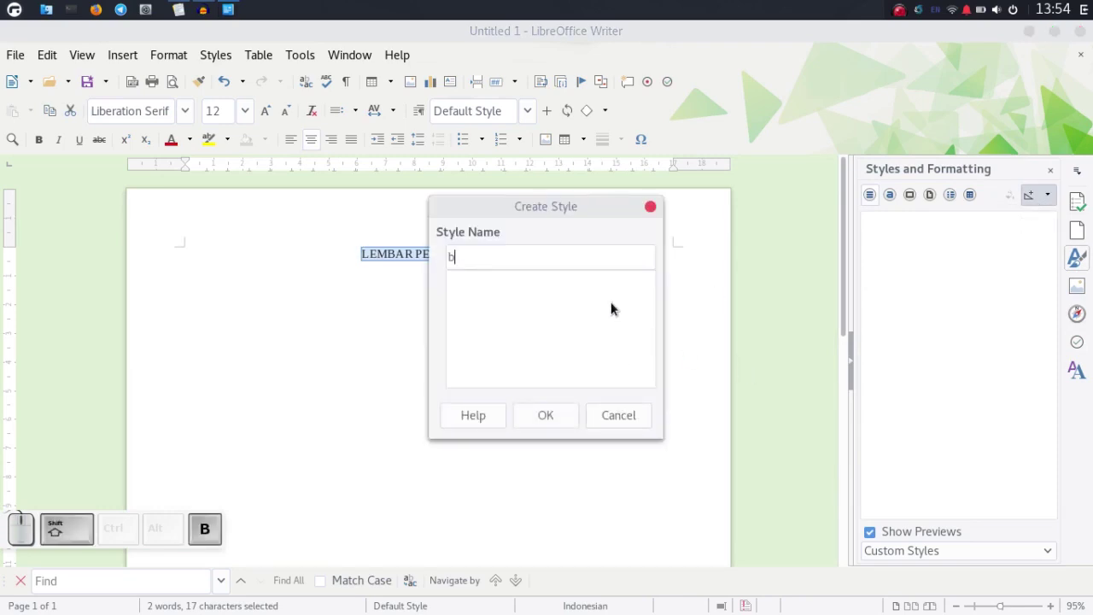
key("shift+BackSpace")
key("shift+Caps_Lock")
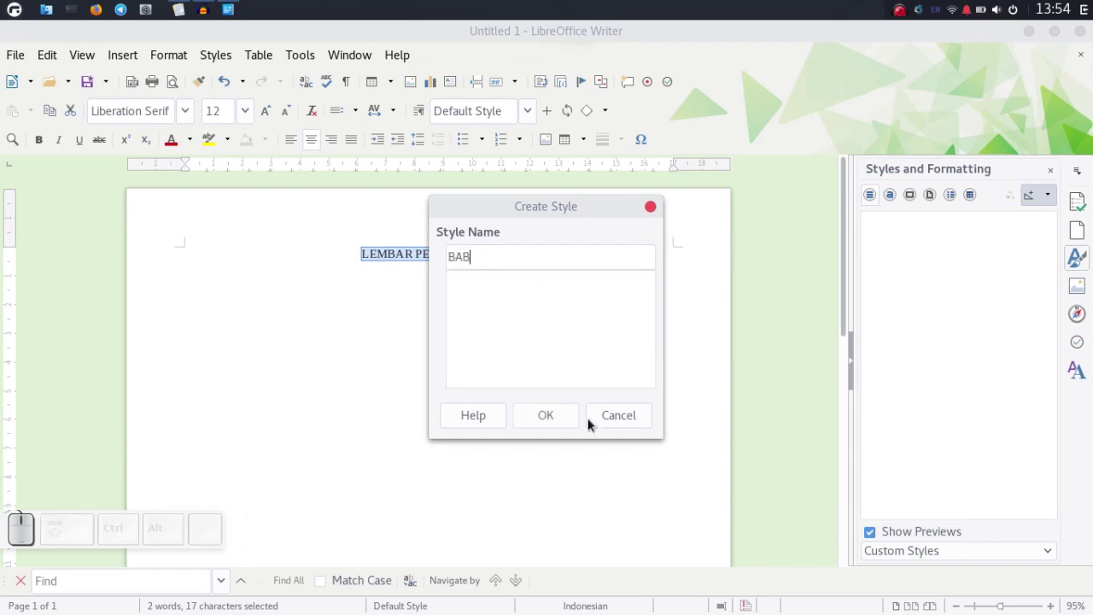
left_click(549, 414)
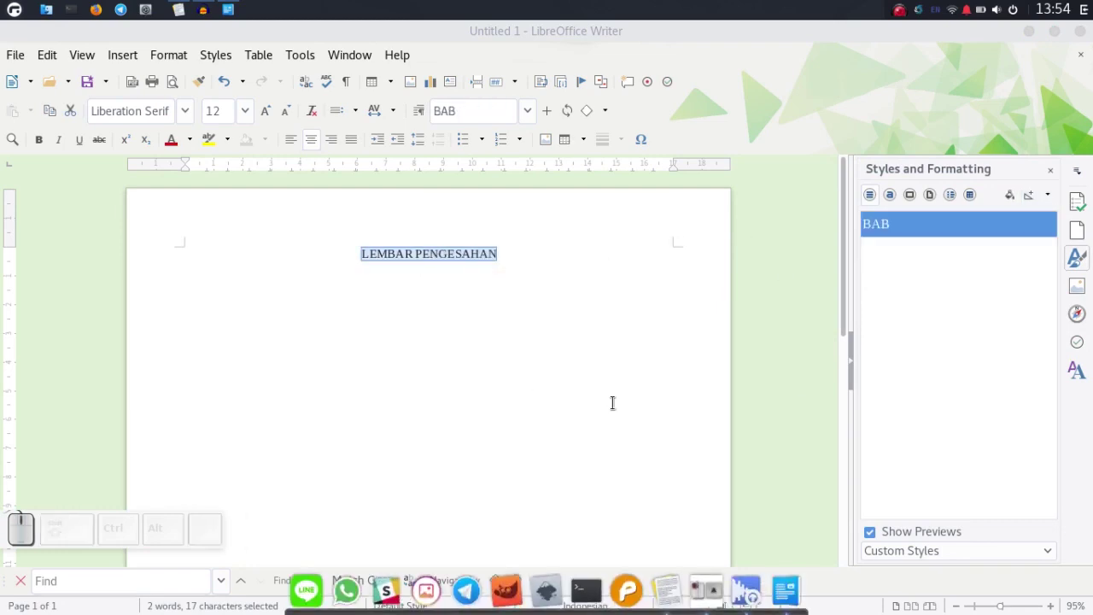
Make the LEMBAR PENGESAHAN title bold and start an empty line beneath it
left_click(606, 356)
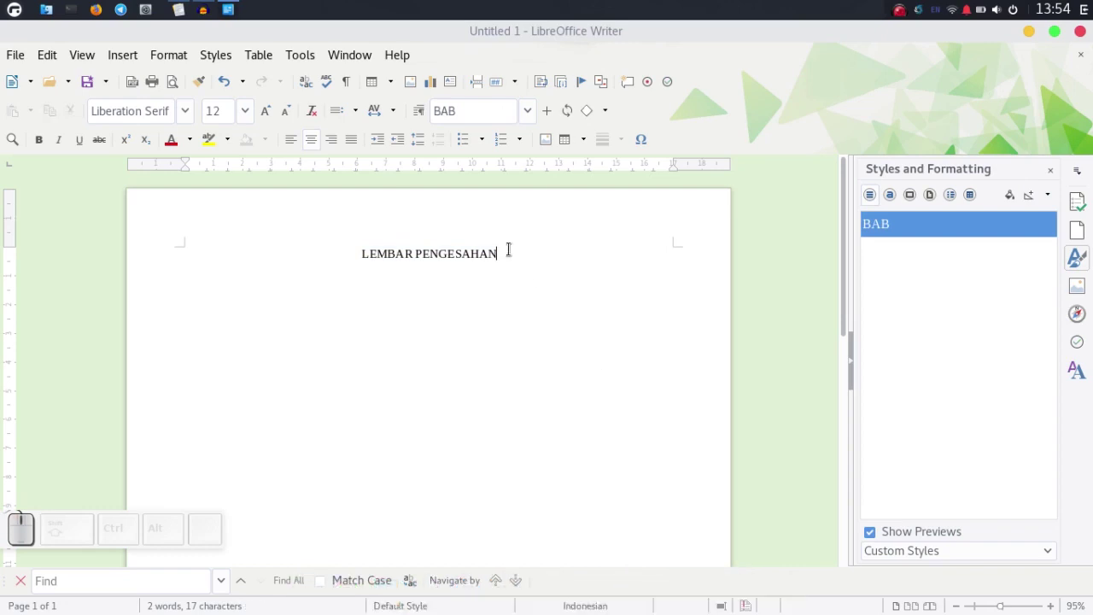
left_click(505, 248)
key("ctrl+b")
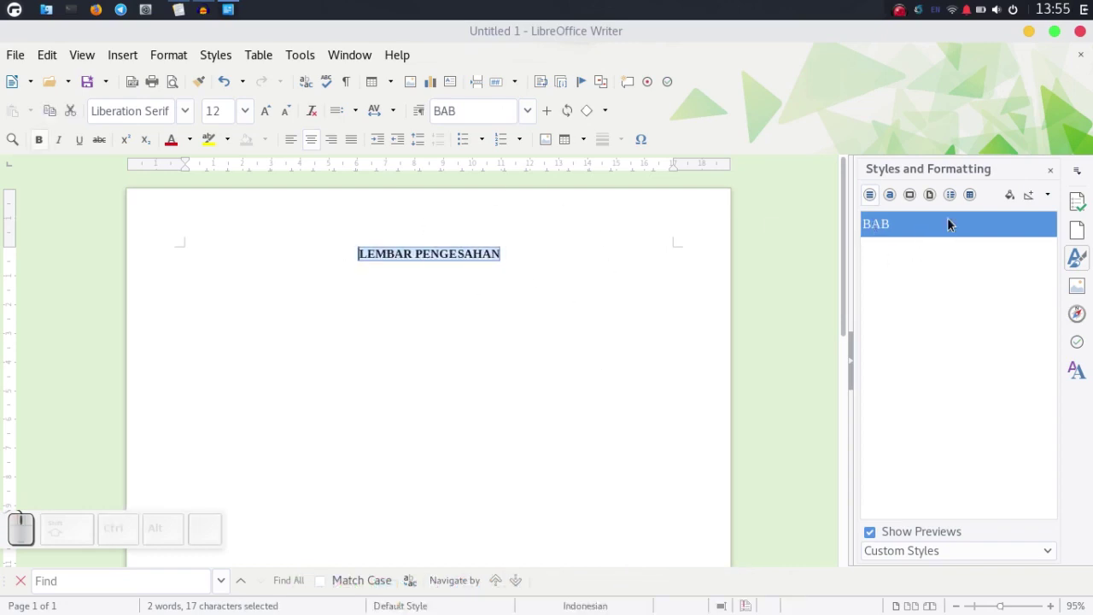
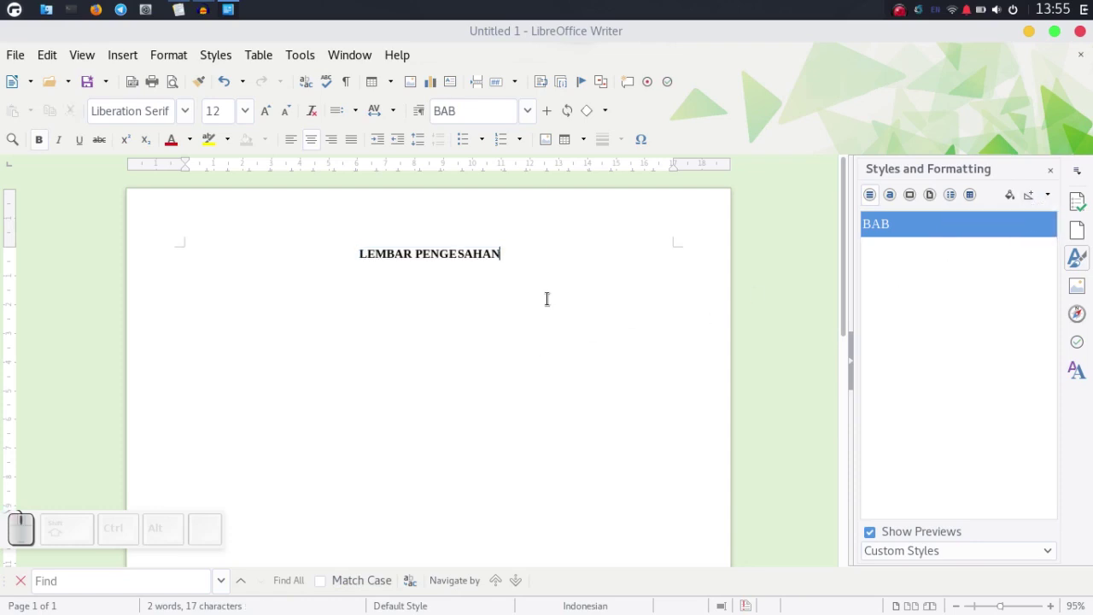
key("Return")
key("Return")
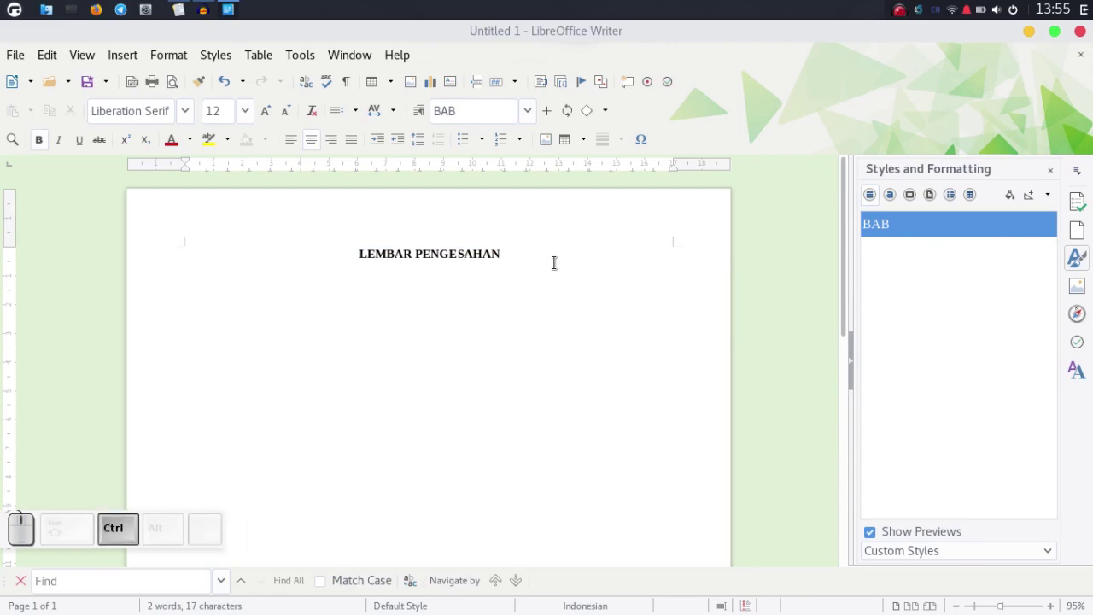
Paste a justified lorem ipsum placeholder paragraph below the title and remove its bold
key("ctrl+j")
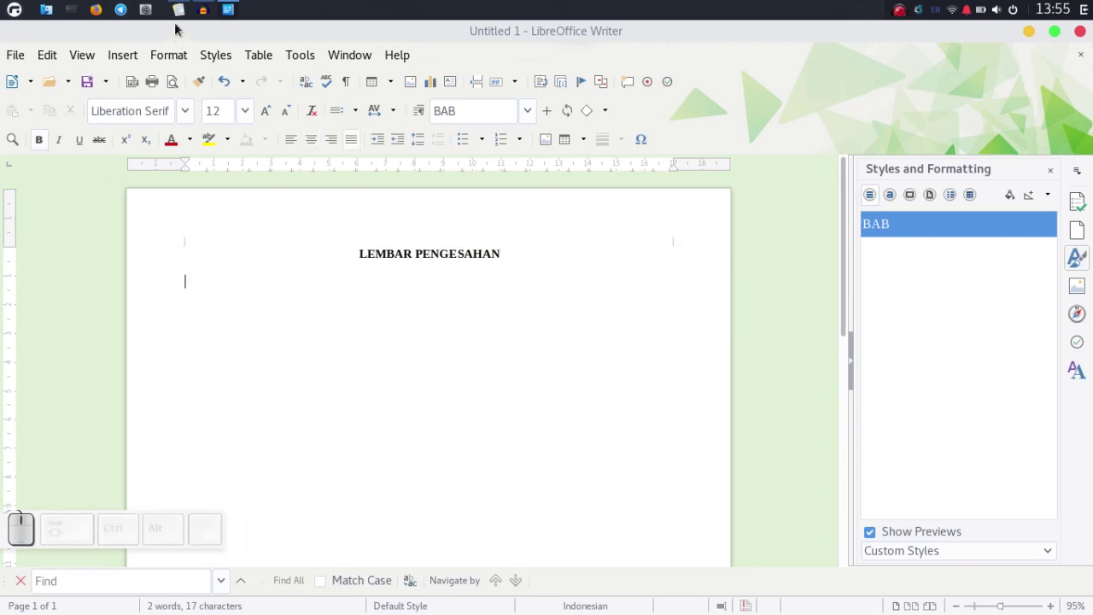
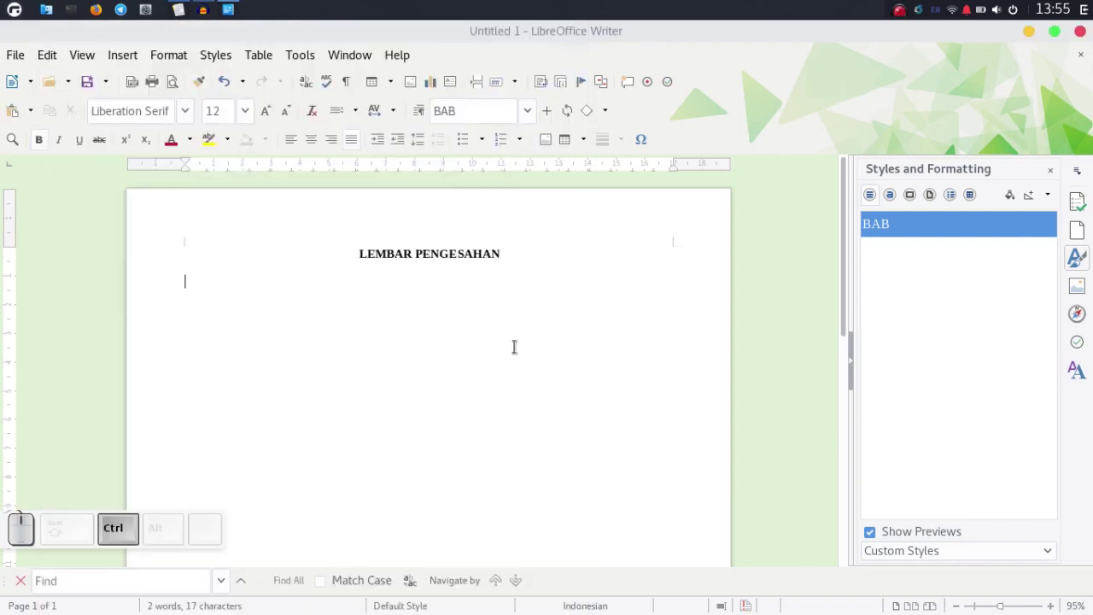
key("ctrl+v")
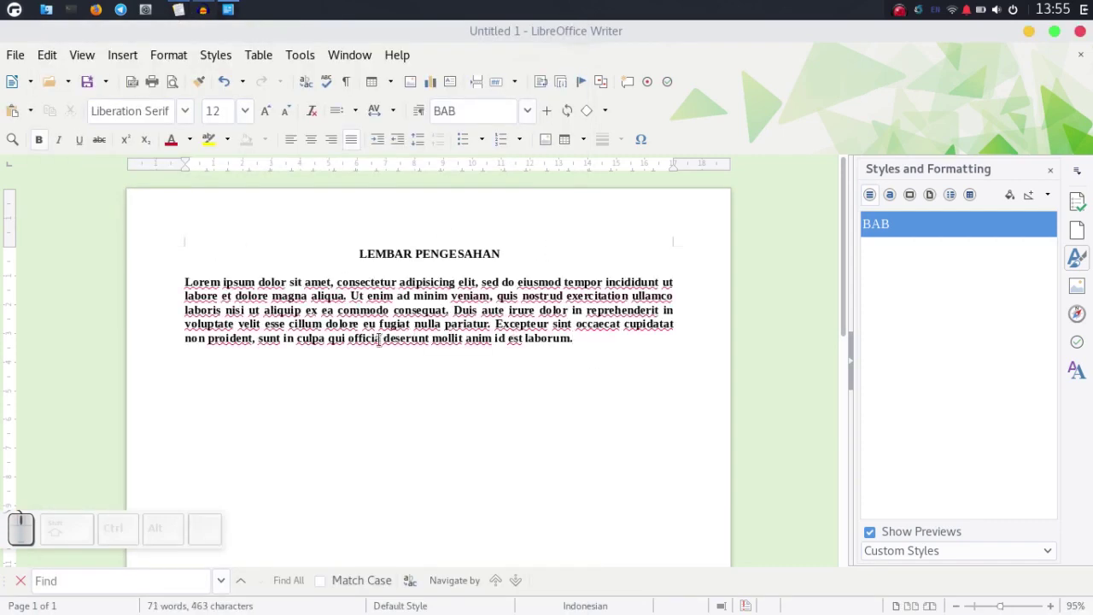
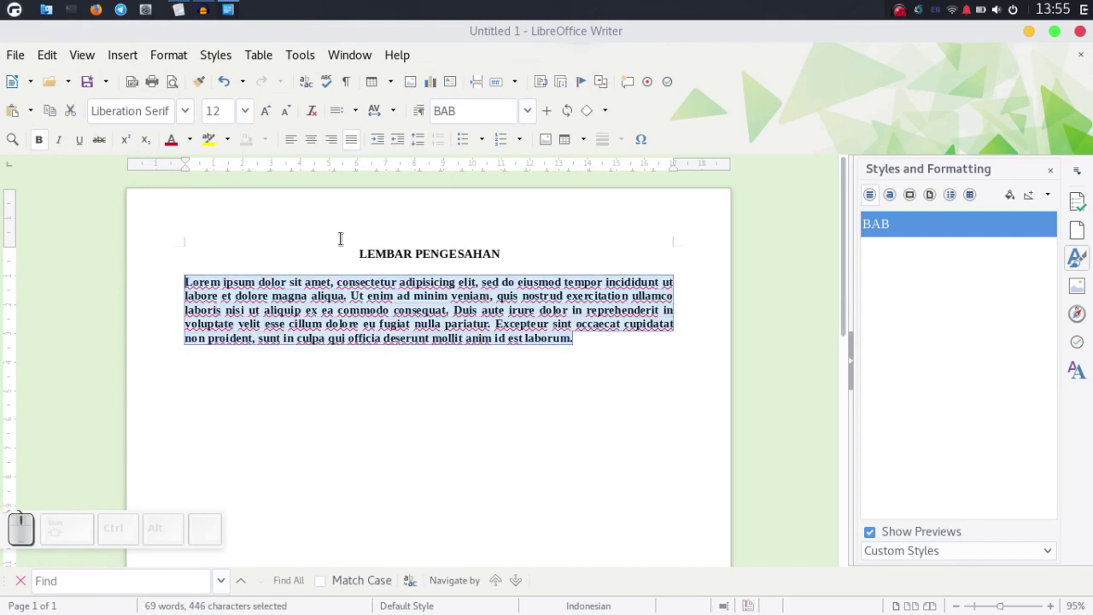
left_click(47, 142)
Save the paragraph's formatting as a new style named Konten and start a new line below
left_click(1042, 197)
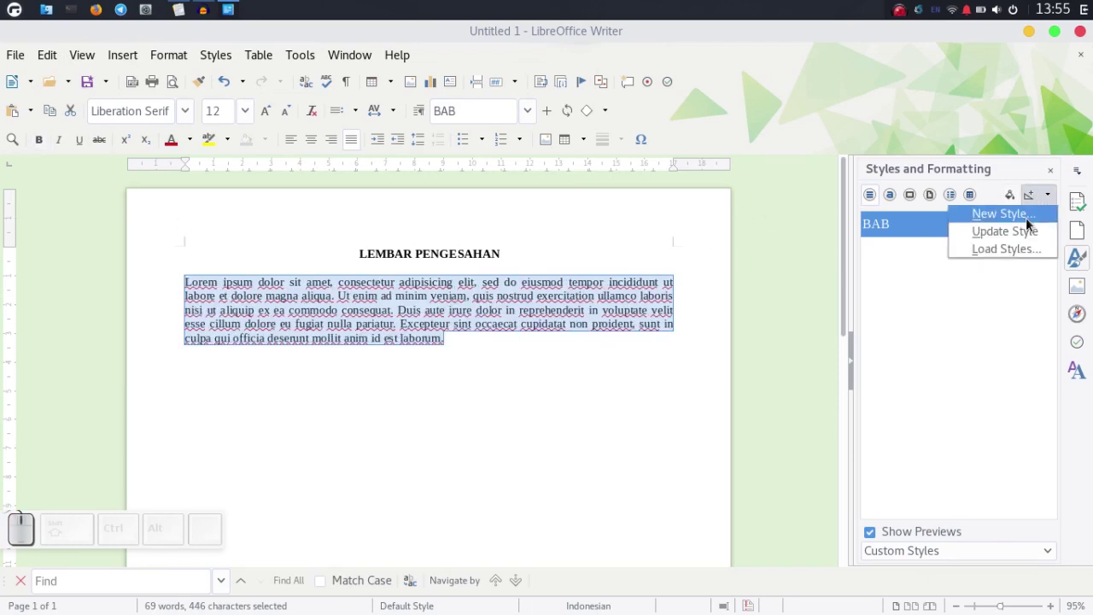
left_click(1031, 222)
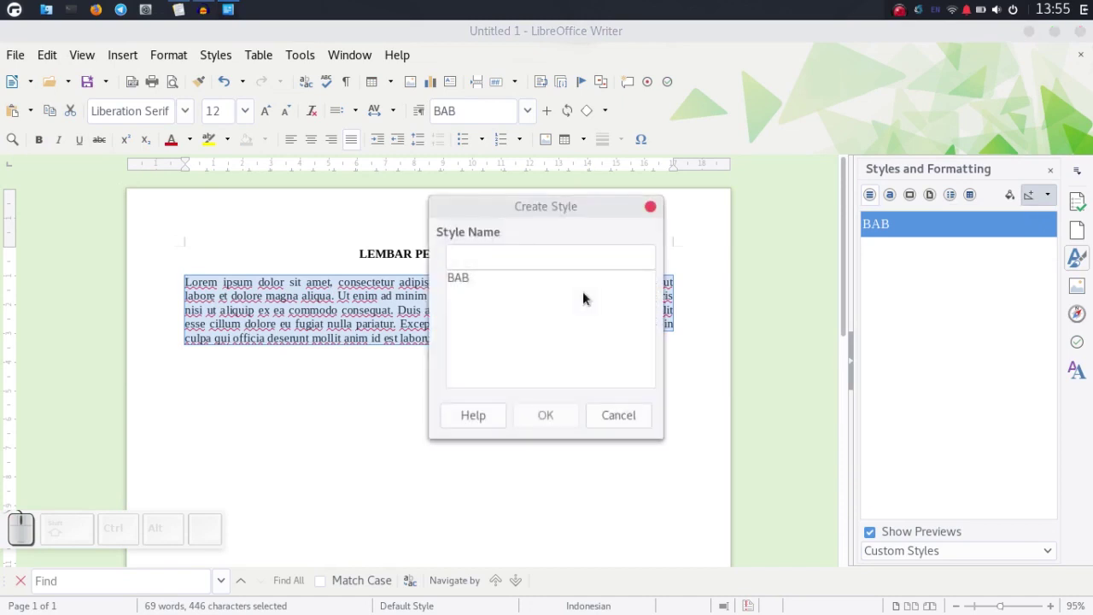
key("shift+k")
key("shift+o")
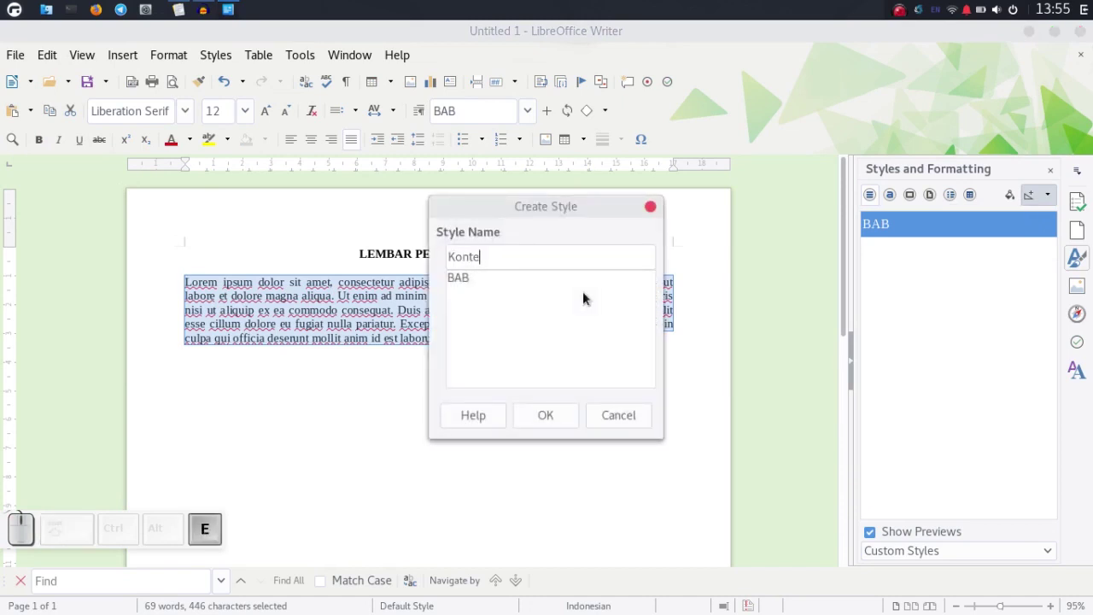
left_click(559, 421)
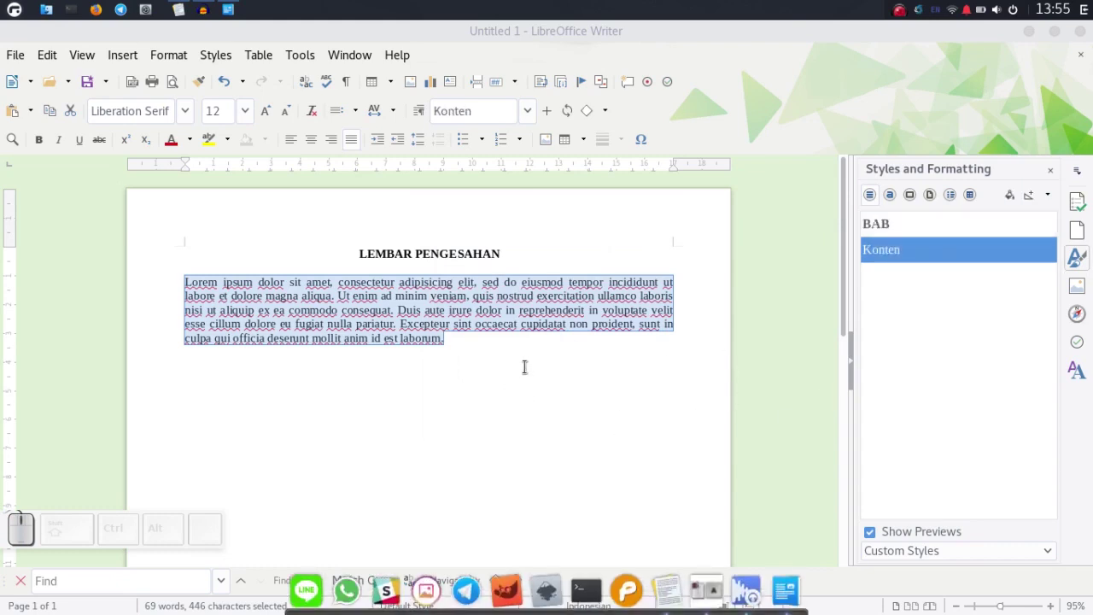
left_click(520, 350)
key("Return")
key("ctrl+b")
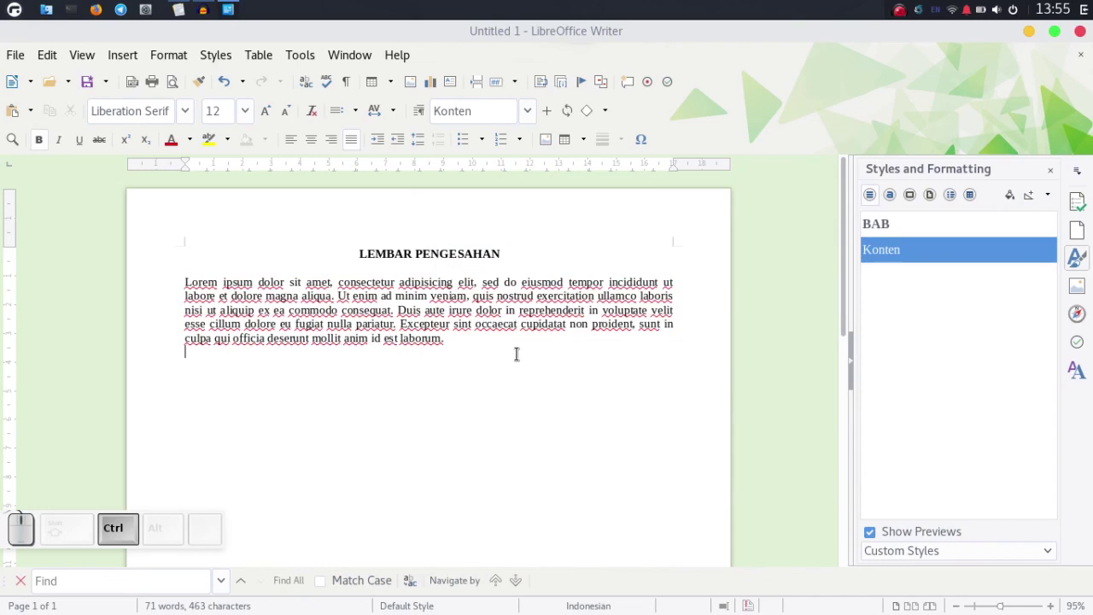
Start page 2 with the heading KATA PENGANTAR in the BAB style
key("ctrl+b")
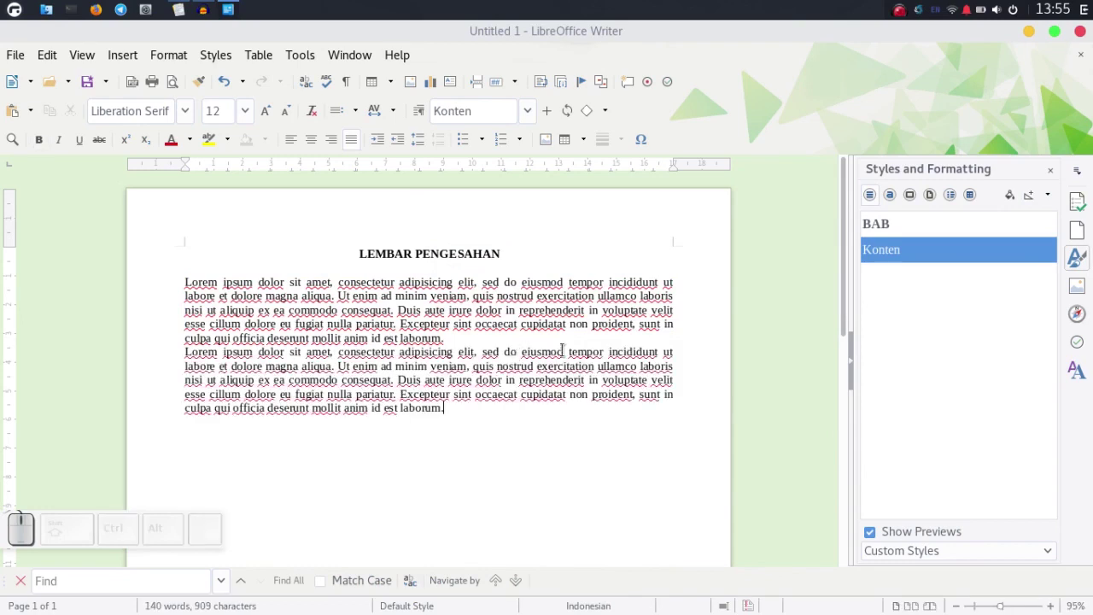
scroll("down", 3)
scroll("up", 3)
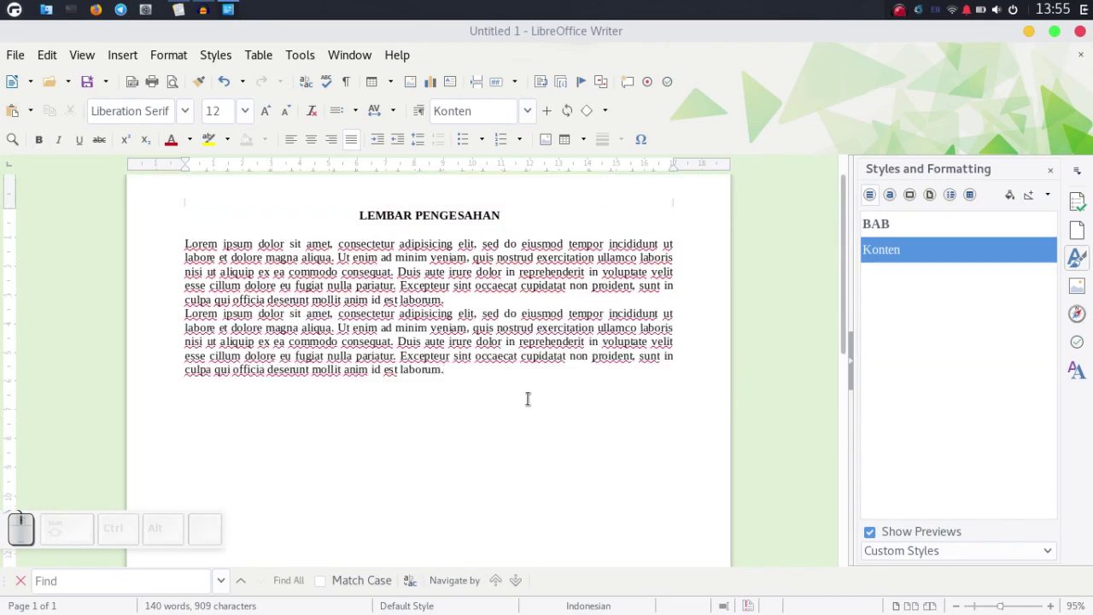
key("ctrl+Return")
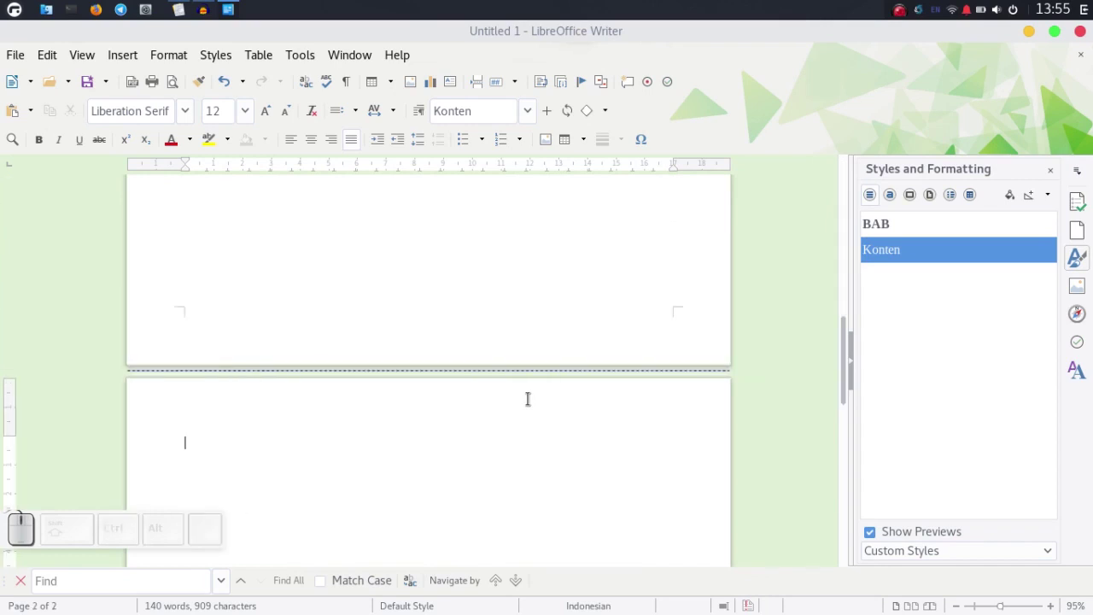
key("shift+Caps_Lock")
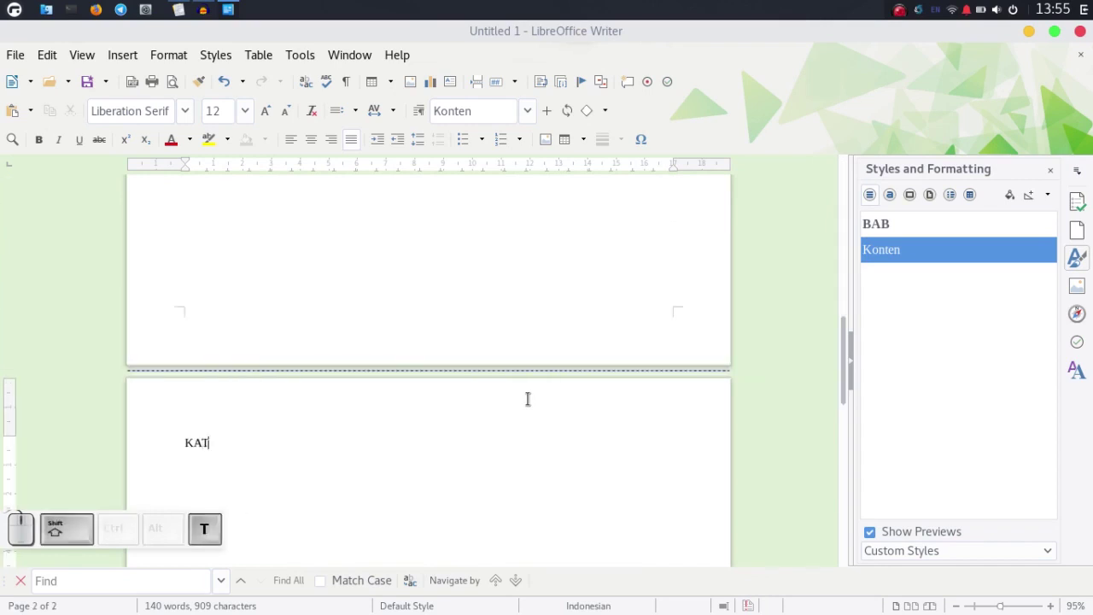
key("shift+space")
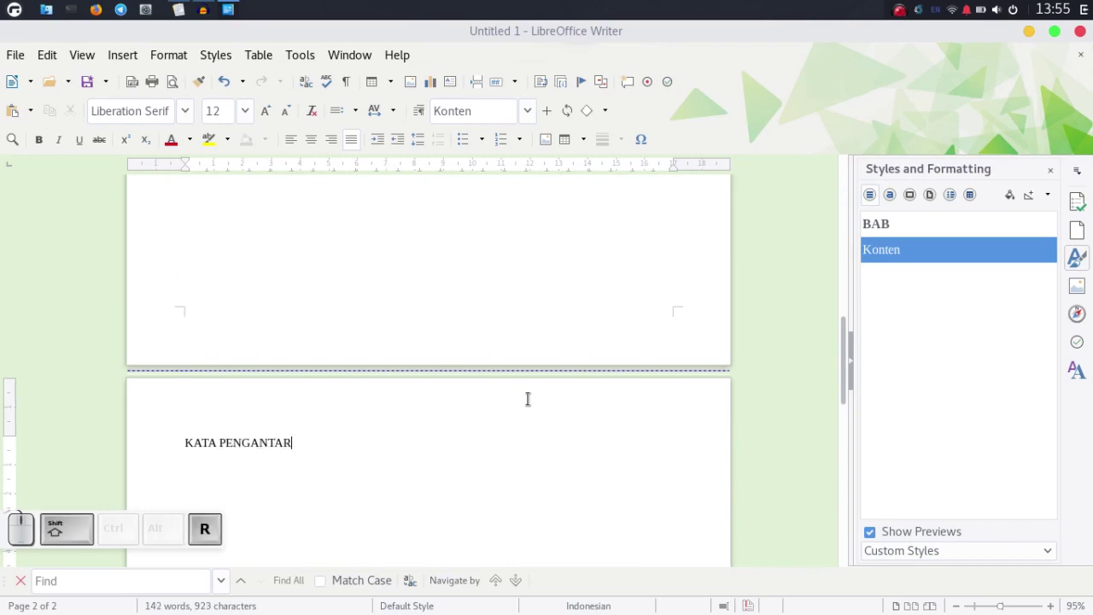
left_click_drag(331, 441, 959, 297)
left_click(900, 230)
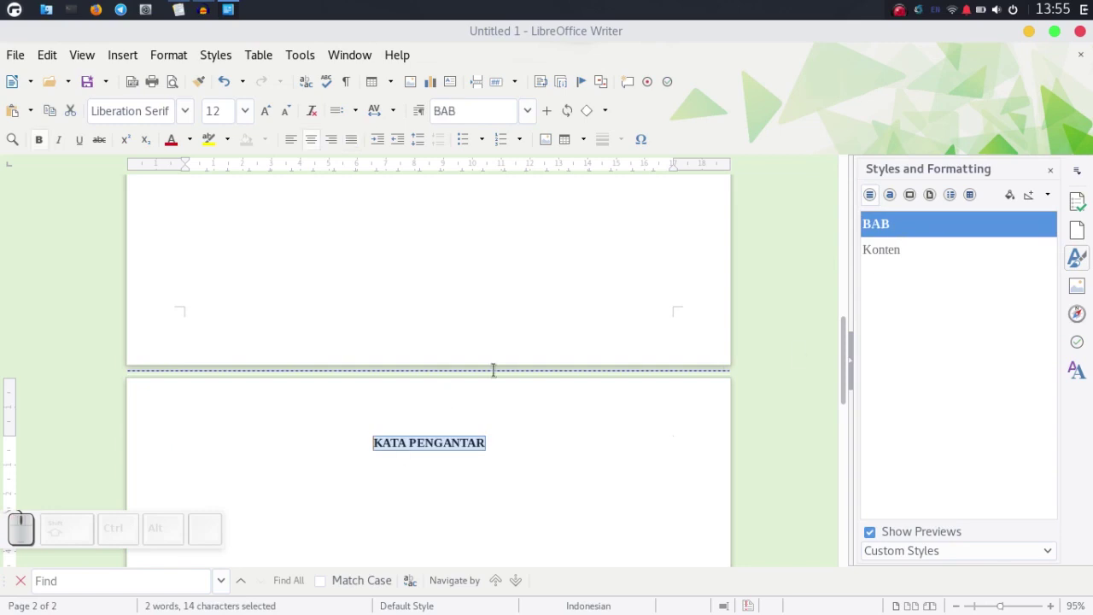
Add three justified lorem ipsum body paragraphs under the heading in the Konten style
left_click(523, 431)
scroll("down", 3)
key("ctrl+Right")
left_click(443, 372)
key("Right")
key("Return")
key("ctrl+j")
key("ctrl+v")
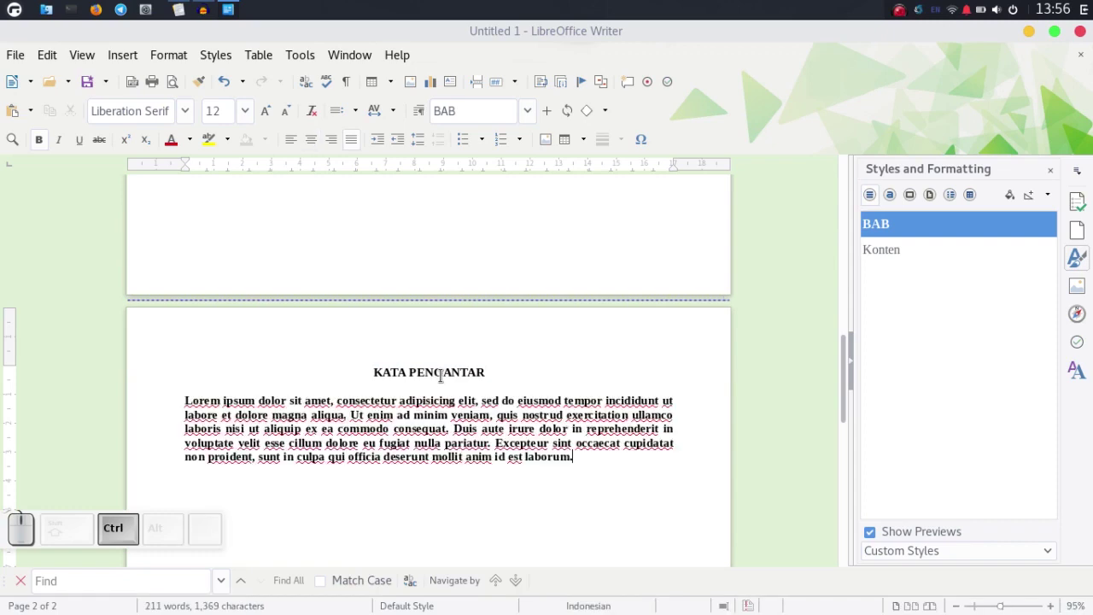
key("ctrl+Return")
key("ctrl+v")
key("Return")
key("ctrl+v")
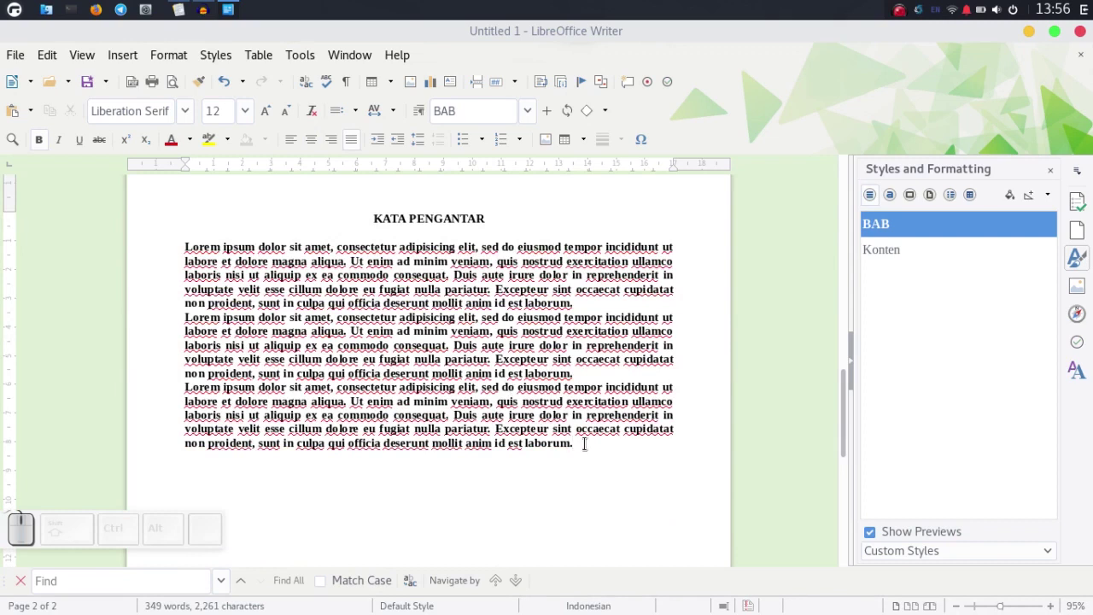
left_click_drag(571, 437, 901, 294)
left_click(905, 253)
Add a right-aligned Penulis line after the paragraphs and begin a new page
left_click(570, 467)
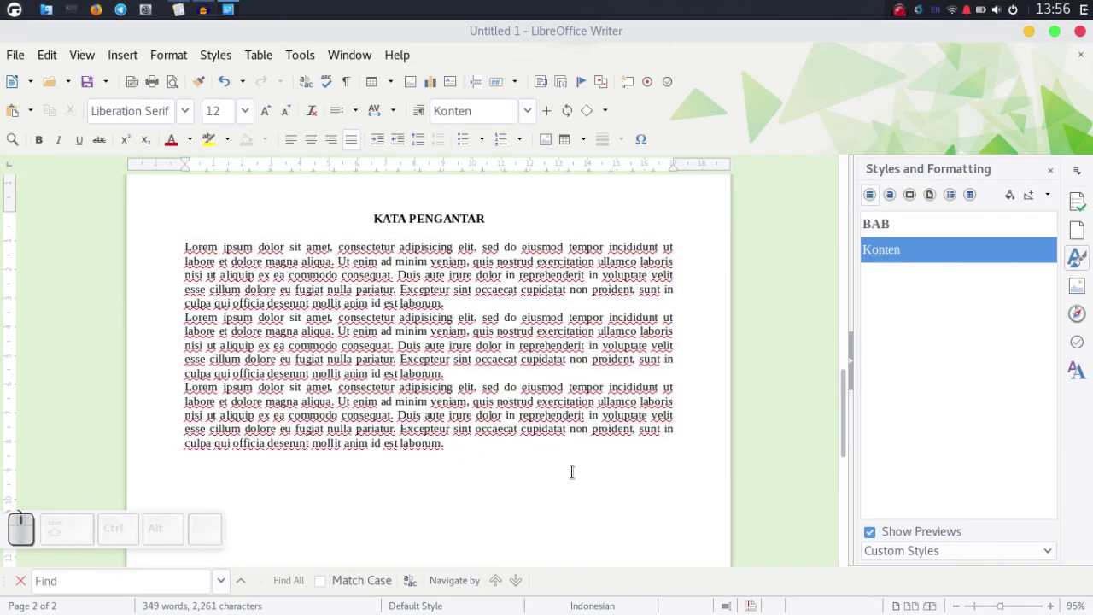
key("Return")
key("Return")
key("ctrl+r")
key("ctrl+shift+BackSpace")
key("ctrl+shift+Caps_Lock")
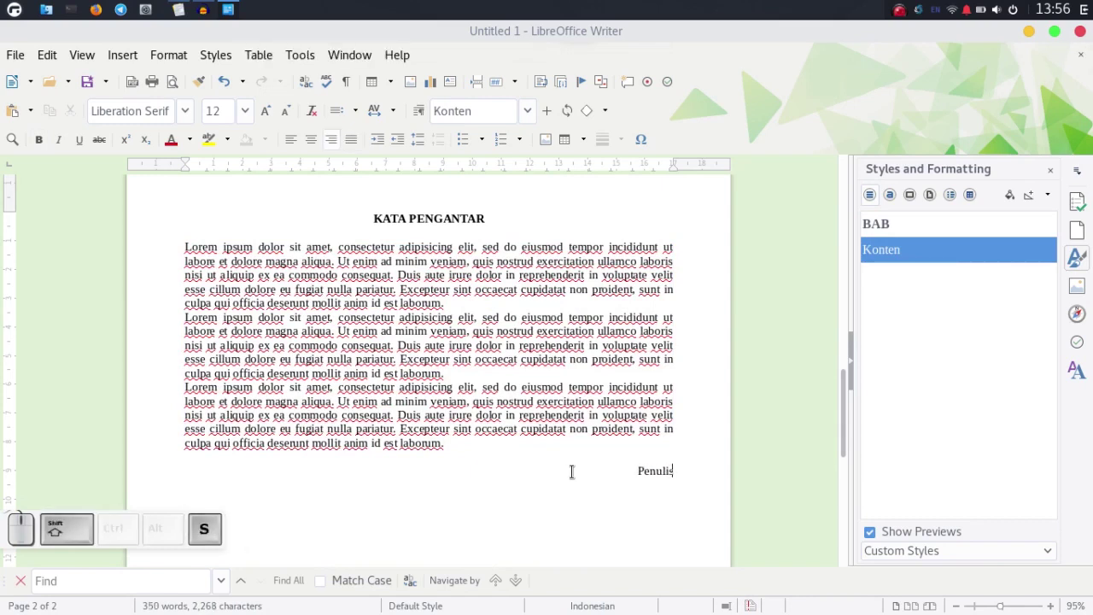
key("Return")
key("ctrl+Return")
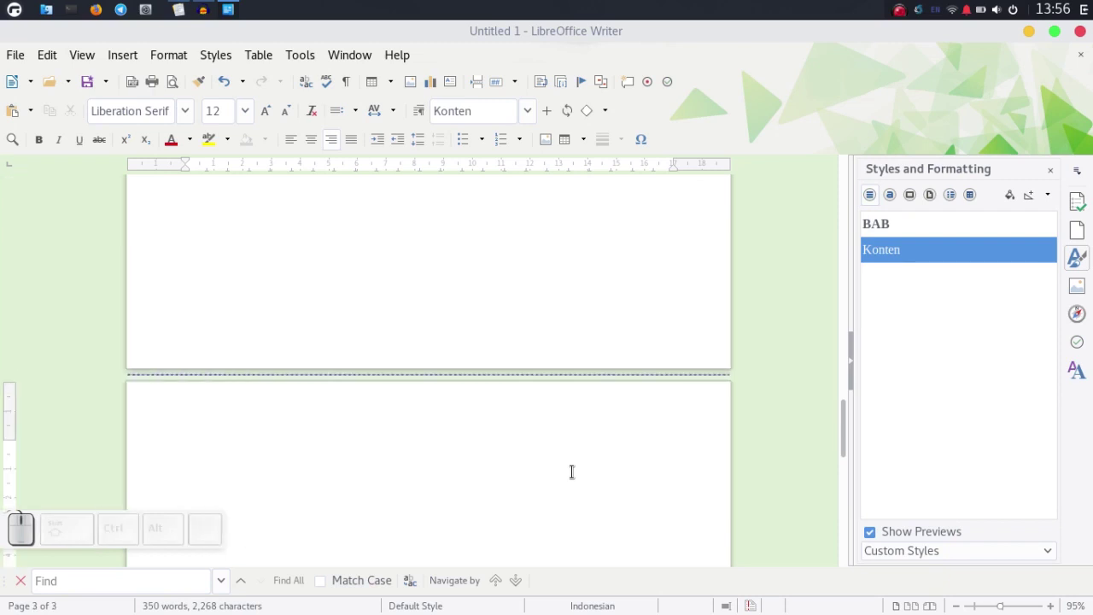
Write the heading DAFTAR ISI on page 3 and give it the BAB style
key("shift+Caps_Lock")
key("Caps_Lock")
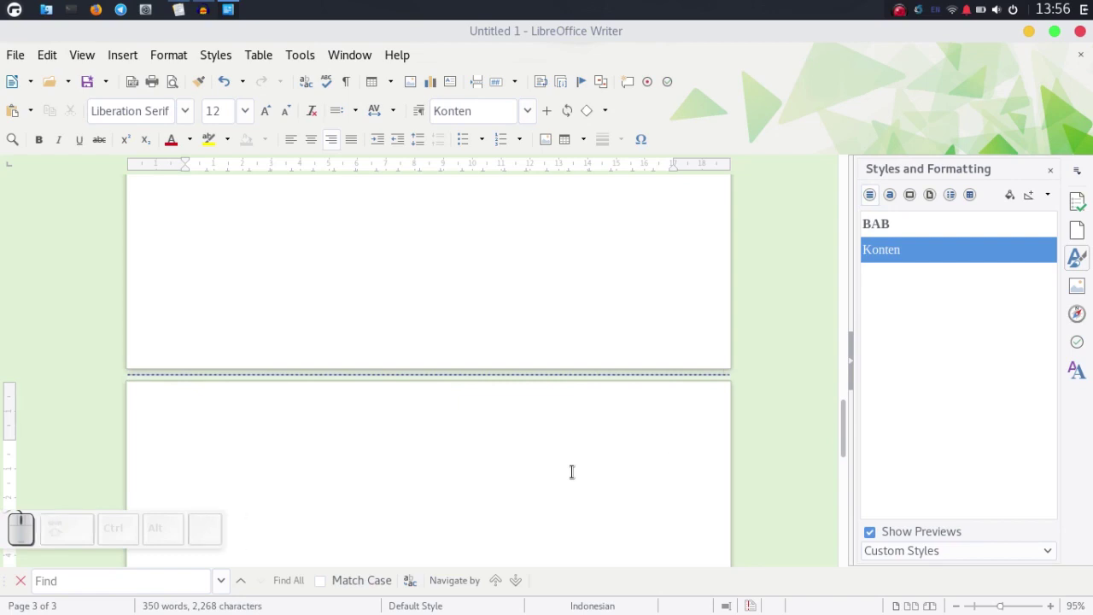
key("space")
key("ctrl+BackSpace")
key("ctrl+d")
key("space")
key("i")
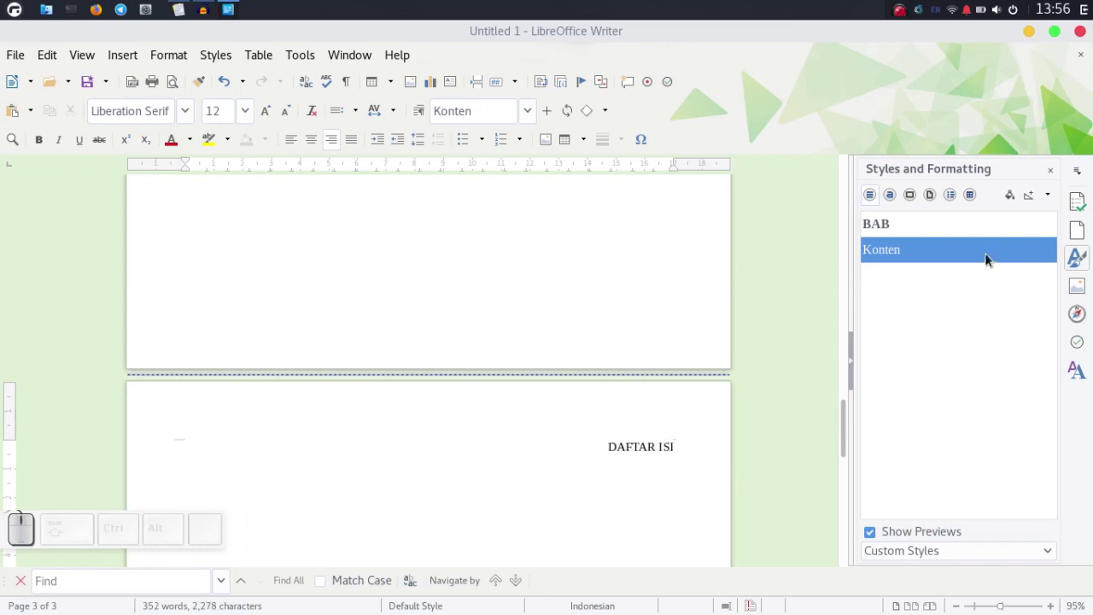
left_click(943, 226)
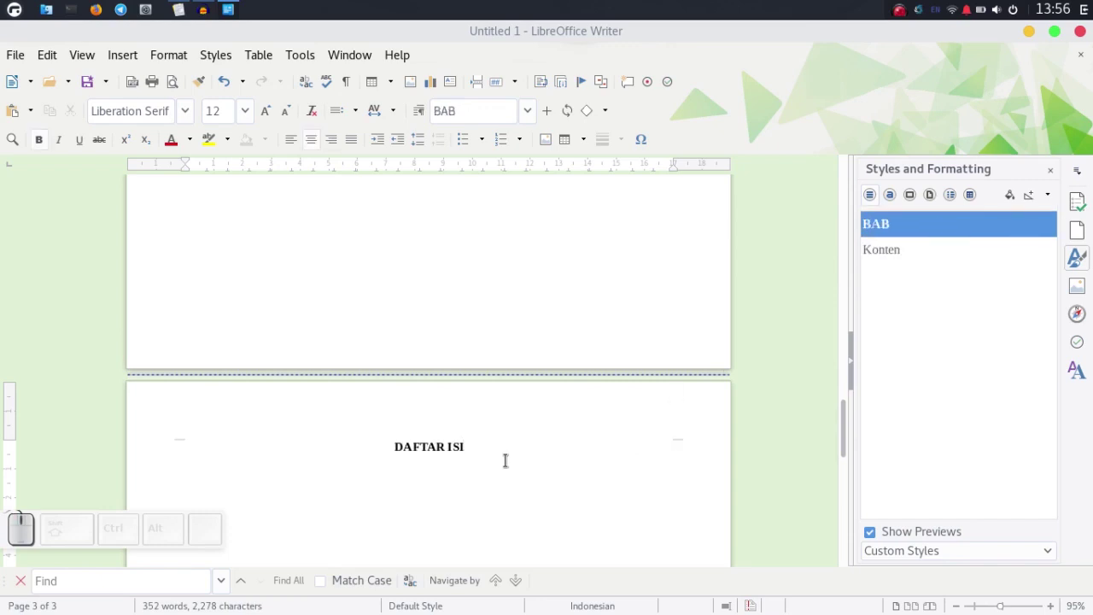
Leave an empty line under DAFTAR ISI and begin a fourth page
key("Return")
key("Return")
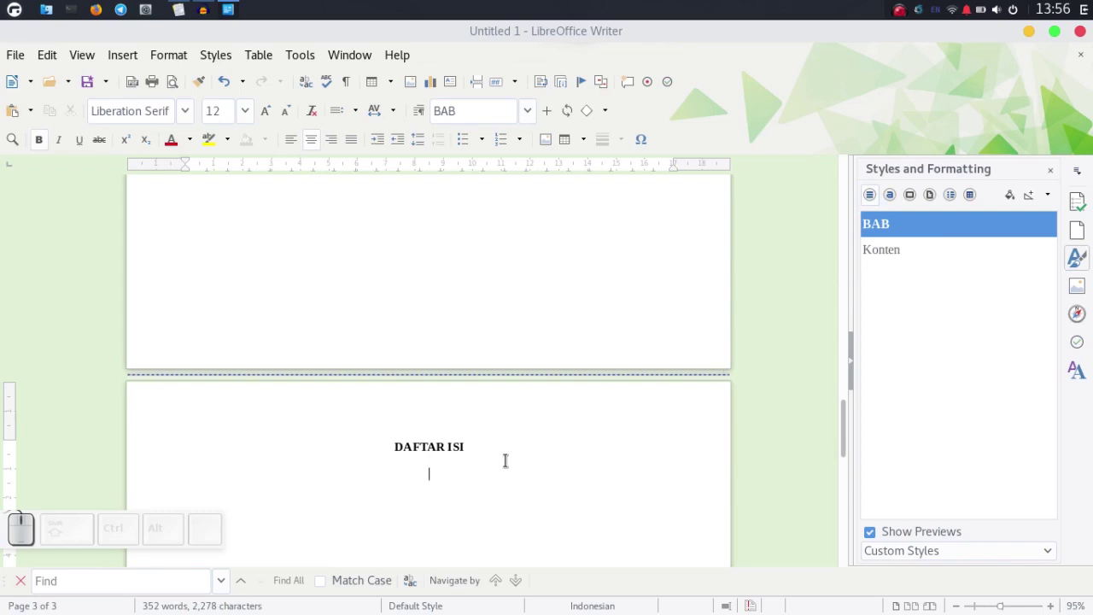
key("ctrl+Return")
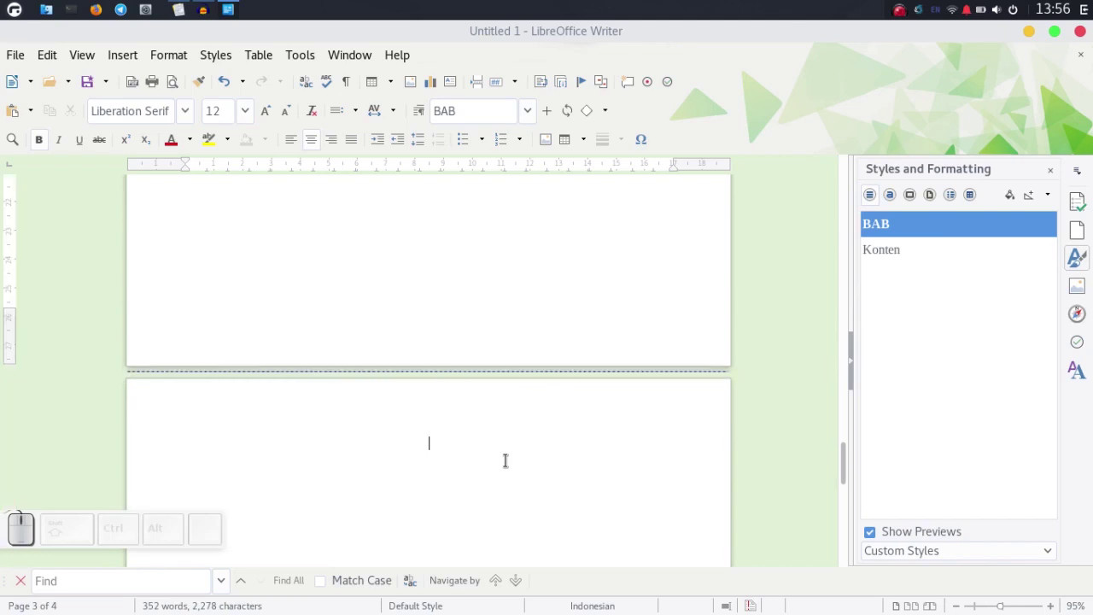
Add the INTISARI heading with a first justified lorem ipsum paragraph in the Konten style
key("i")
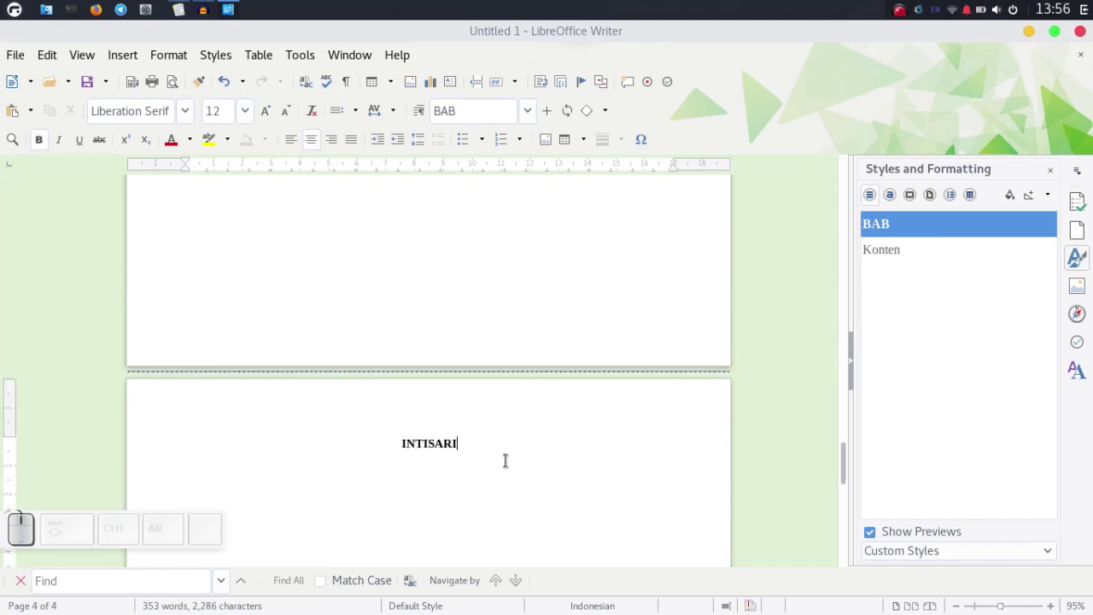
key("Return")
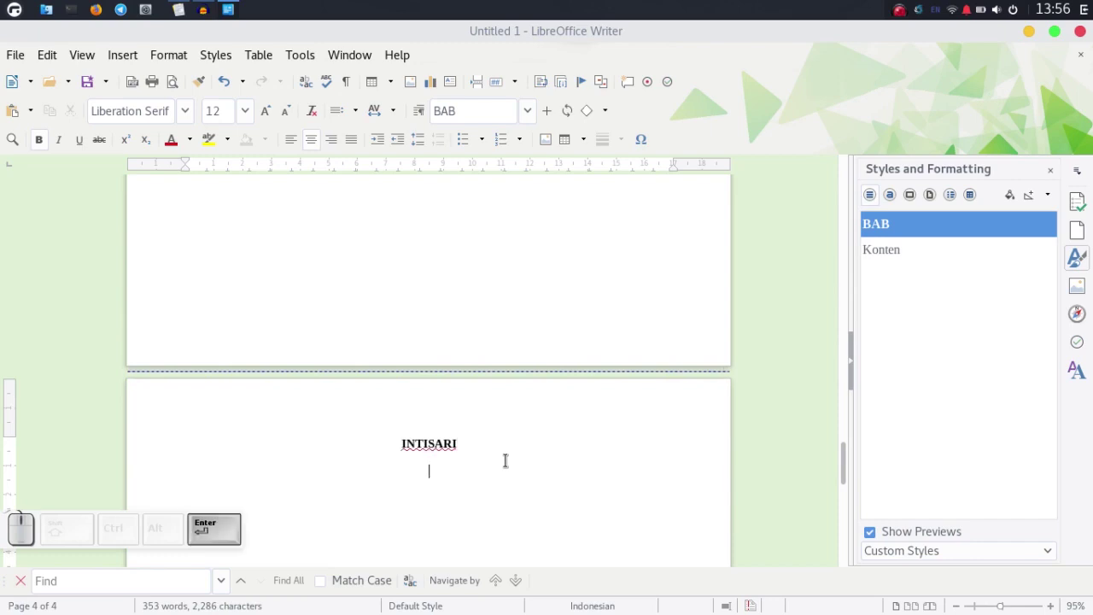
key("ctrl+j")
key("ctrl+v")
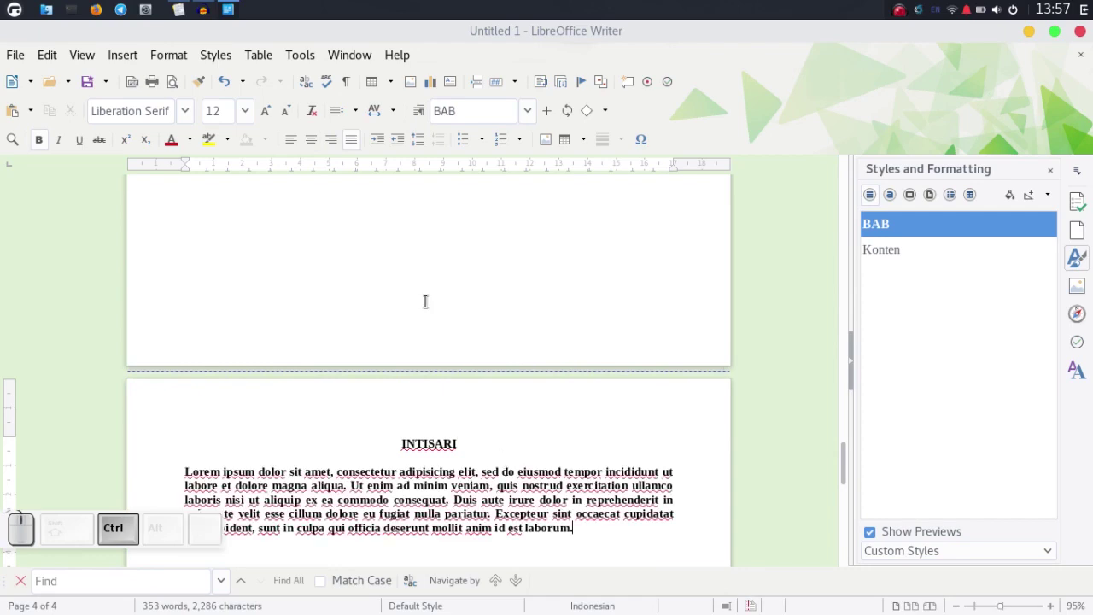
scroll("down", 3)
left_click_drag(596, 412, 596, 380)
left_click_drag(596, 380, 851, 259)
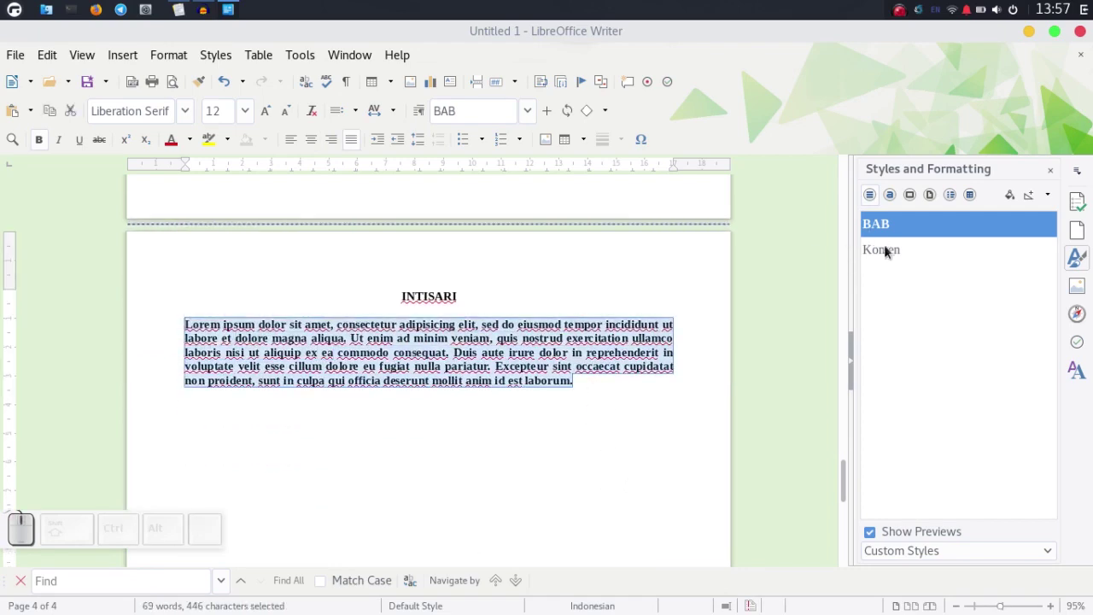
left_click(892, 253)
left_click(556, 380)
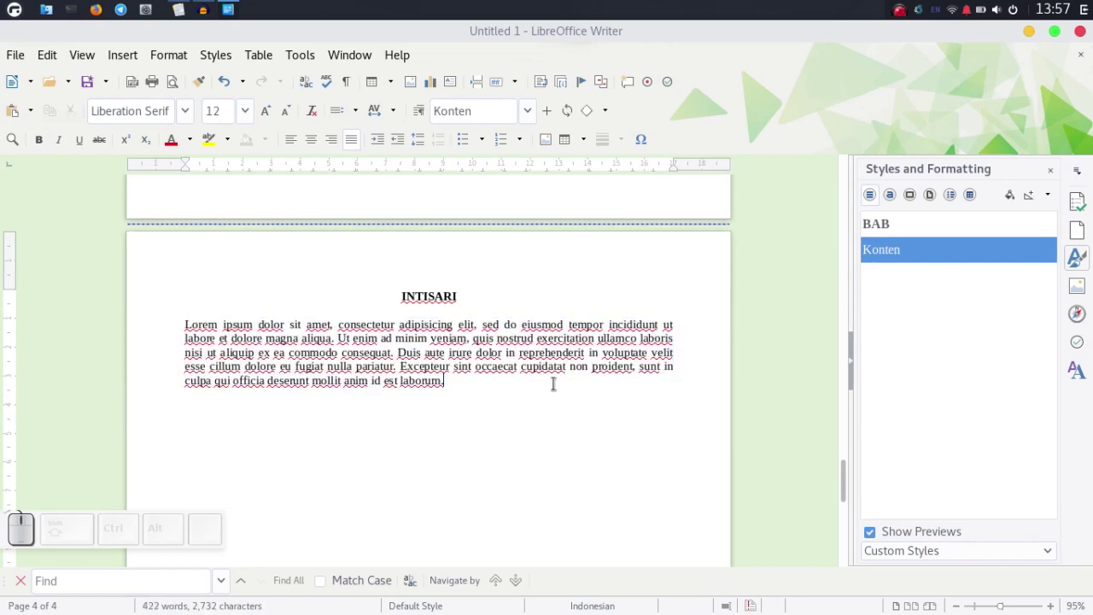
Paste two more lorem ipsum paragraphs beneath the first
key("Return")
key("ctrl+v")
key("Return")
key("ctrl+v")
key("Return")
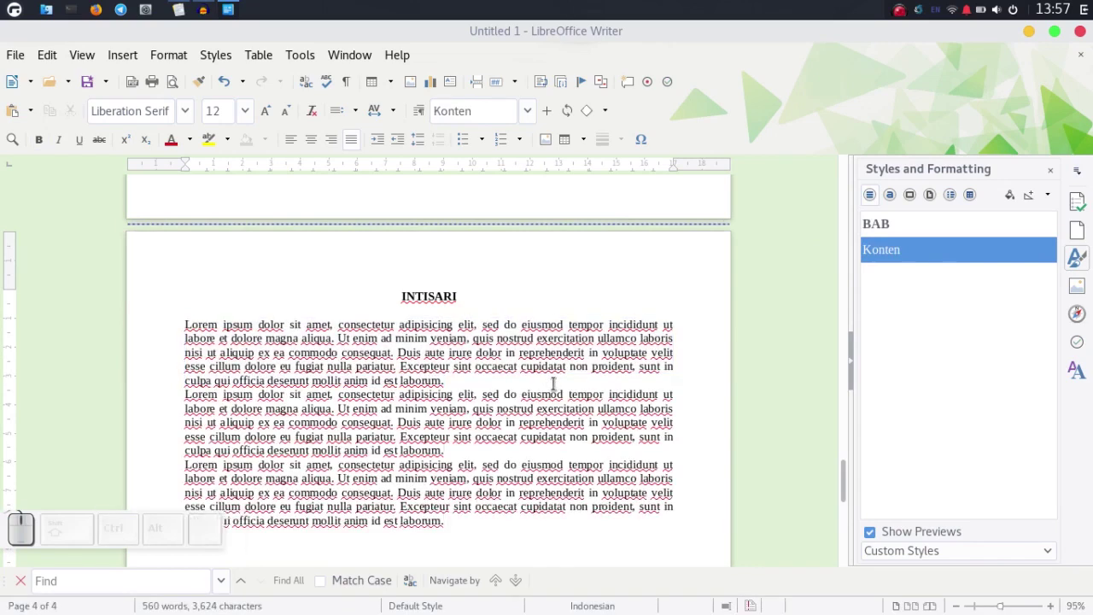
Write a bold italic keywords closing line and begin a fifth page for chapter one
key("ctrl+b")
key("ctrl+shift+k")
key("ctrl+shift+a")
key("ctrl+shift+t")
key("ctrl+shift+a")
key("space")
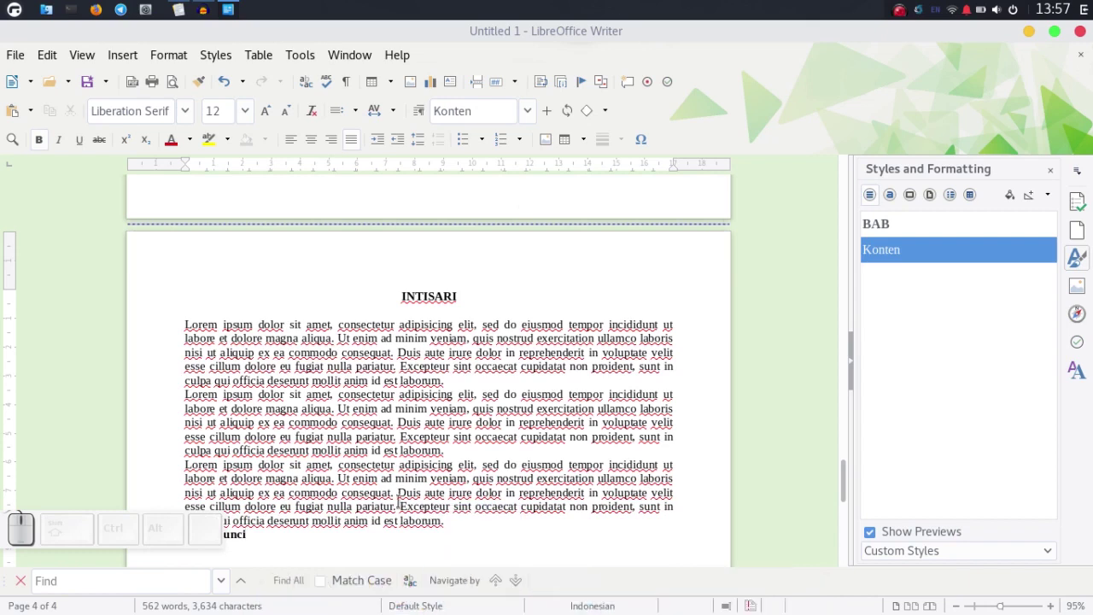
key("space")
key("BackSpace")
key("shift+;")
key("space")
key("ctrl+i")
key("ctrl+shift+e")
key("ctrl+shift+m")
key(",")
key("space")
key(",")
key("space")
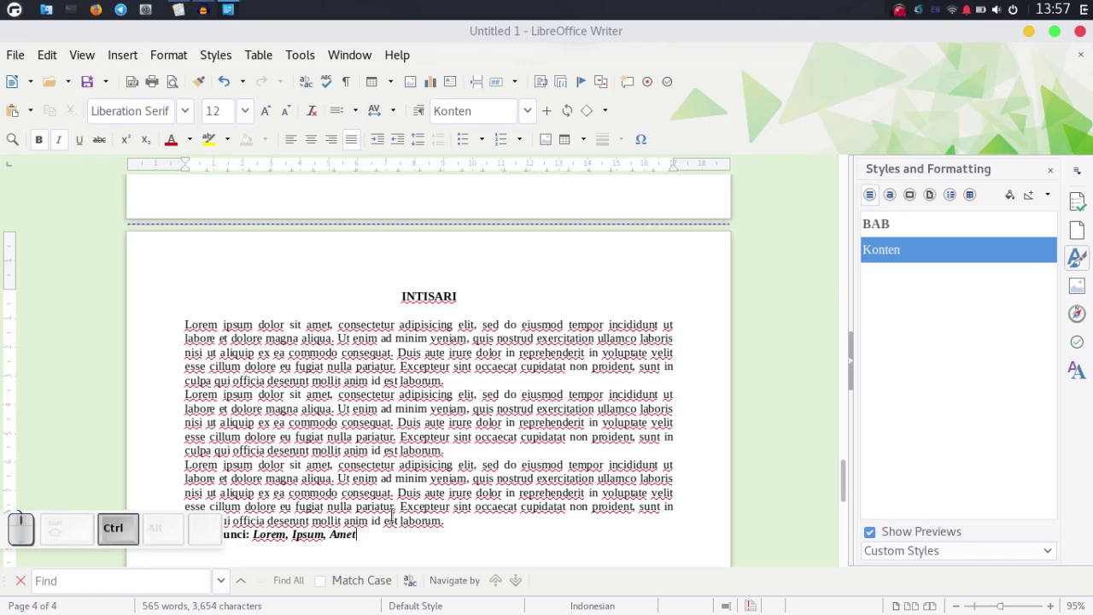
key("ctrl+Return")
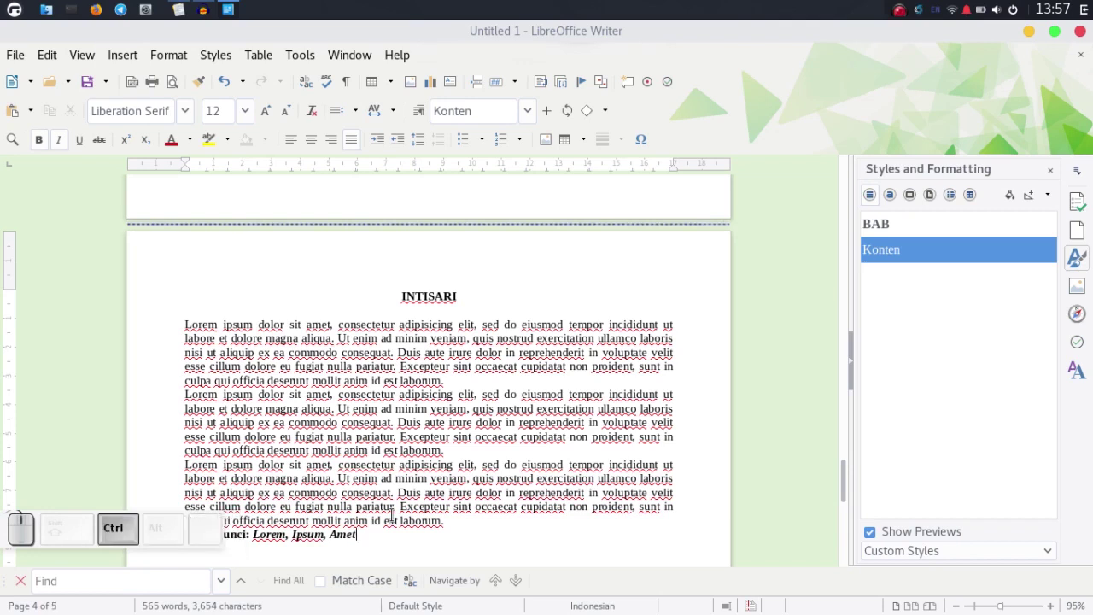
key("ctrl+i")
Write the centred two-line heading BAB I / PENDAHULUAN in the BAB style, then a justified line below
key("ctrl+b")
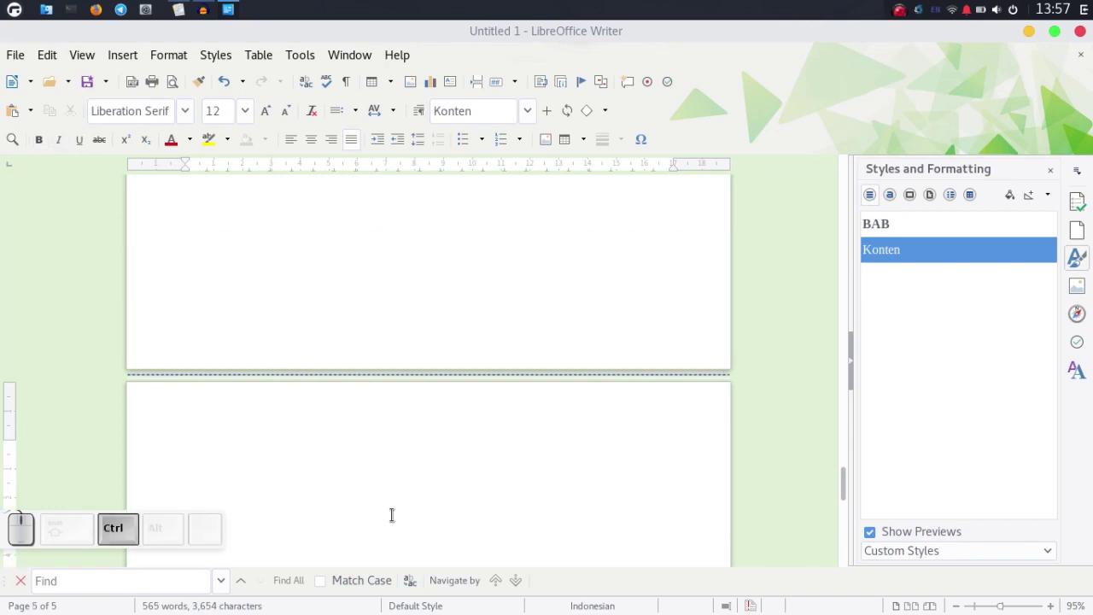
key("ctrl+e")
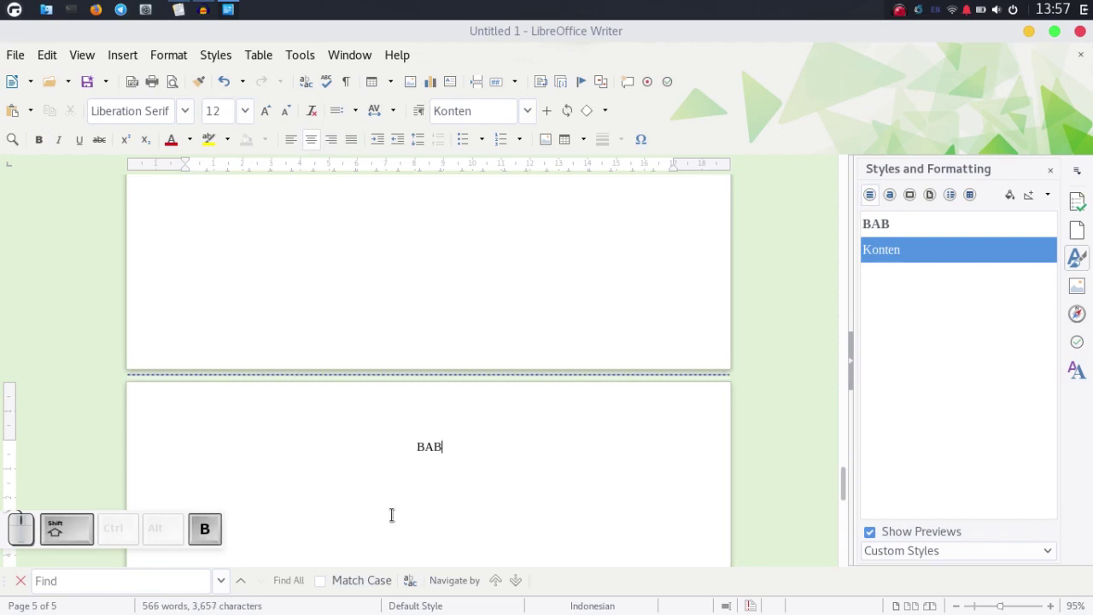
key("shift+space")
key("shift+i")
key("shift+Return")
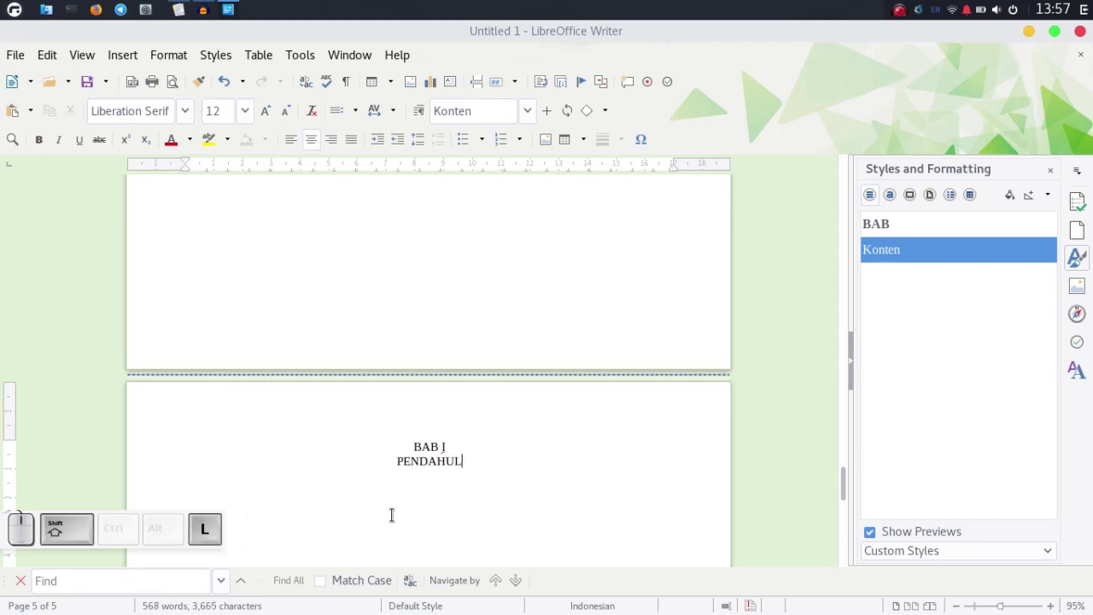
key("shift+n")
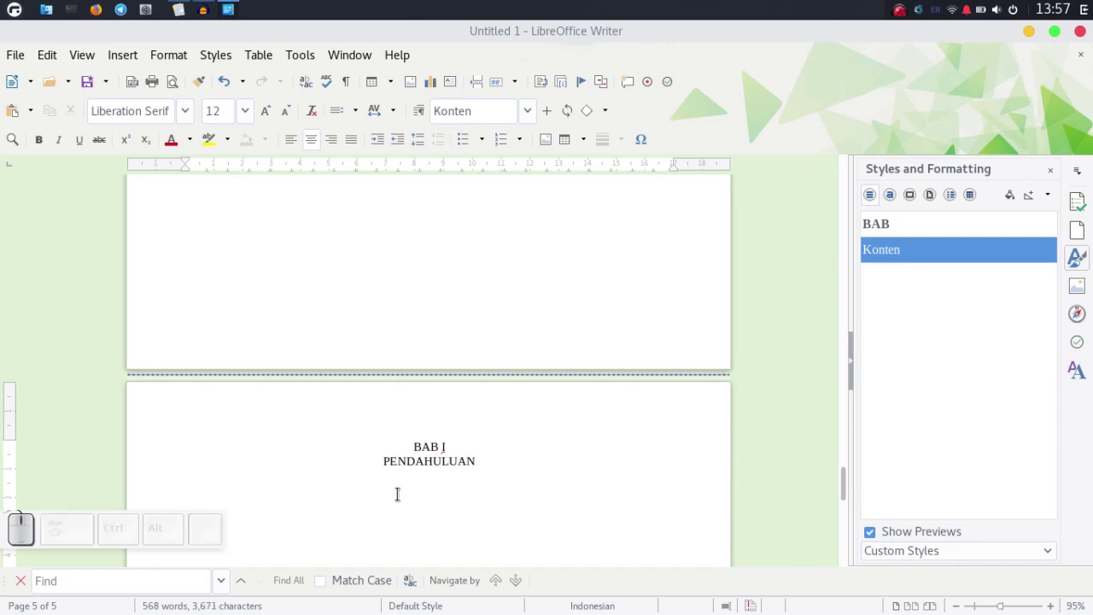
left_click(904, 227)
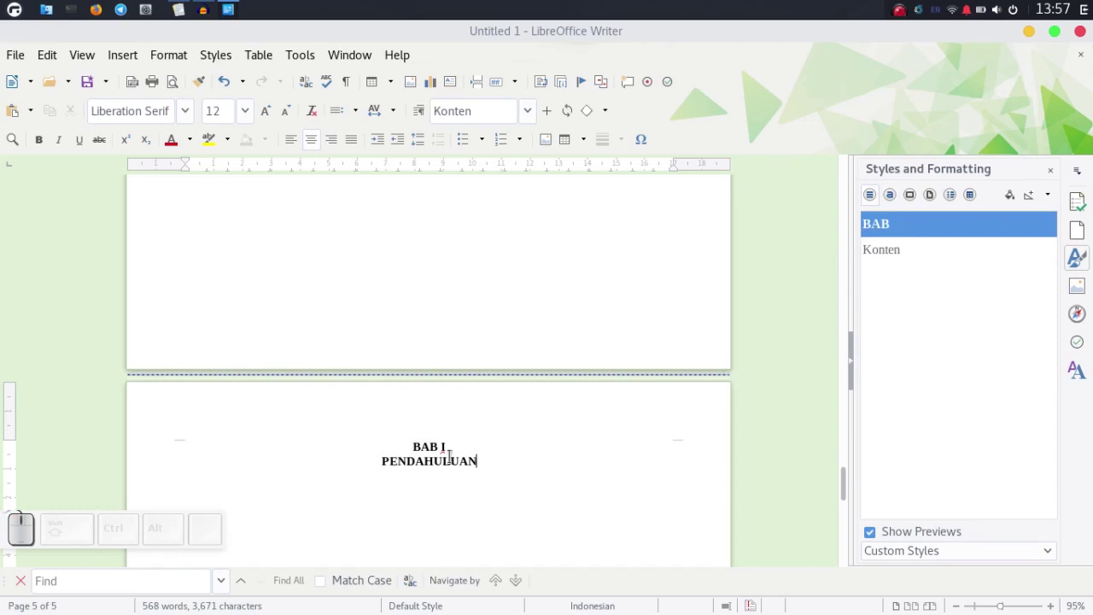
key("Return")
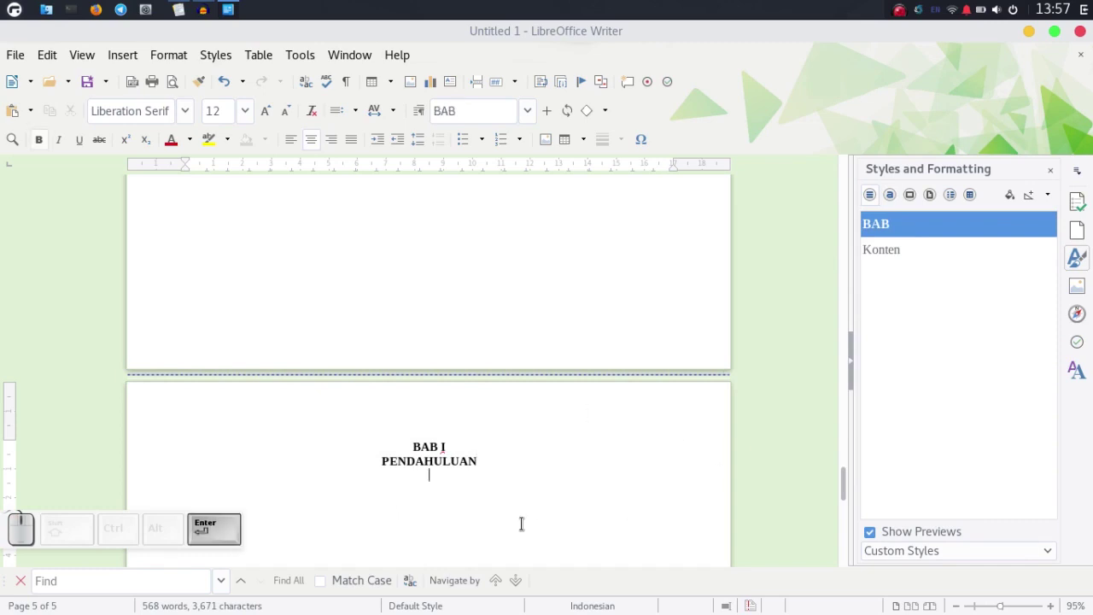
key("Return")
key("ctrl+j")
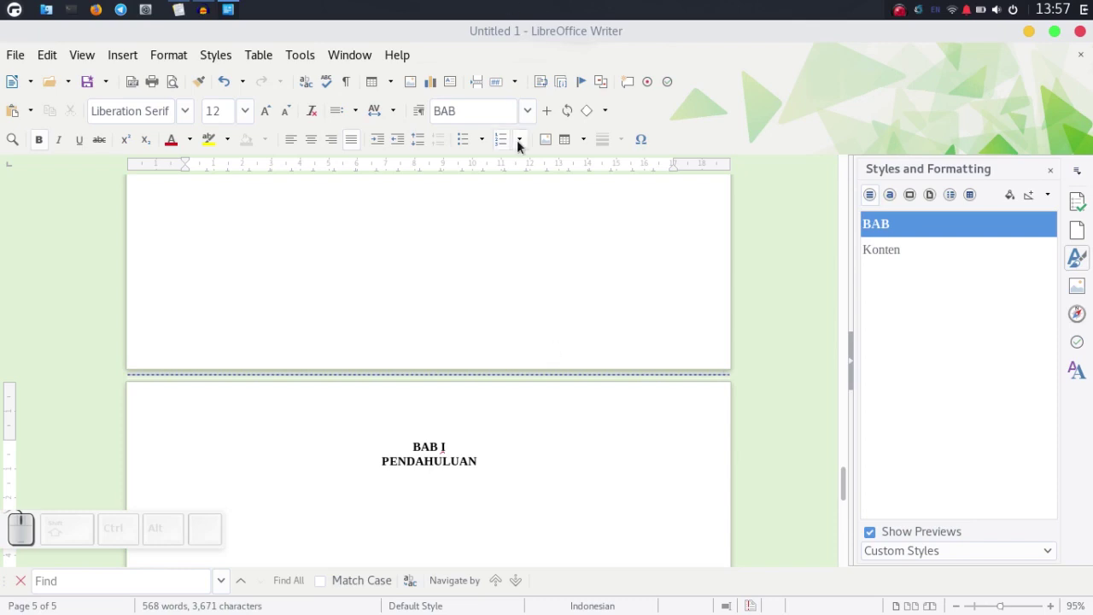
Apply capital-letter A, B, C… numbering to the new paragraph via More Numbering
left_click(528, 140)
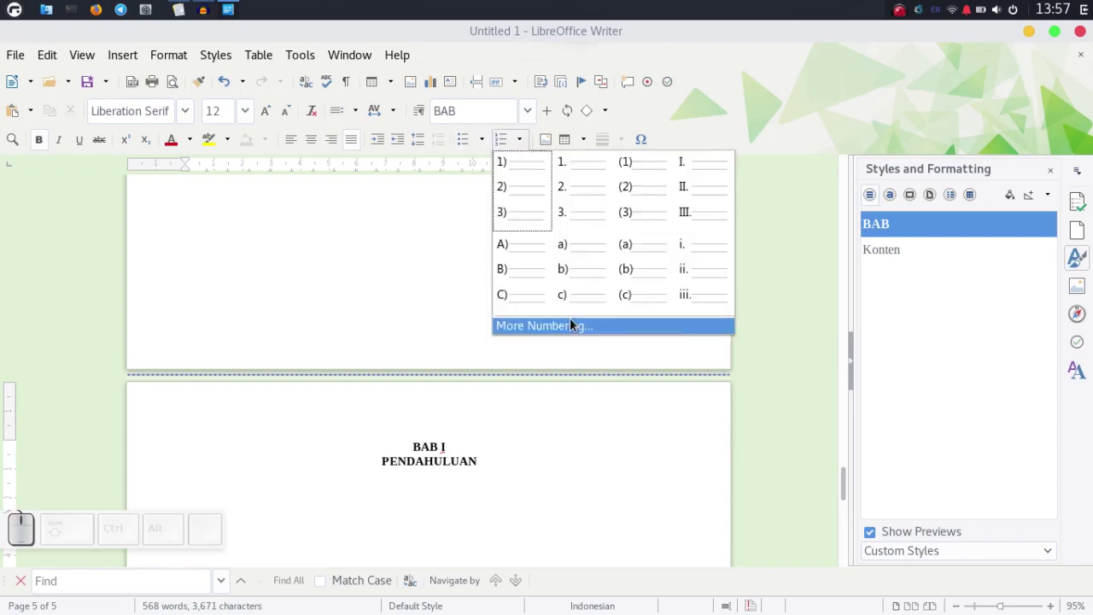
left_click(575, 323)
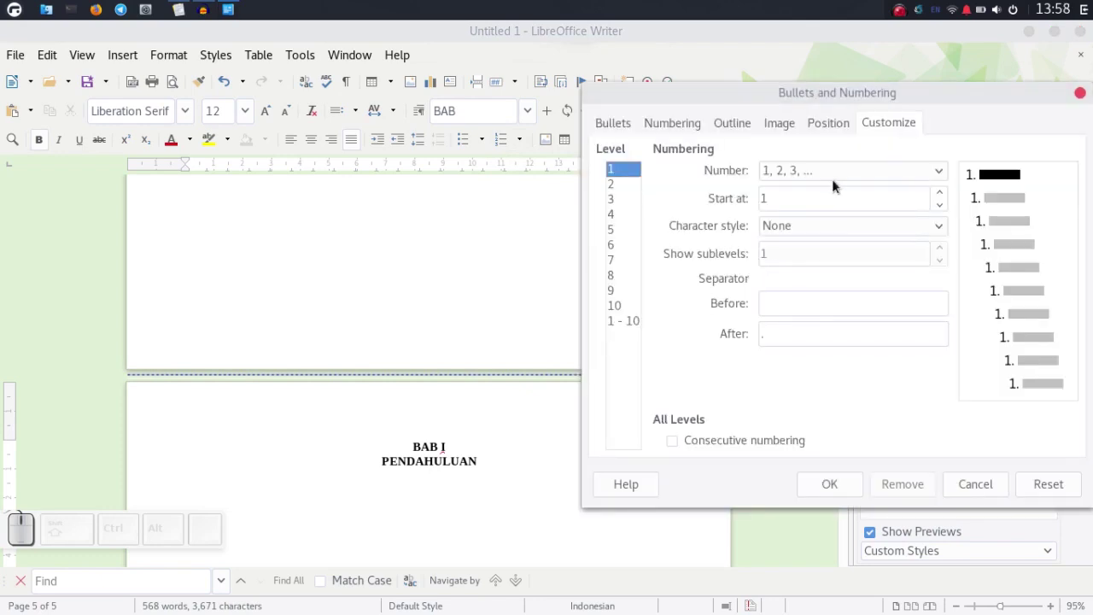
left_click(856, 171)
left_click(800, 268)
left_click(841, 490)
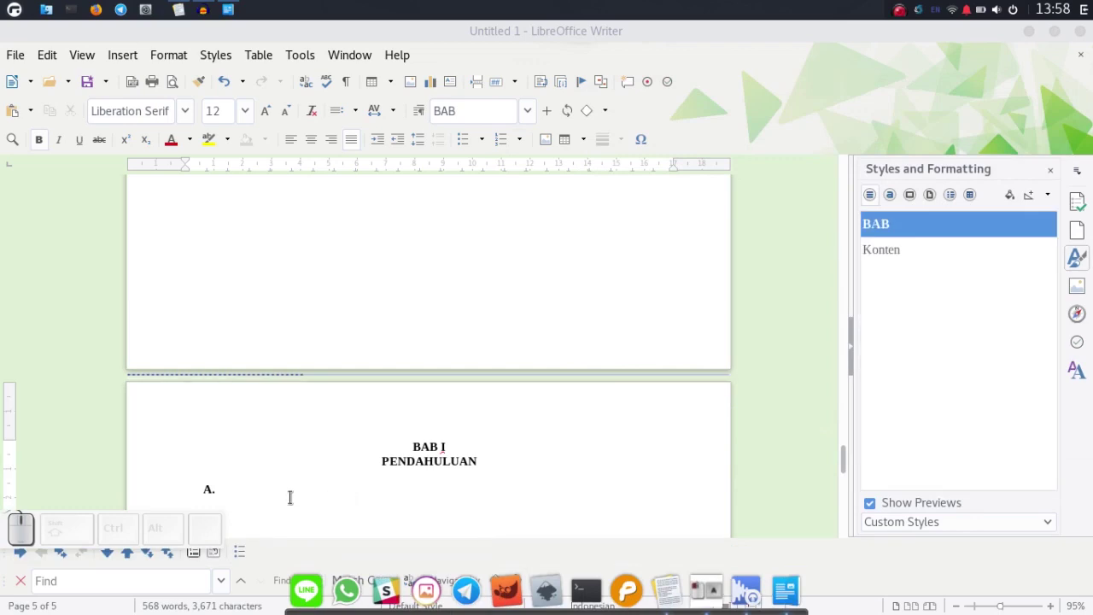
Write the first lettered subheading Latar Belakang and select it
left_click(281, 493)
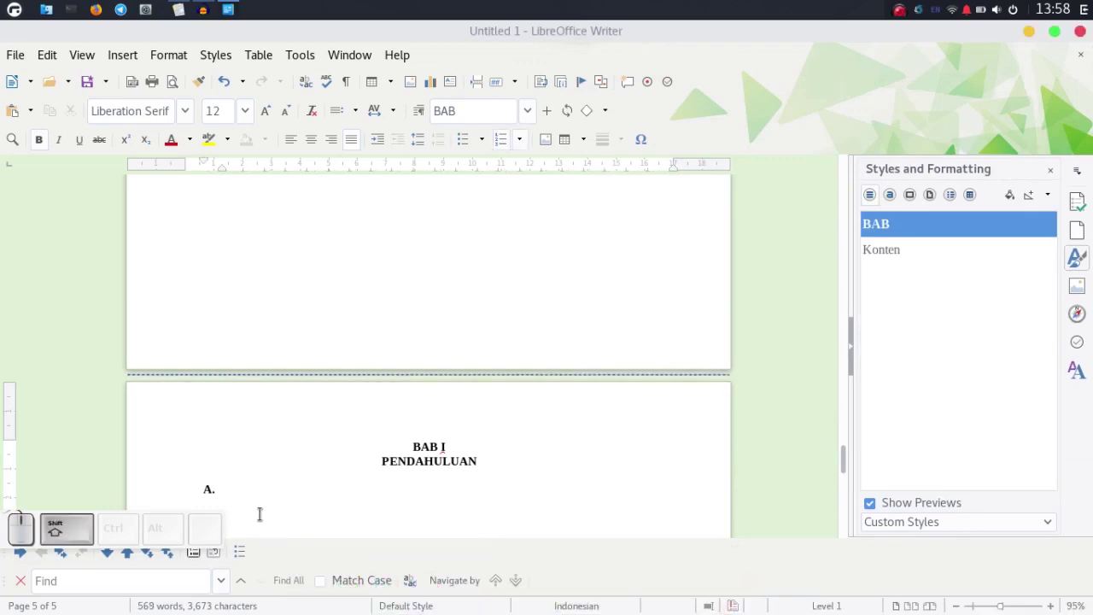
key("shift+space")
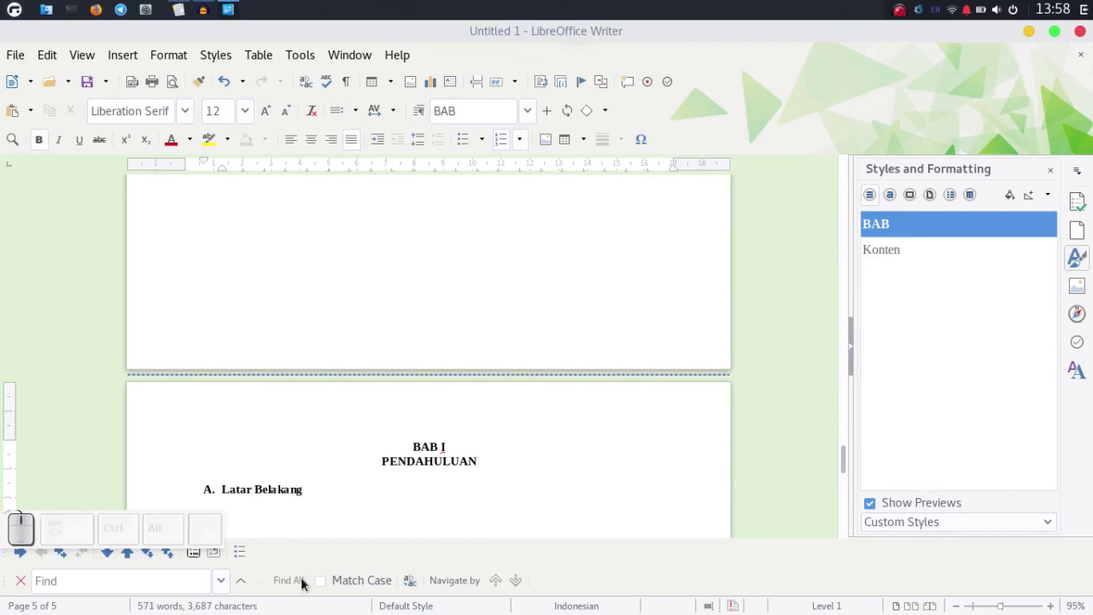
left_click(309, 489)
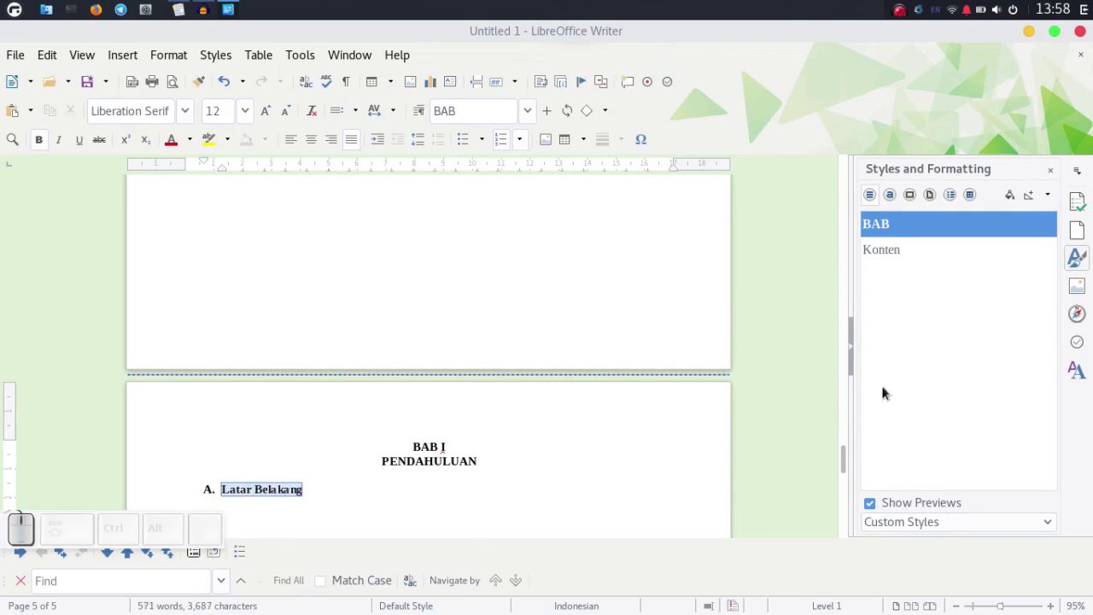
Save the subheading's formatting as a new style named SUBBAB
left_click(1049, 192)
left_click(1040, 217)
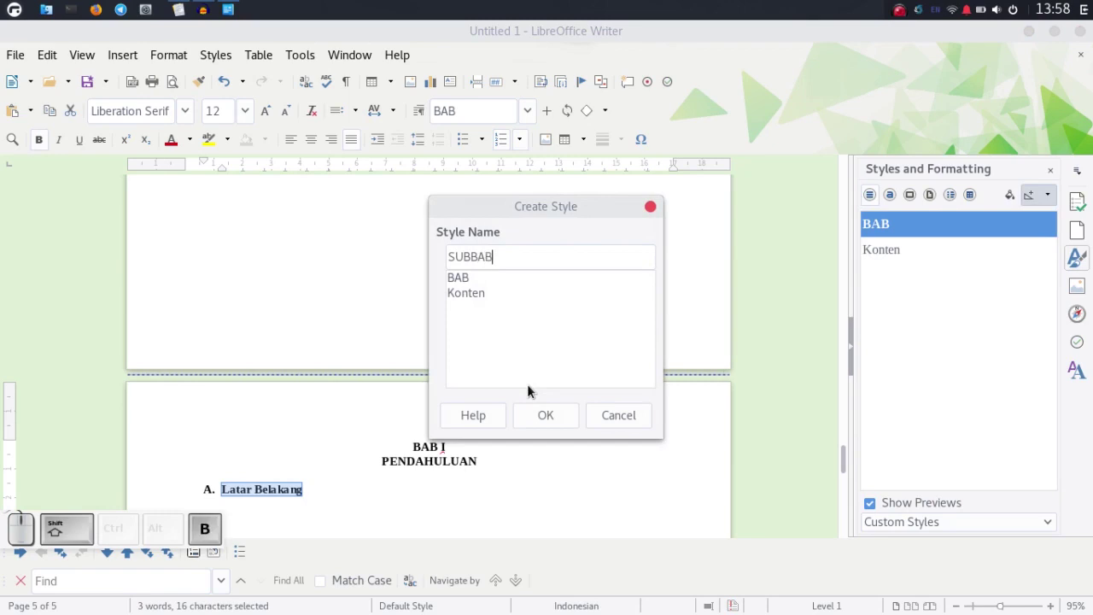
left_click(555, 422)
scroll("down", 3)
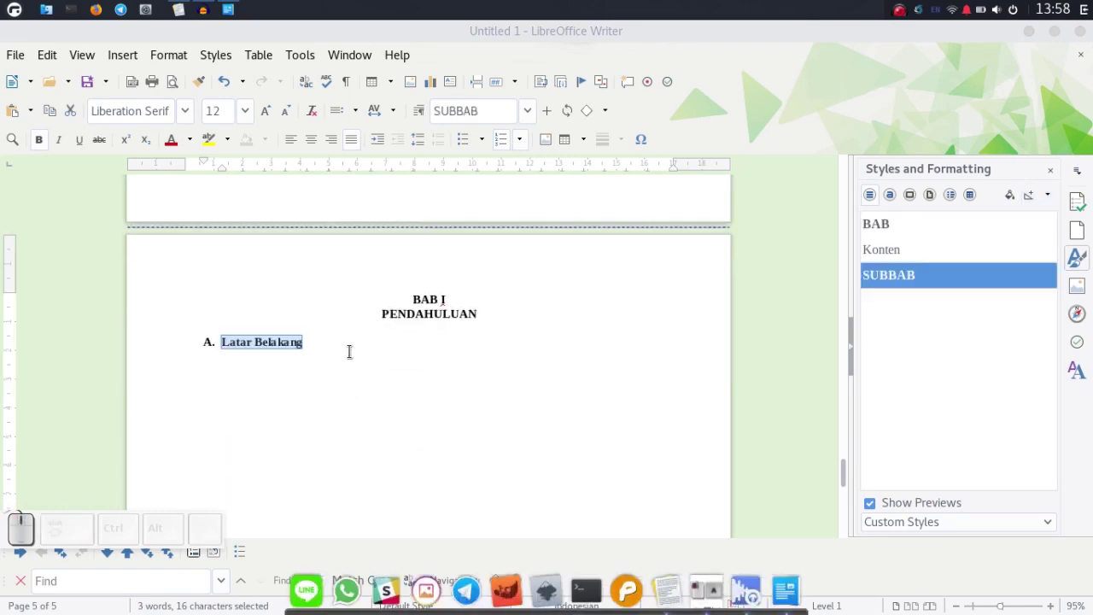
Add the lettered subheadings B. Rumusan Masalah and C. Tujuan Penelitian, fixing a typo
left_click(343, 334)
key("Return")
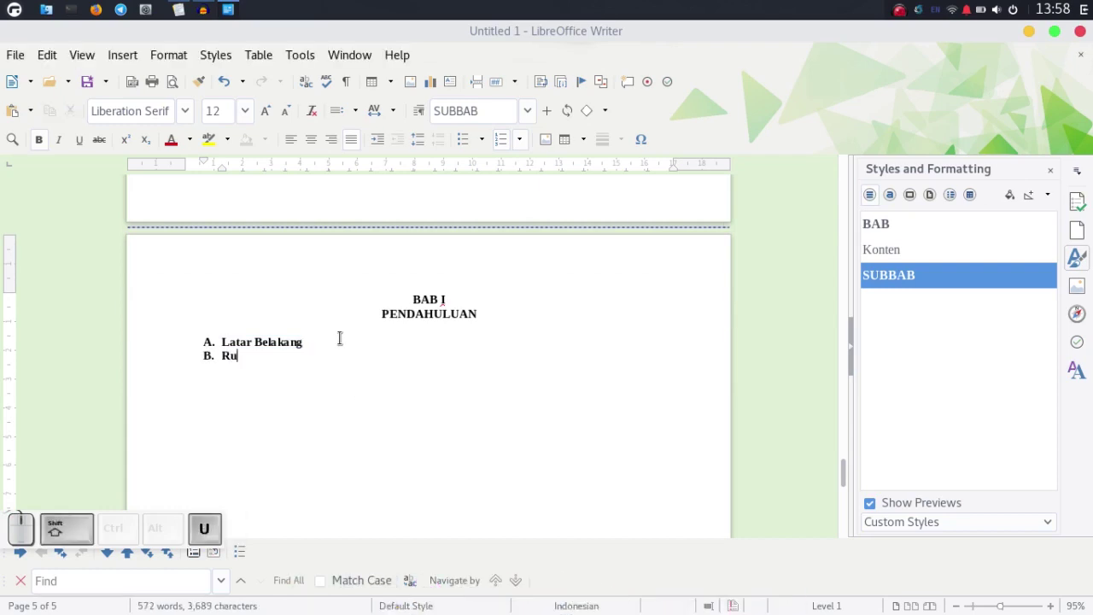
key("shift+space")
key("ctrl+shift+BackSpace")
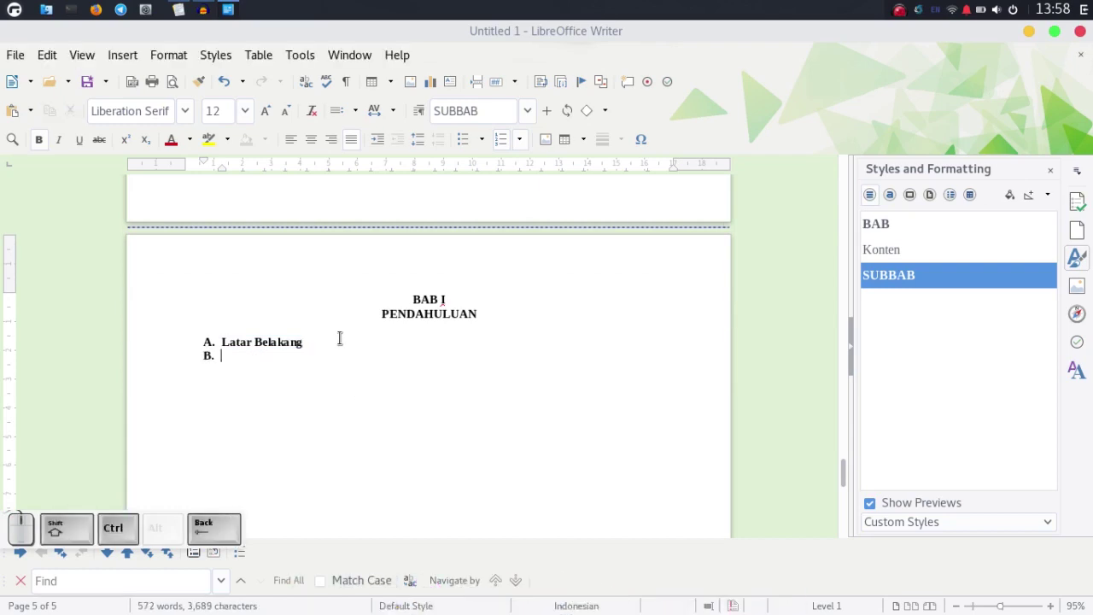
key("space")
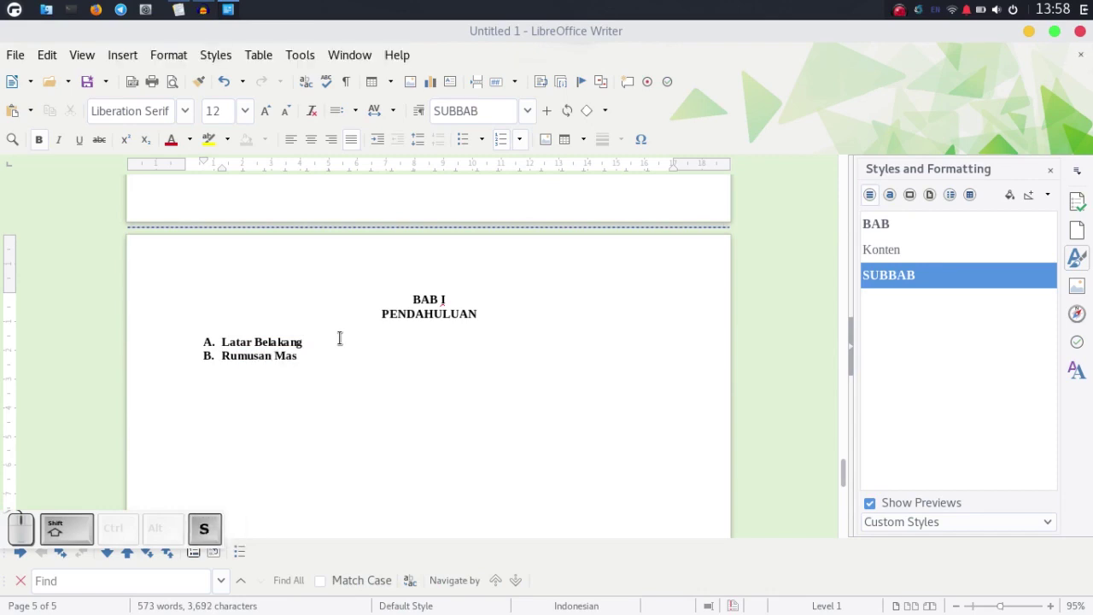
key("Return")
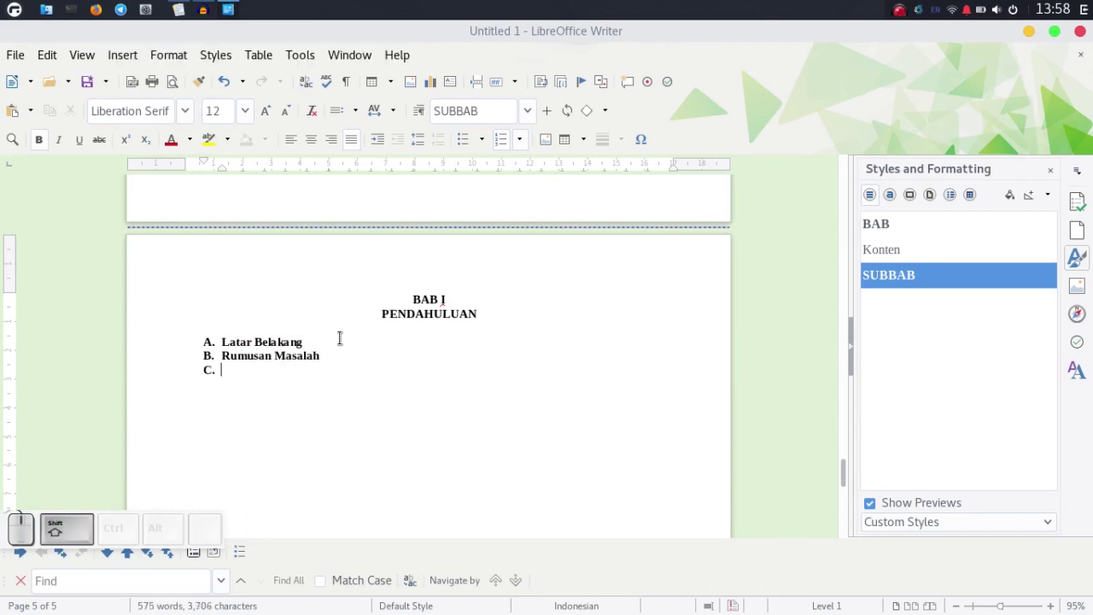
key("shift+space")
key("shift+m")
key("shift+BackSpace")
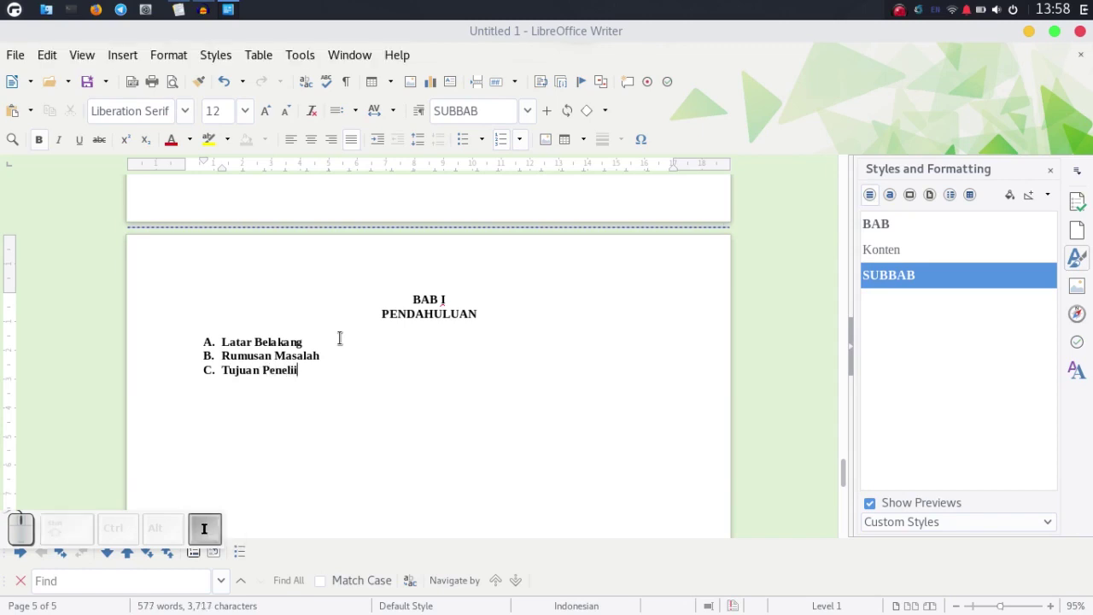
key("BackSpace")
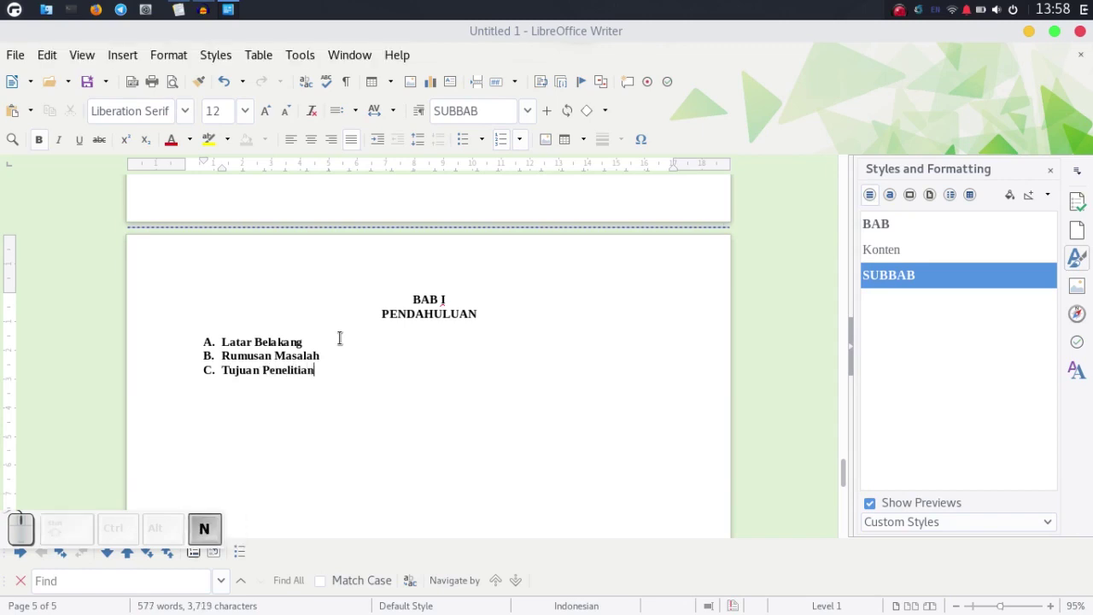
Add an unnumbered Lorem ipsum paragraph under A. Latar Belakang, indented twice to align with the subheading
left_click(350, 332)
key("Return")
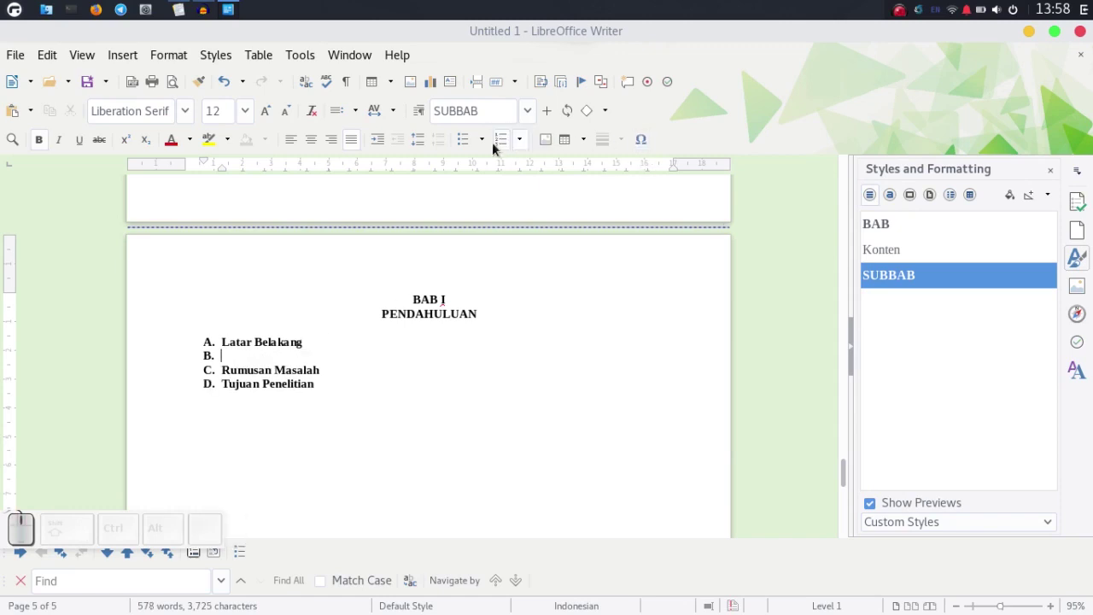
left_click(514, 145)
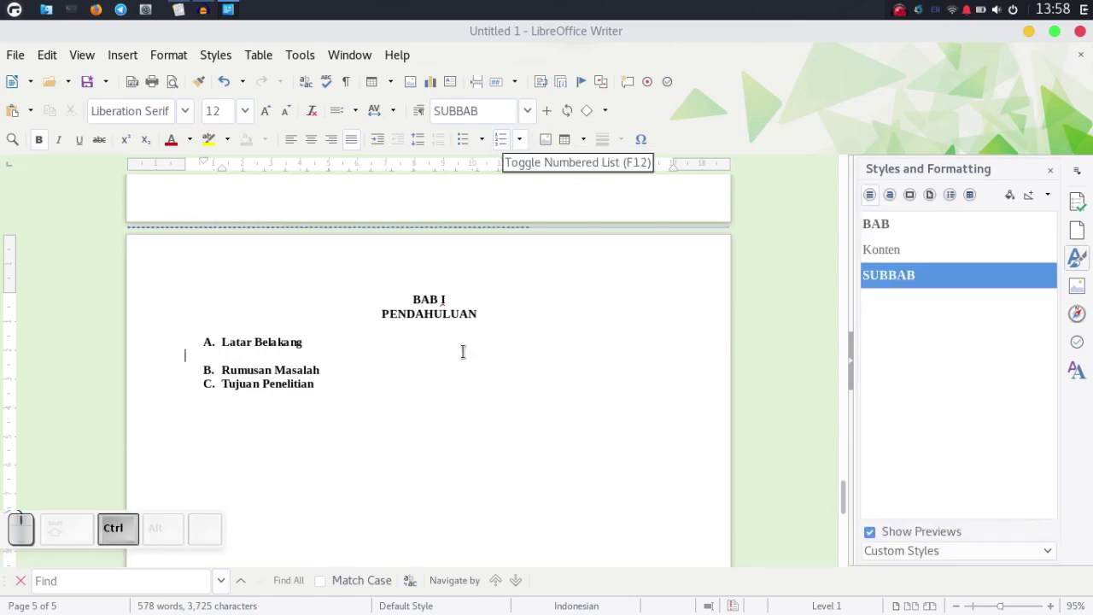
key("ctrl+v")
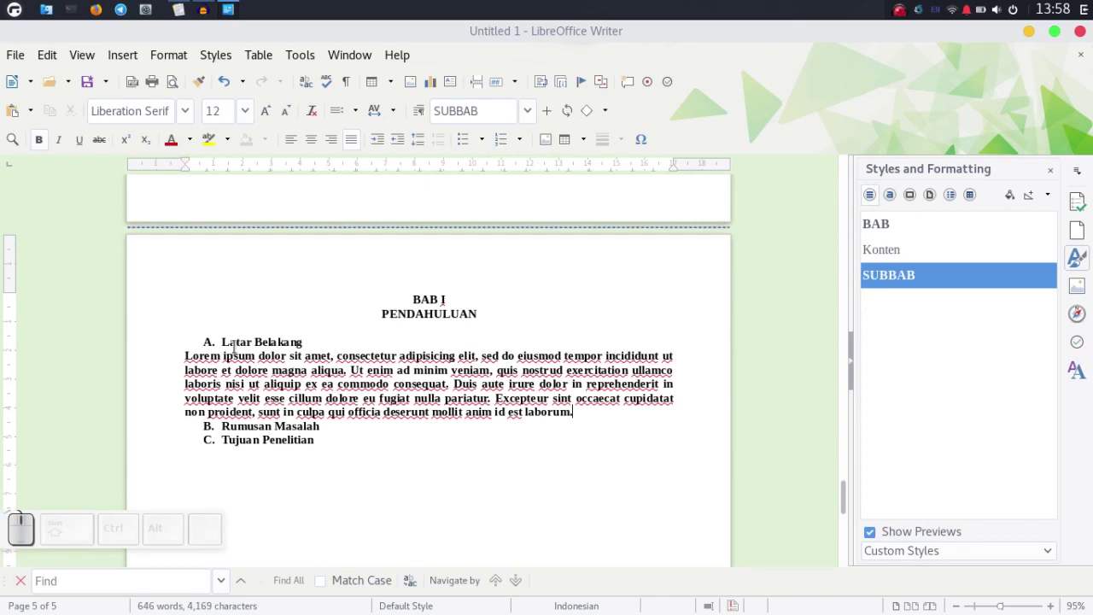
left_click(380, 141)
left_click(381, 141)
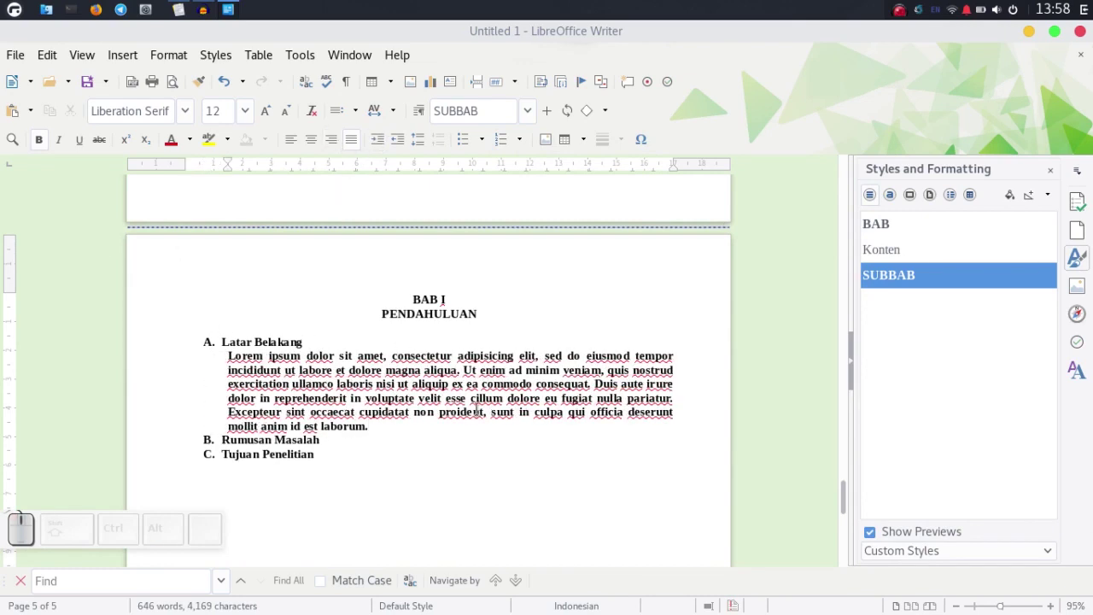
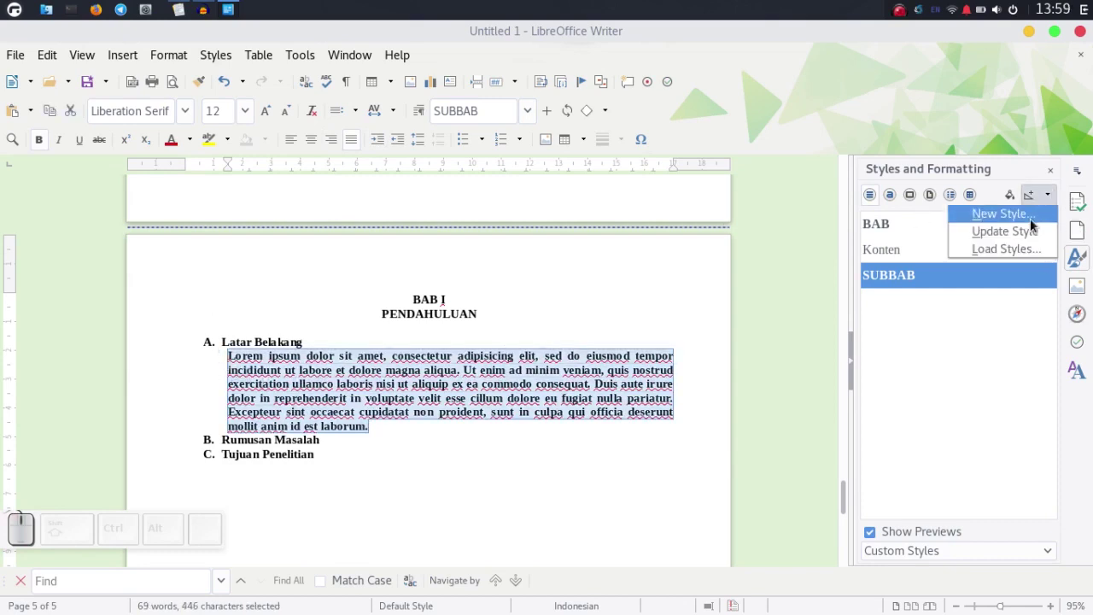
Create a 'Konten SubBab' paragraph style from the body text, make it non-bold and update the style
left_click(1034, 224)
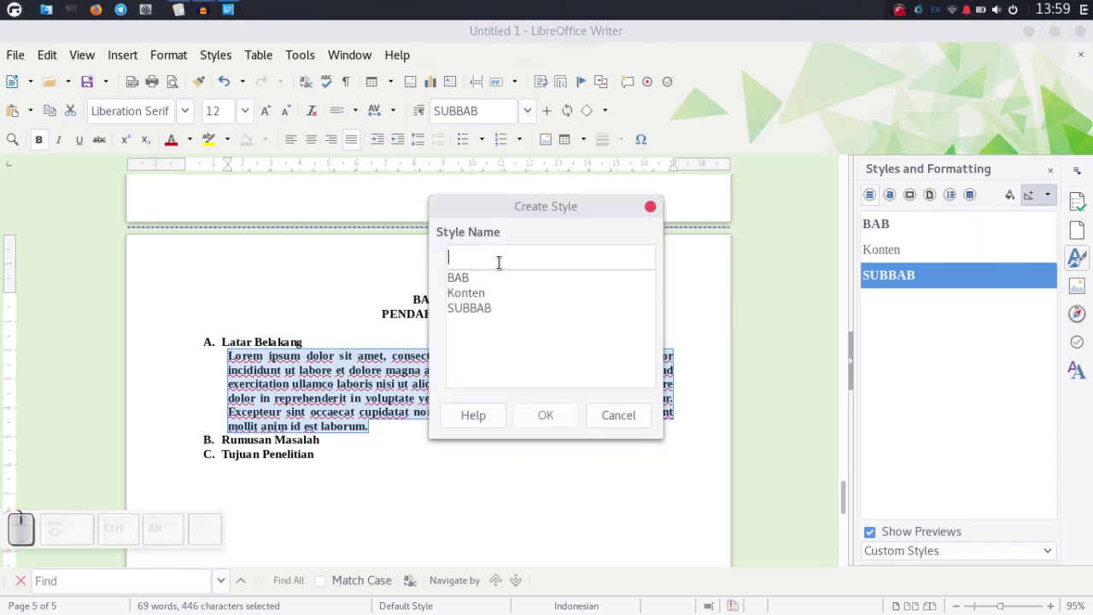
key("space")
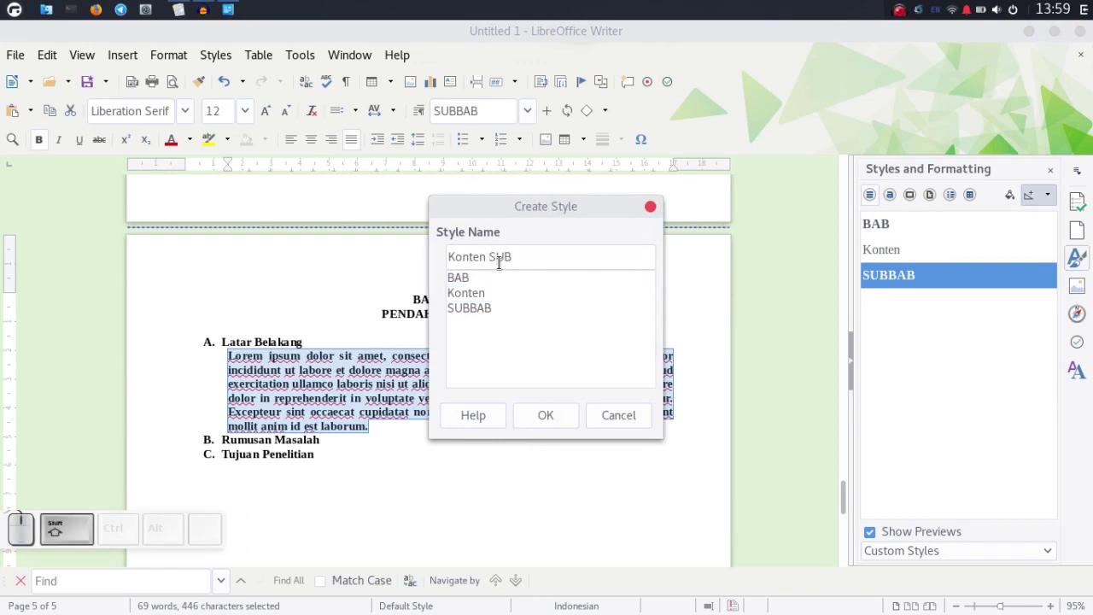
key("shift+BackSpace")
key("shift+u")
key("shift+b")
key("shift+a")
key("Return")
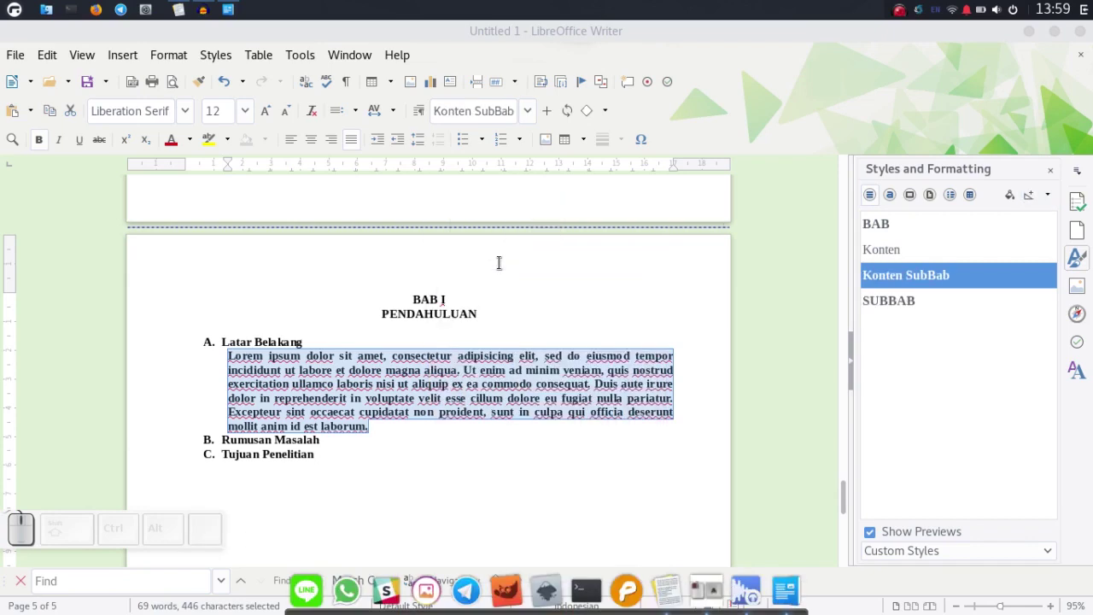
left_click(47, 141)
left_click(1049, 206)
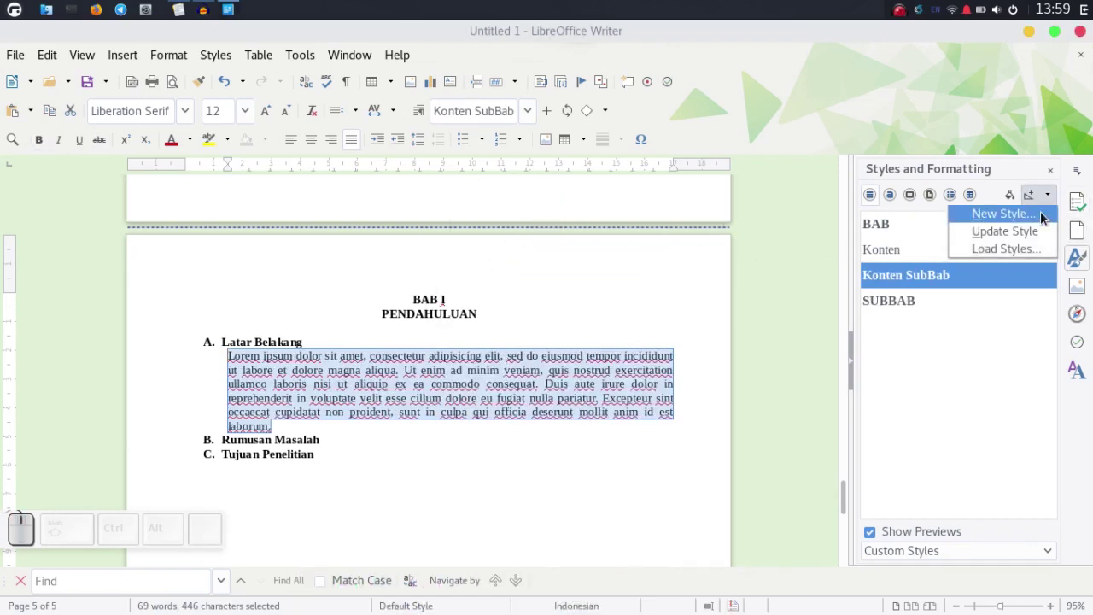
left_click(1040, 230)
Add further Lorem ipsum body paragraphs beneath Latar Belakang
left_click(331, 428)
key("Return")
key("ctrl+v")
key("Return")
key("ctrl+b")
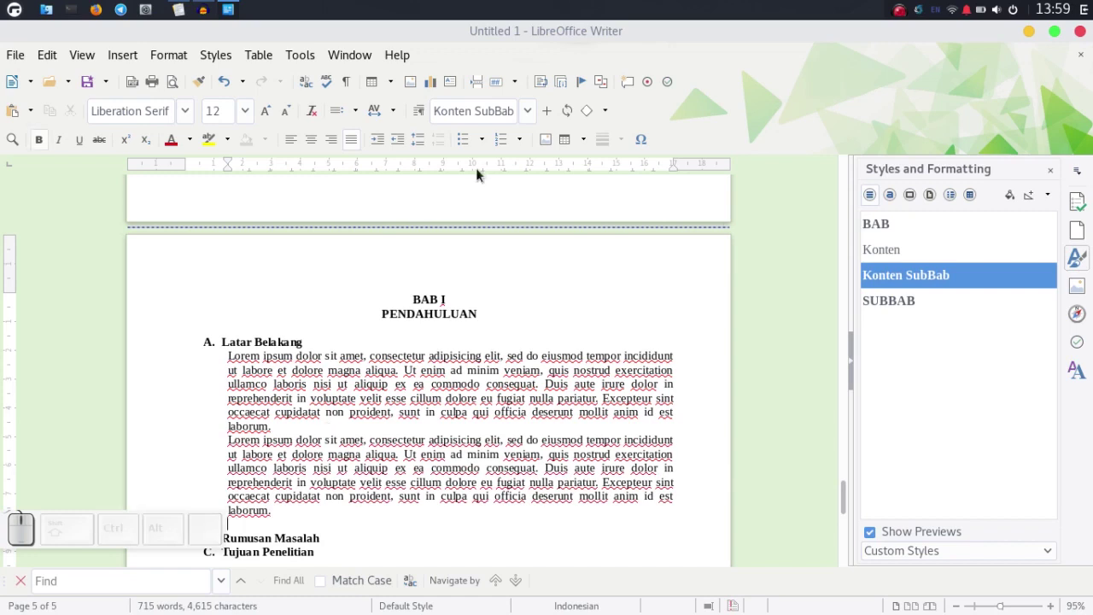
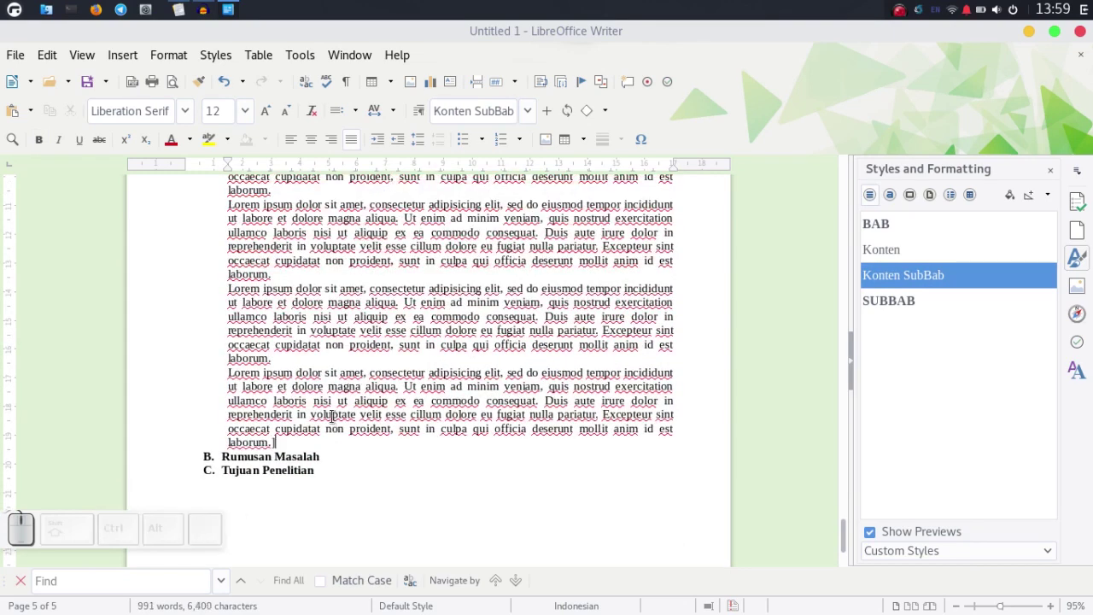
Paste one more Lorem paragraph so the remaining subheadings move to the next page
key("BackSpace")
key("Return")
key("ctrl+v")
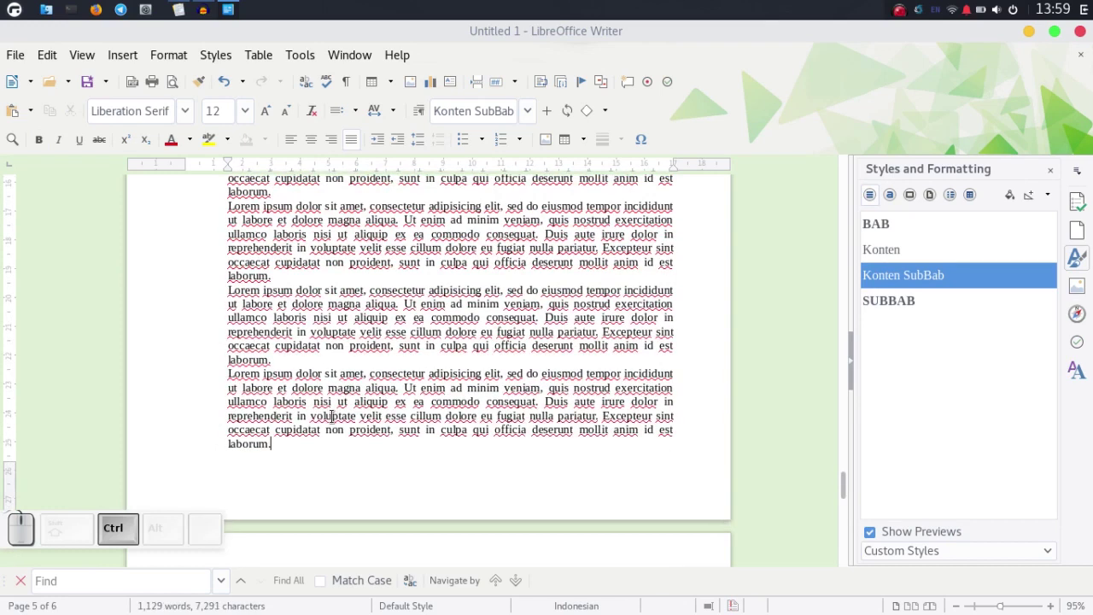
scroll("down", 3)
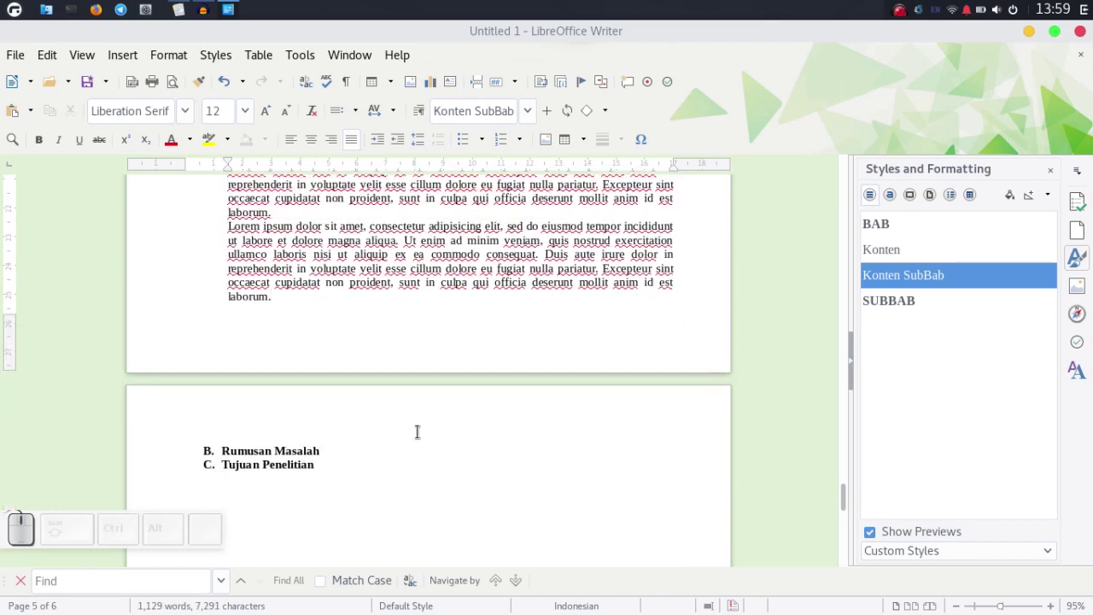
Fill Rumusan Masalah and Tujuan Penelitian each with unnumbered Lorem ipsum body paragraphs
left_click(343, 448)
key("Return")
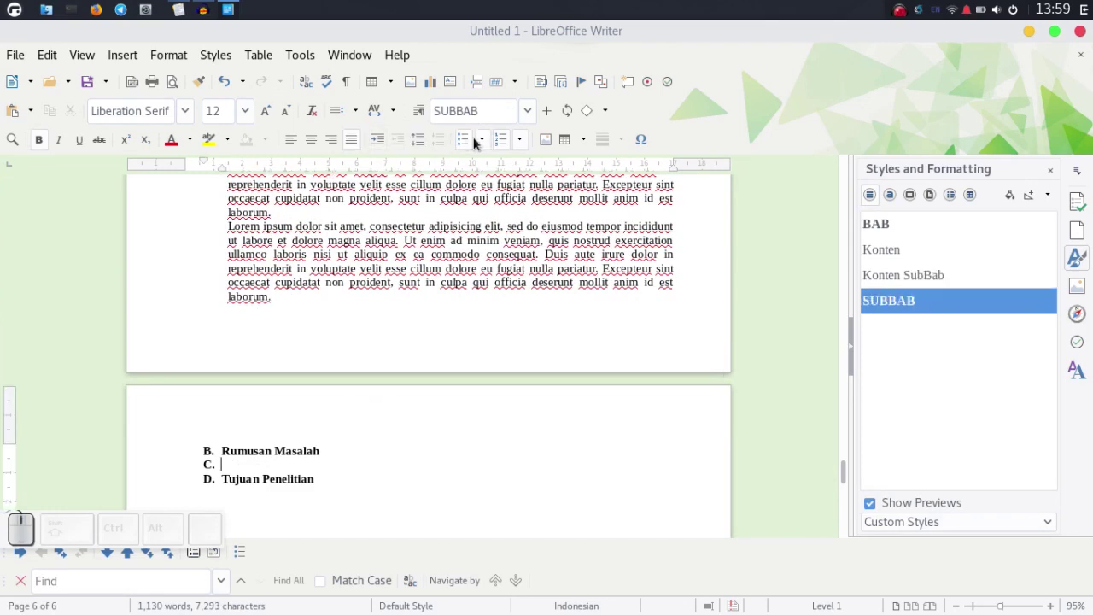
left_click(505, 142)
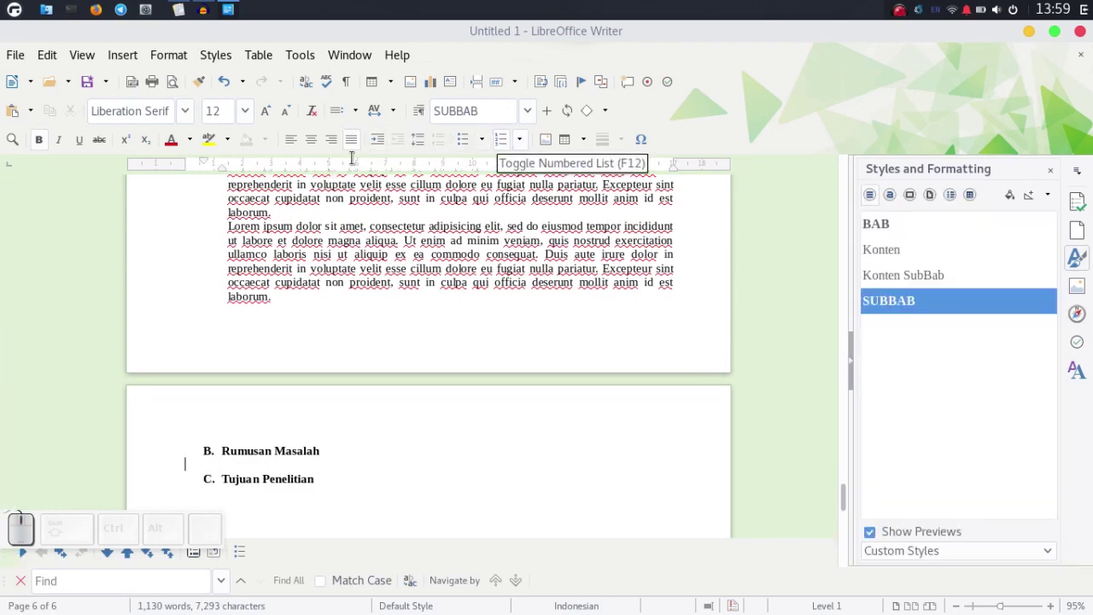
key("ctrl+v")
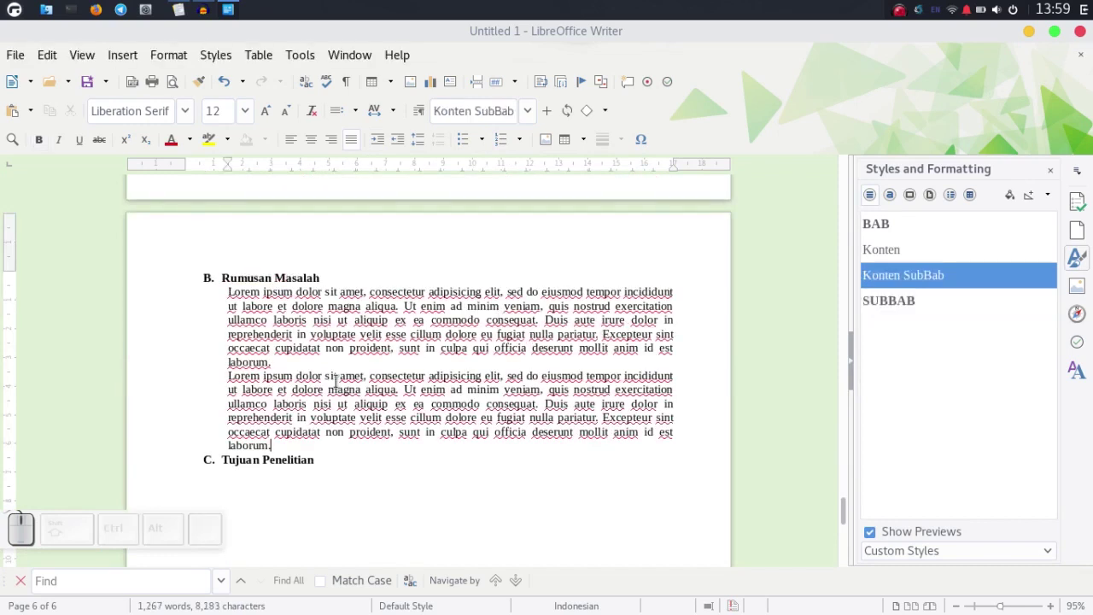
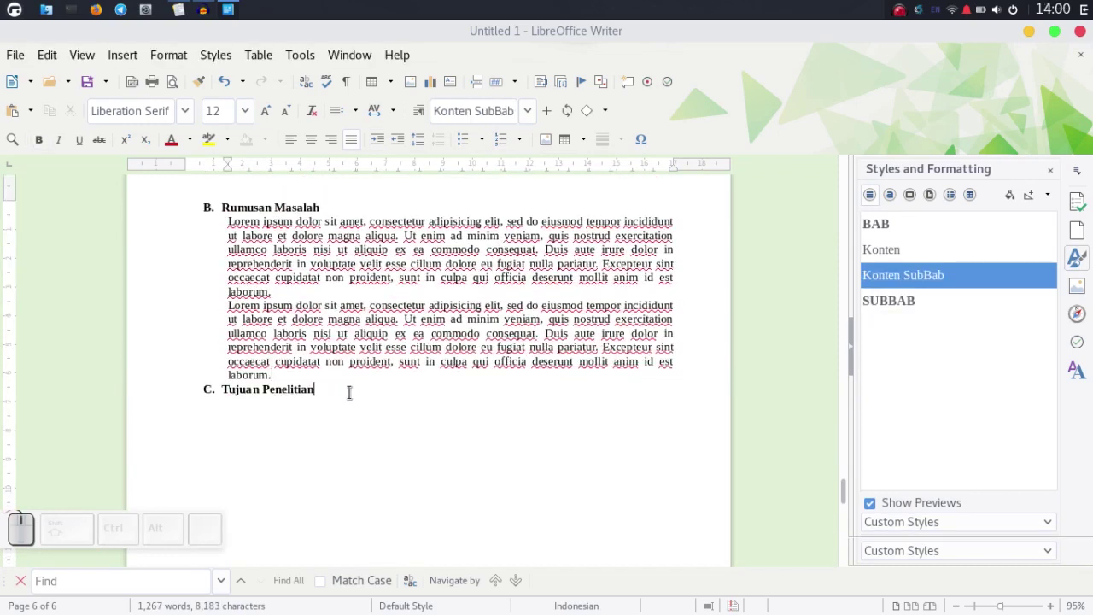
key("Return")
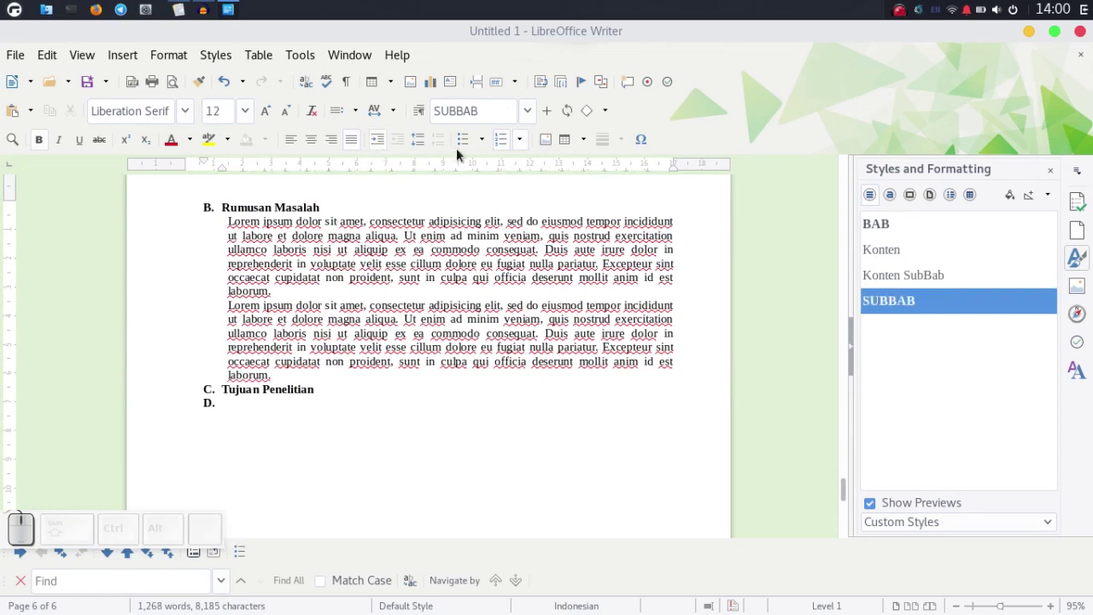
left_click(507, 151)
key("ctrl+v")
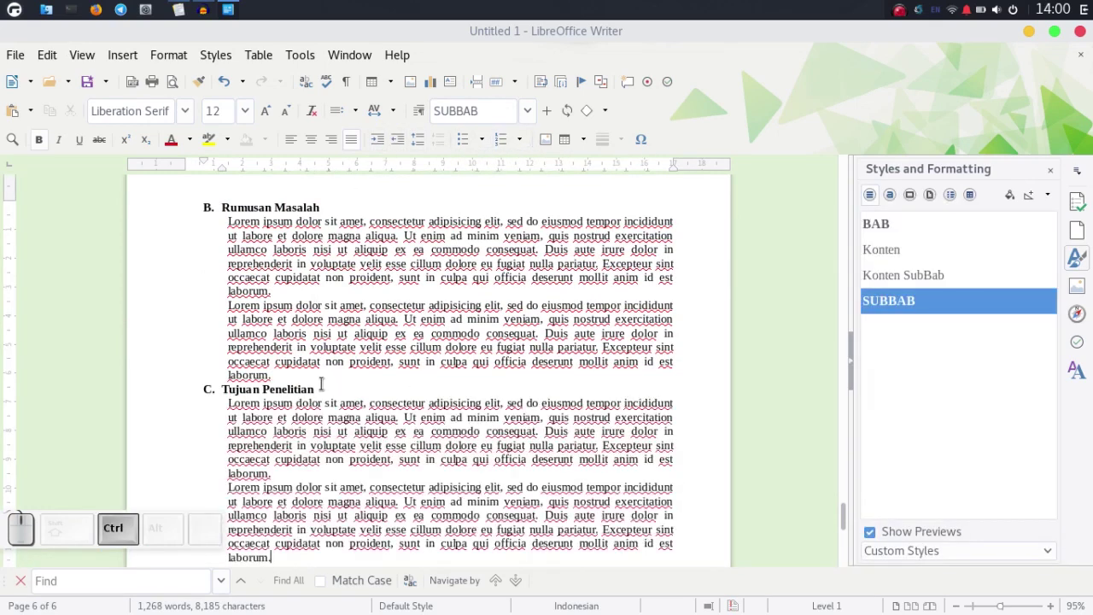
Start a new page after Tujuan Penelitian with a centred line for the next BAB heading
scroll("down", 3)
left_click(335, 413)
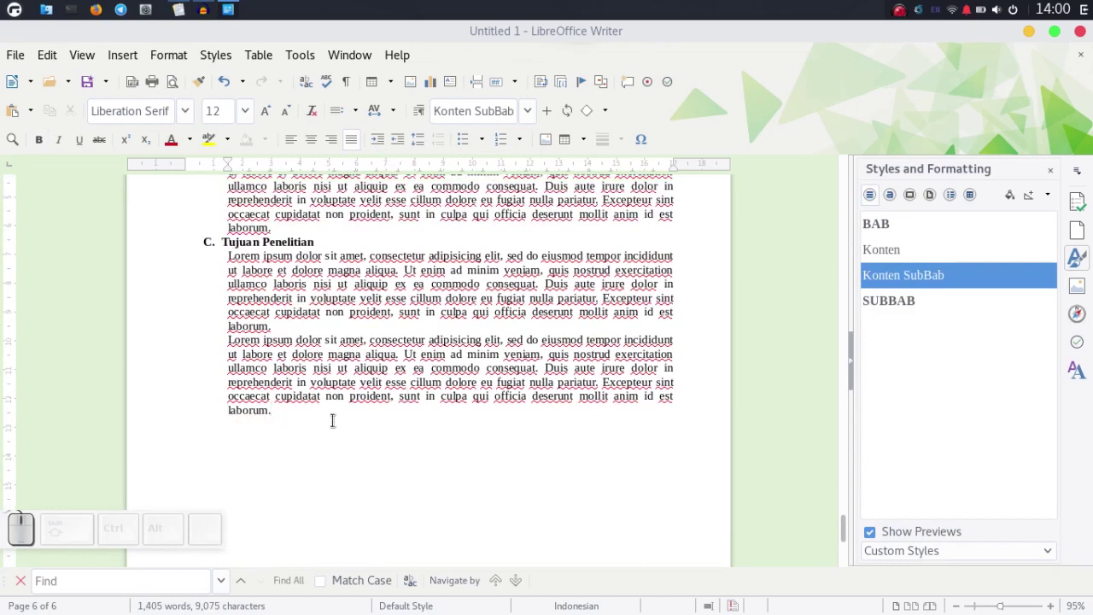
key("ctrl+Return")
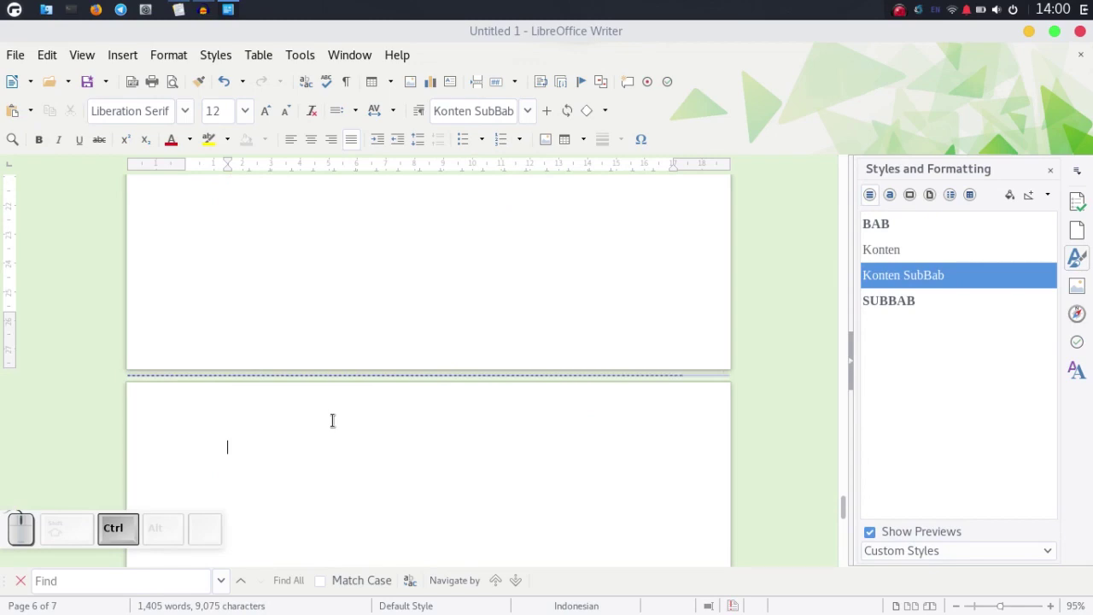
key("ctrl+e")
key("shift+space")
Write the two-line BAB II / KAJIAN PUSTAKA heading and apply the BAB paragraph style to it
key("shift+i")
key("shift+Return")
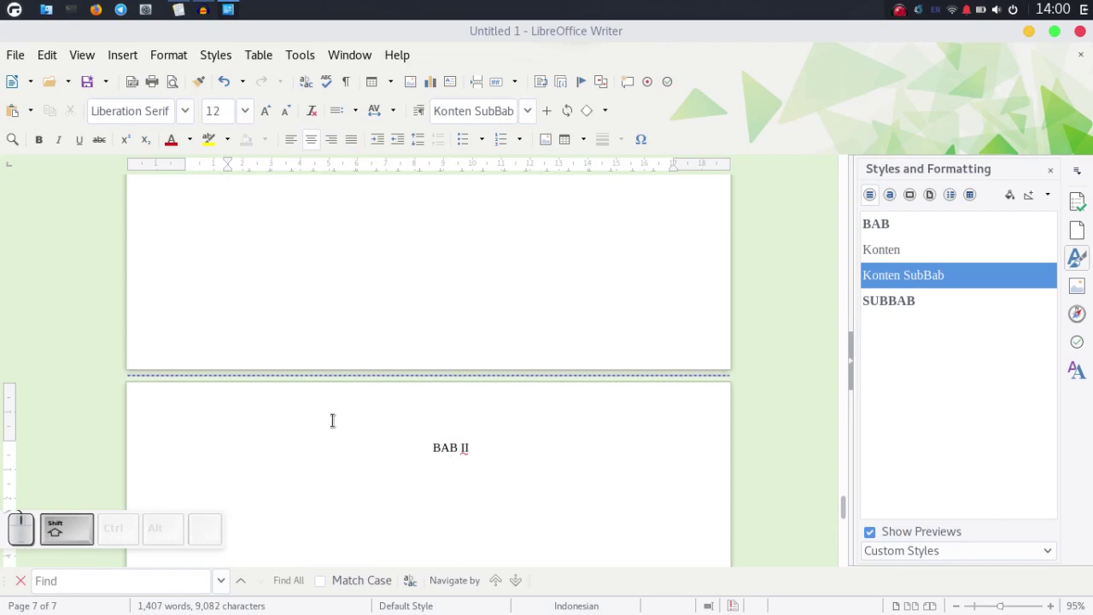
key("shift+space")
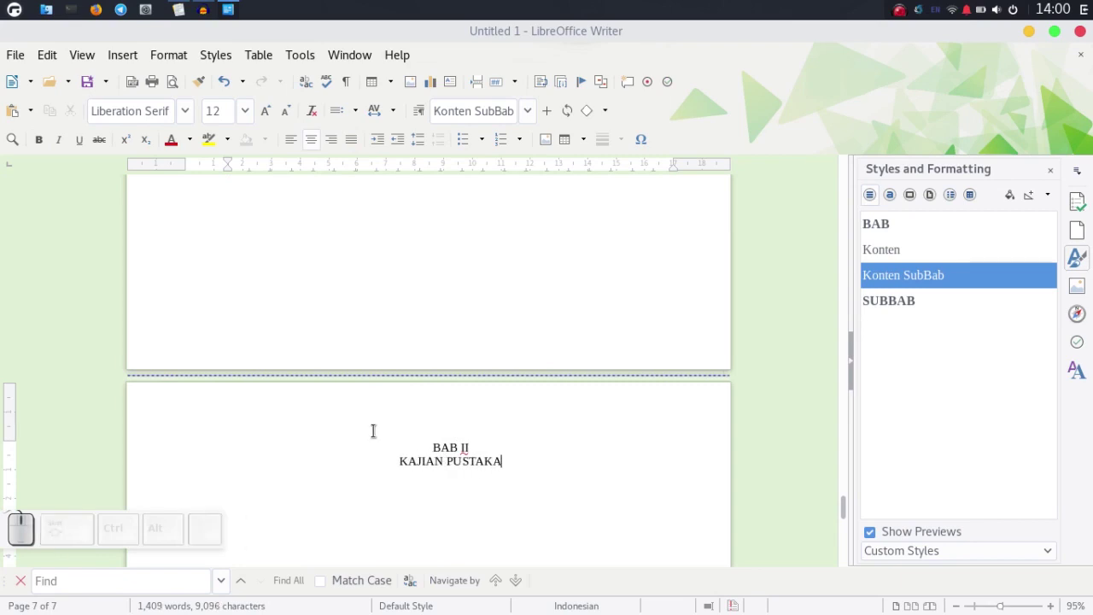
left_click(901, 229)
scroll("down", 3)
left_click(506, 391)
Add the subheading 'Membuat Daftar Isi' below the chapter heading and begin a new page after it
key("Return")
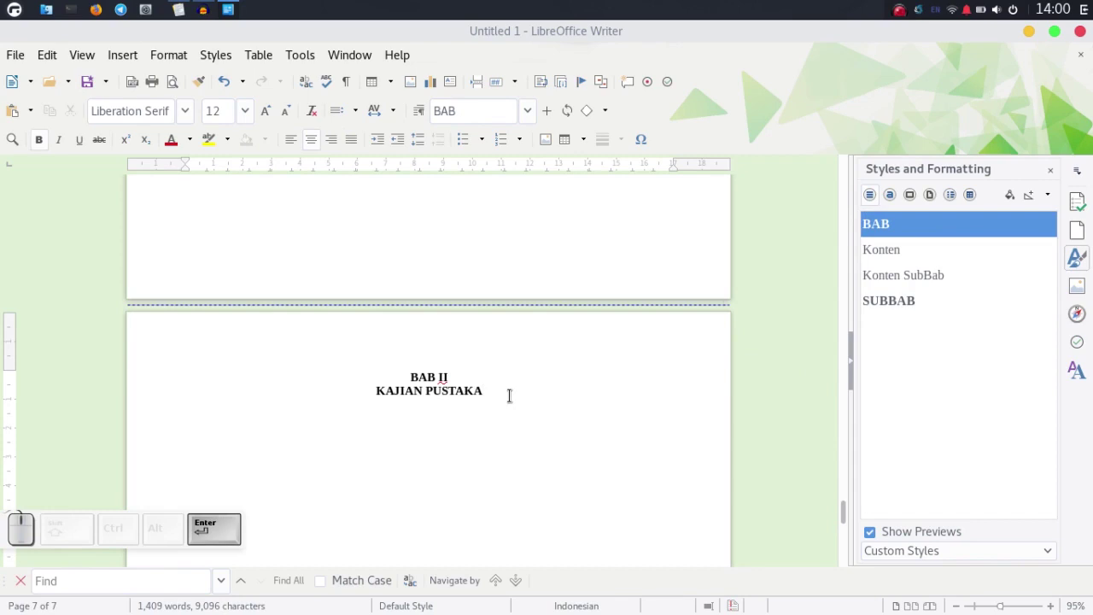
key("ctrl+j")
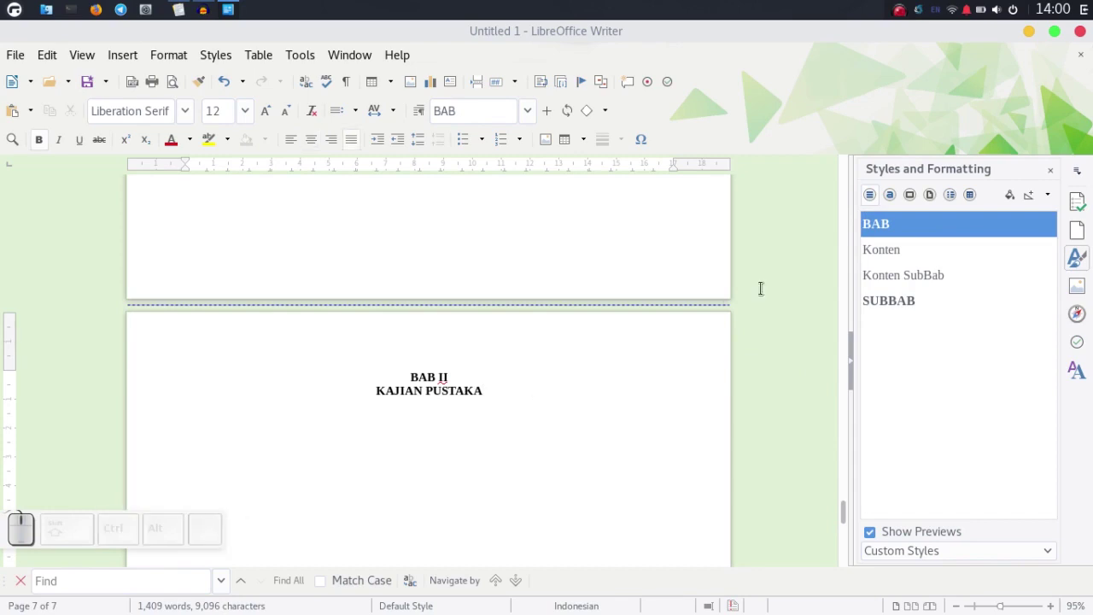
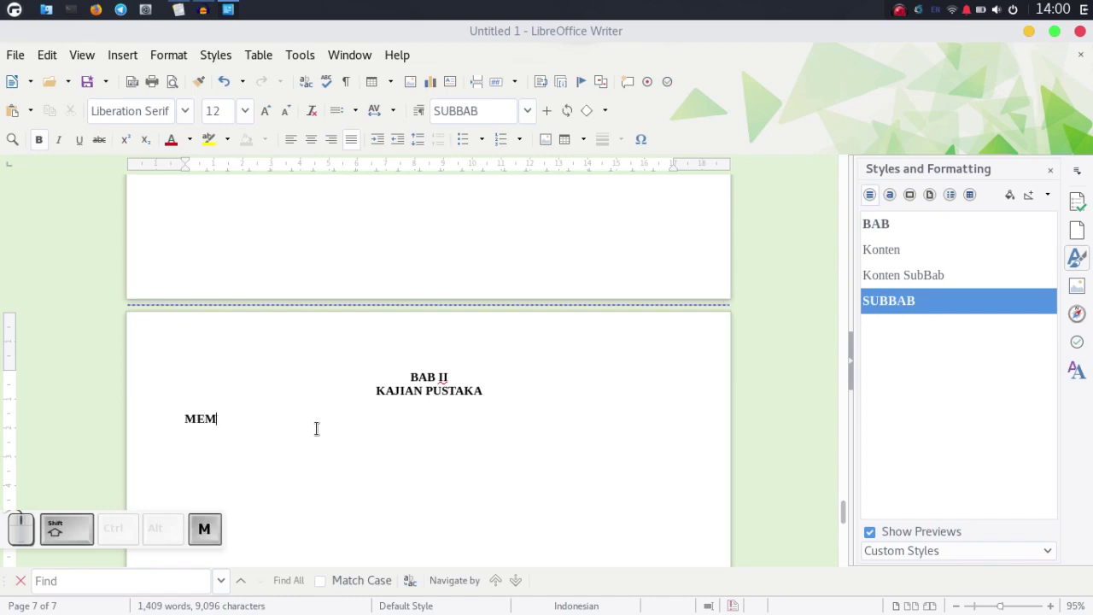
key("b")
key("BackSpace")
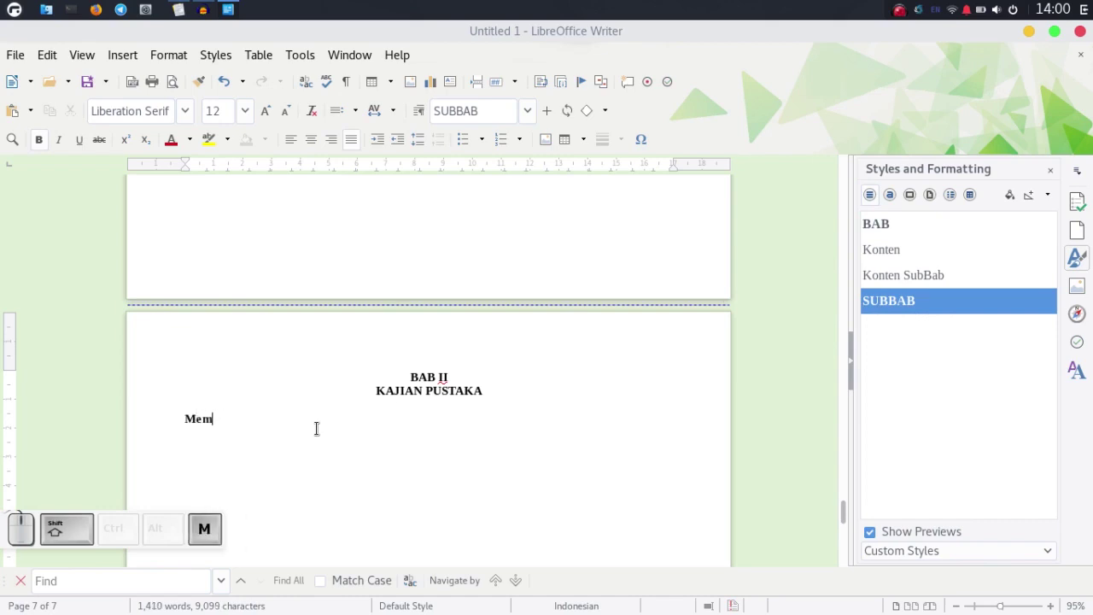
key("space")
key("shift+space")
key("shift+BackSpace")
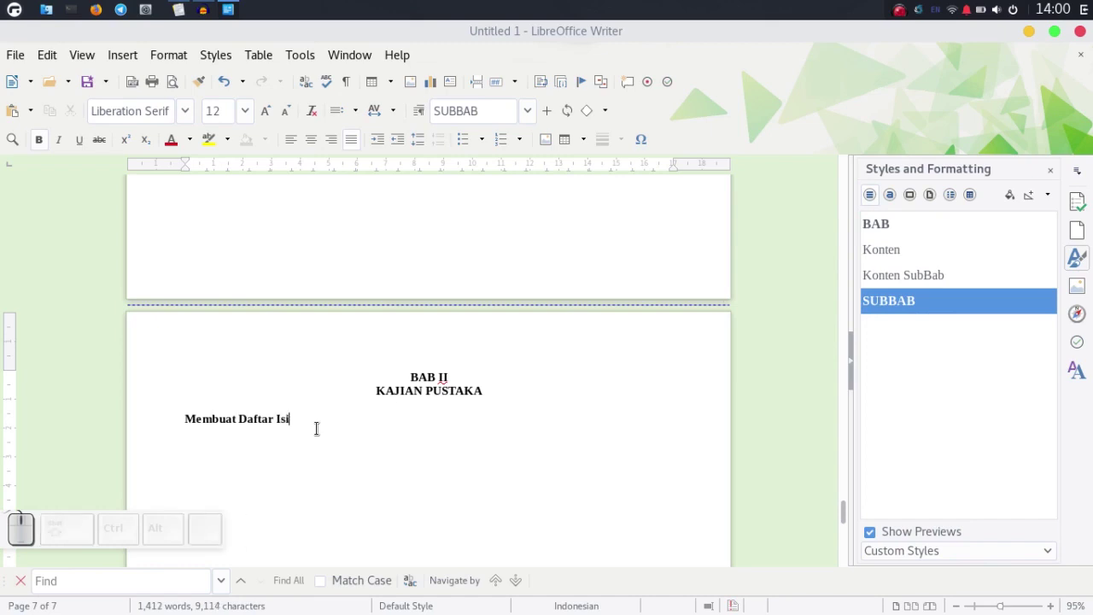
key("Up")
key("Down")
key("Return")
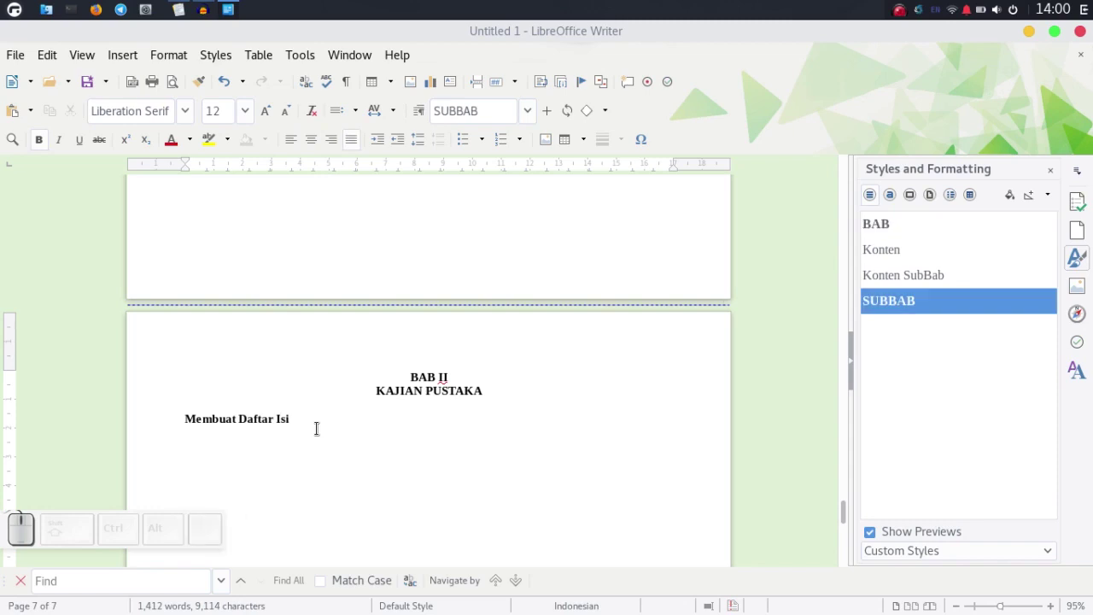
key("ctrl+Return")
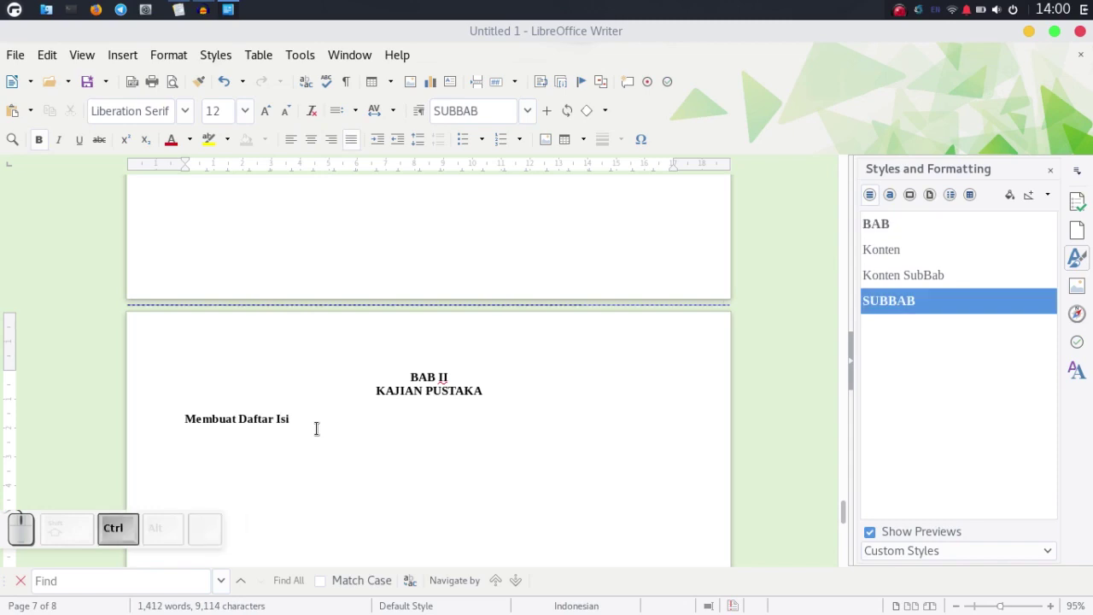
Write the 'Tata Cara Membuat Daftar Isi' subheading and start a new page after it
scroll("down", 3)
key("space")
key("BackSpace")
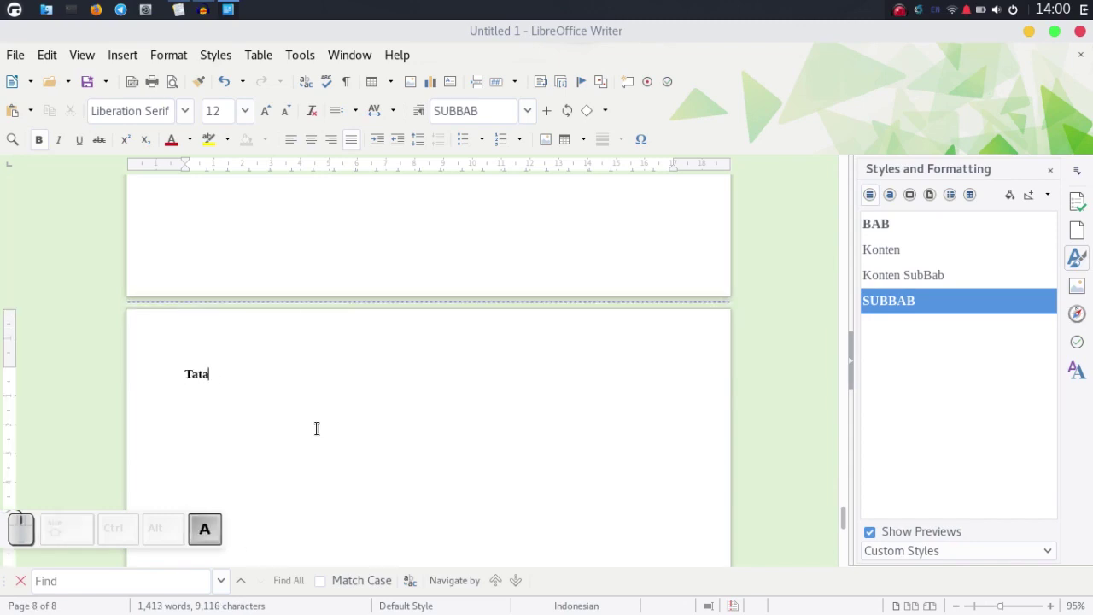
key("space")
key("space")
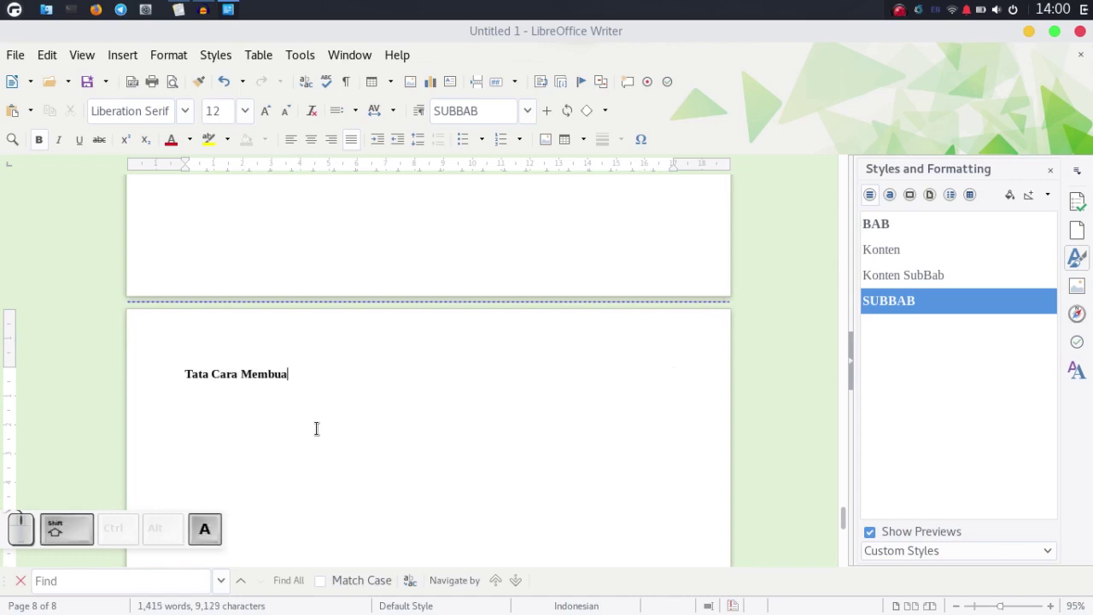
key("space")
key("shift+space")
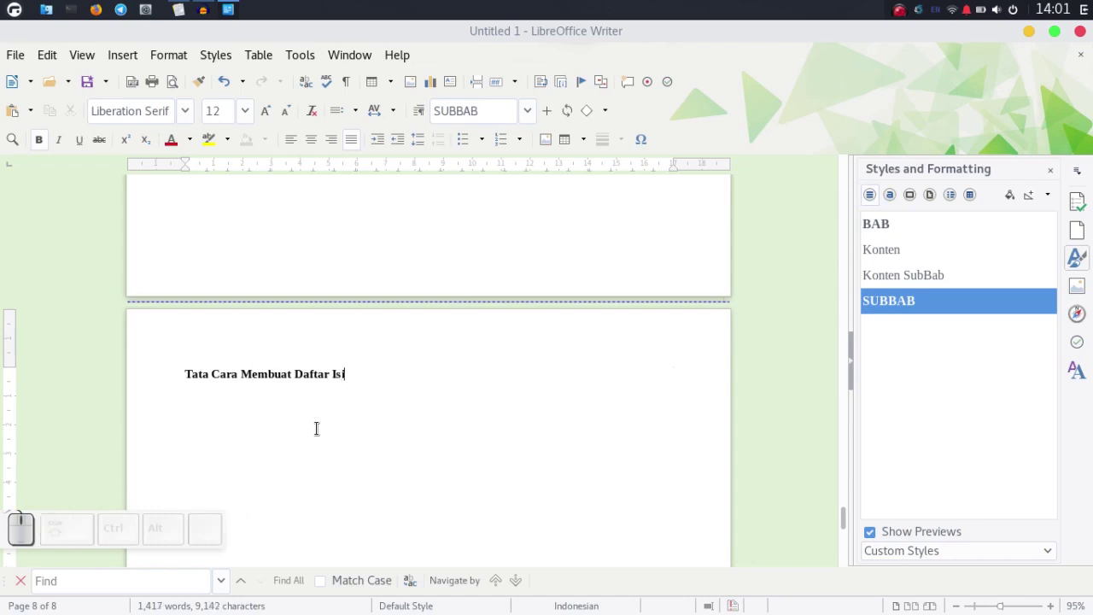
key("ctrl+Return")
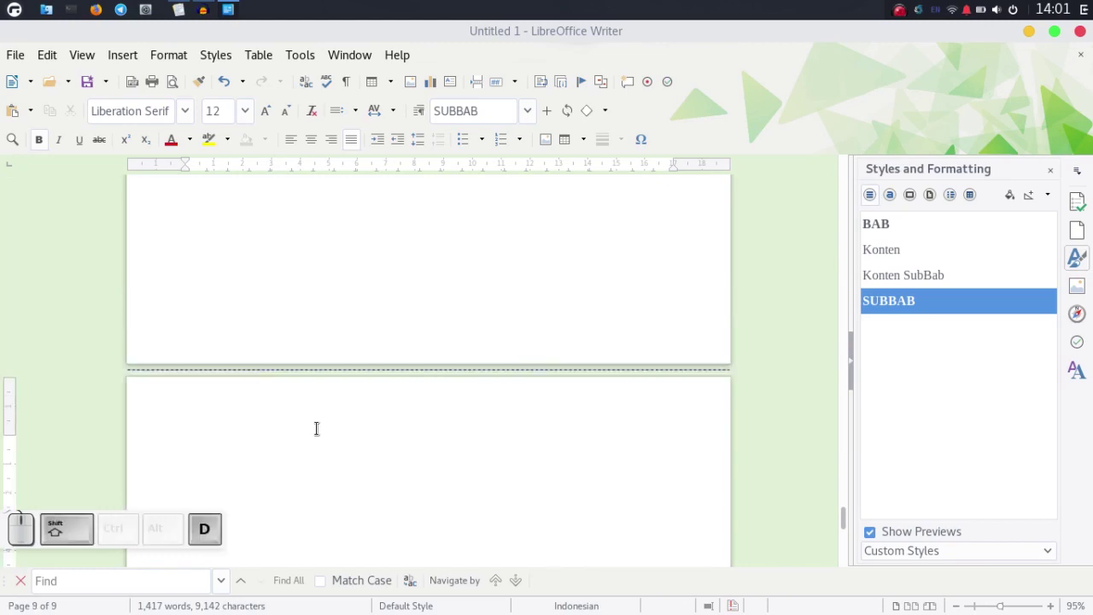
Add a centred DAFTAR PUSTAKA heading in the BAB style on the new page
key("shift+space")
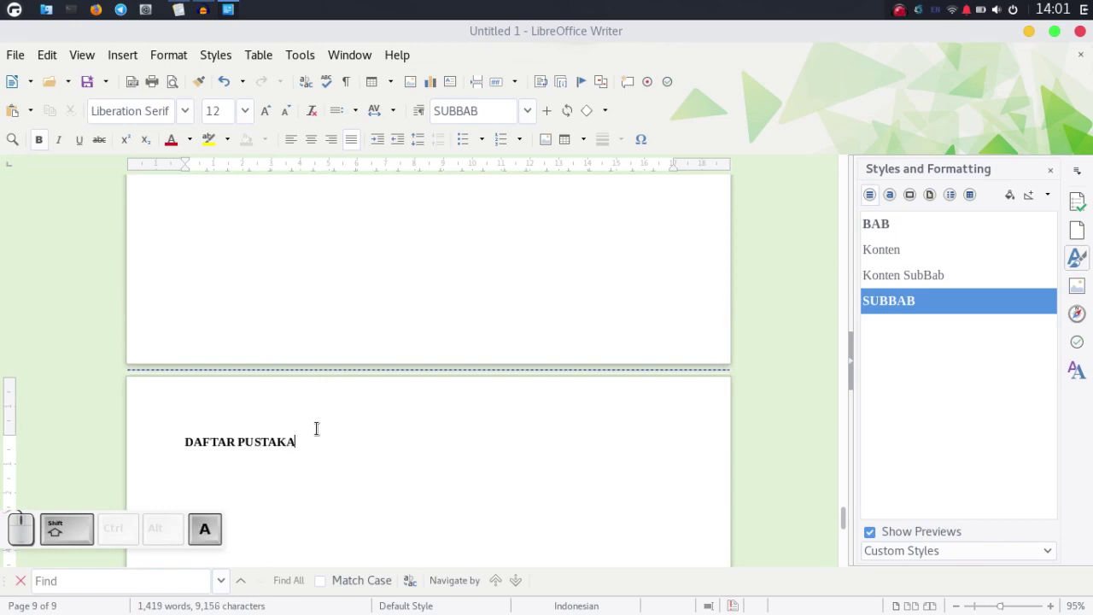
left_click(912, 228)
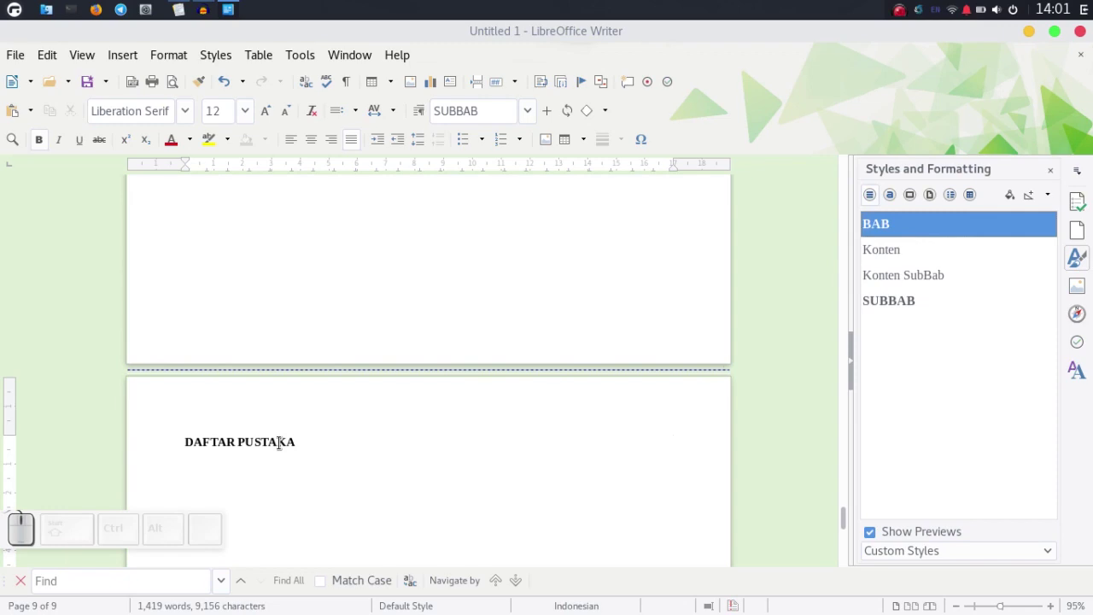
left_click(278, 437)
left_click(913, 238)
Navigate back to the DAFTAR ISI page and the empty line below its heading
scroll("up", 3)
scroll("up", 3)
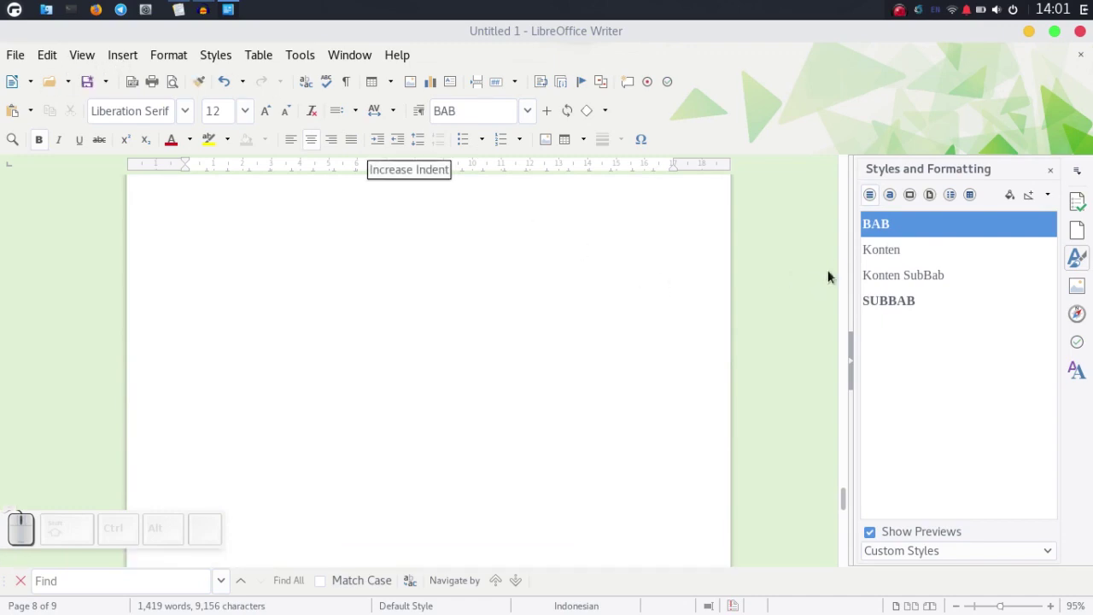
left_click(851, 232)
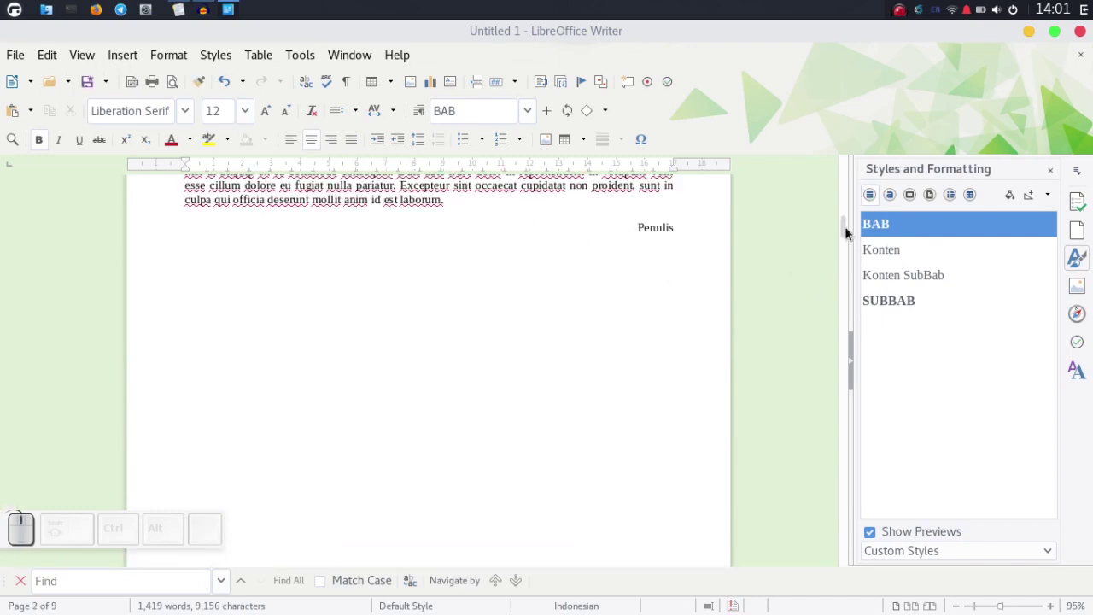
scroll("down", 3)
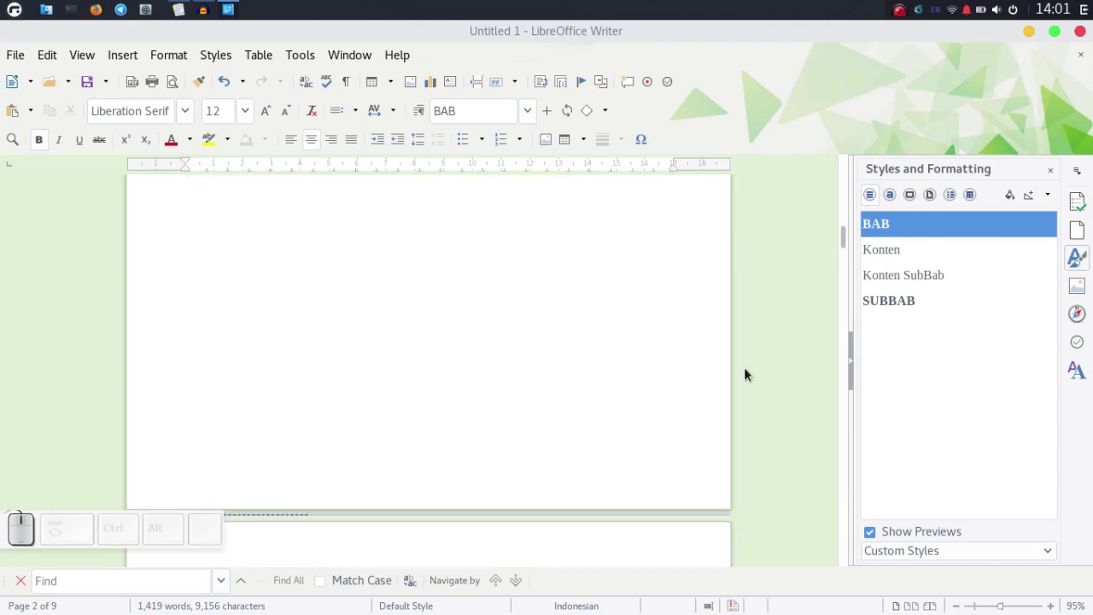
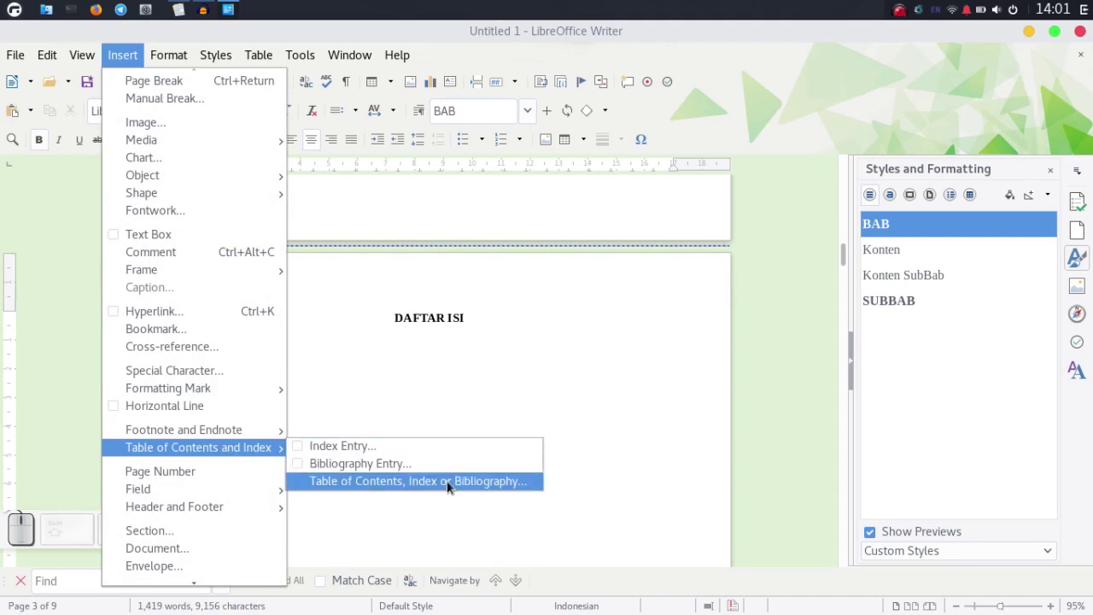
Start a new table of contents with an empty title and Additional styles enabled
left_click(453, 485)
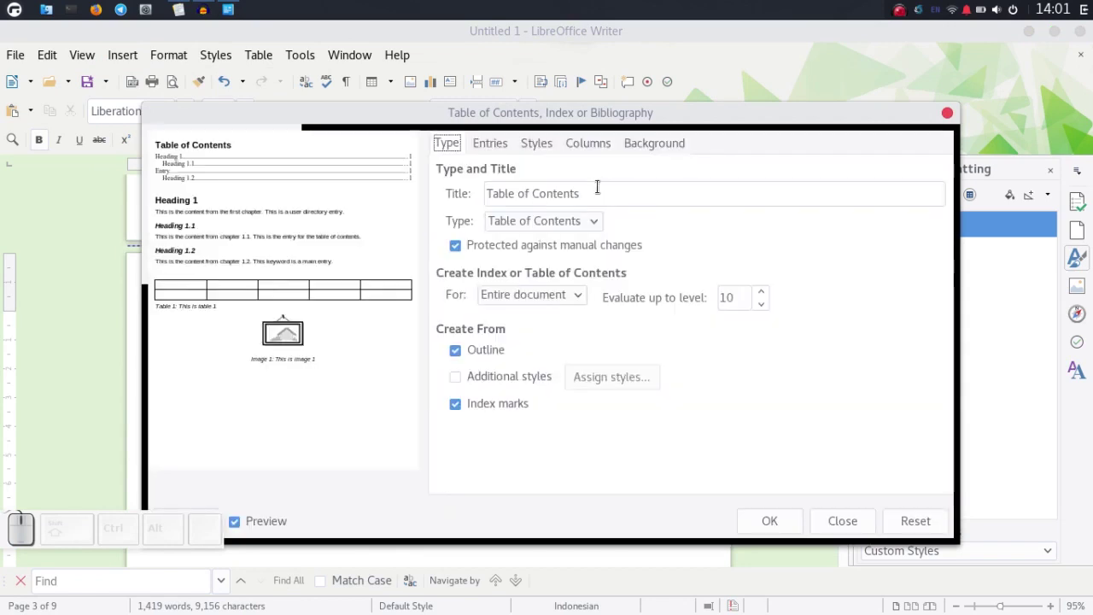
left_click(596, 181)
key("ctrl+a")
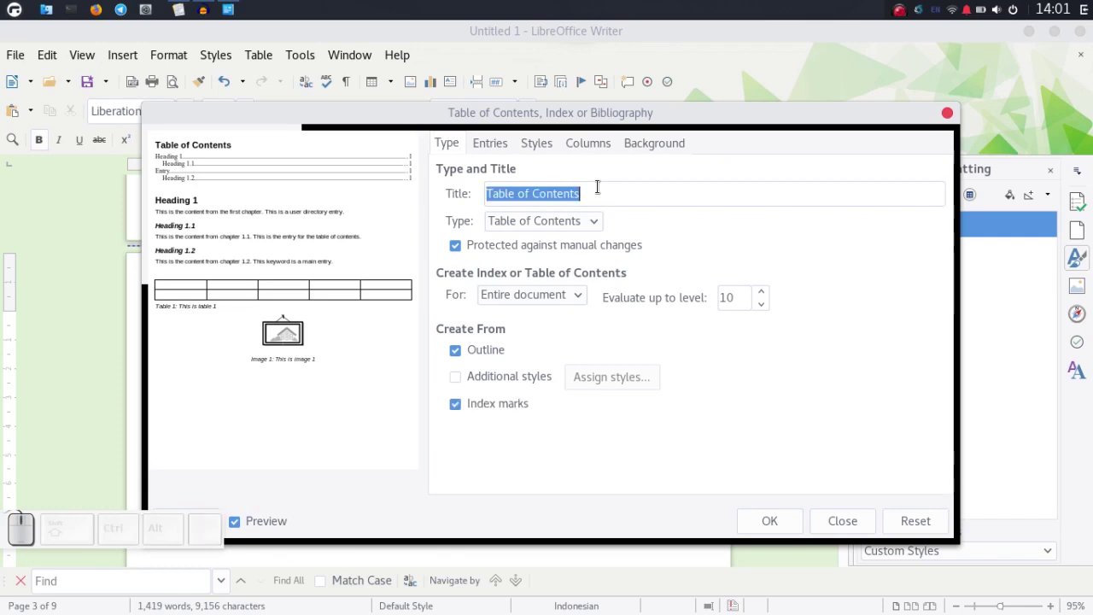
key("BackSpace")
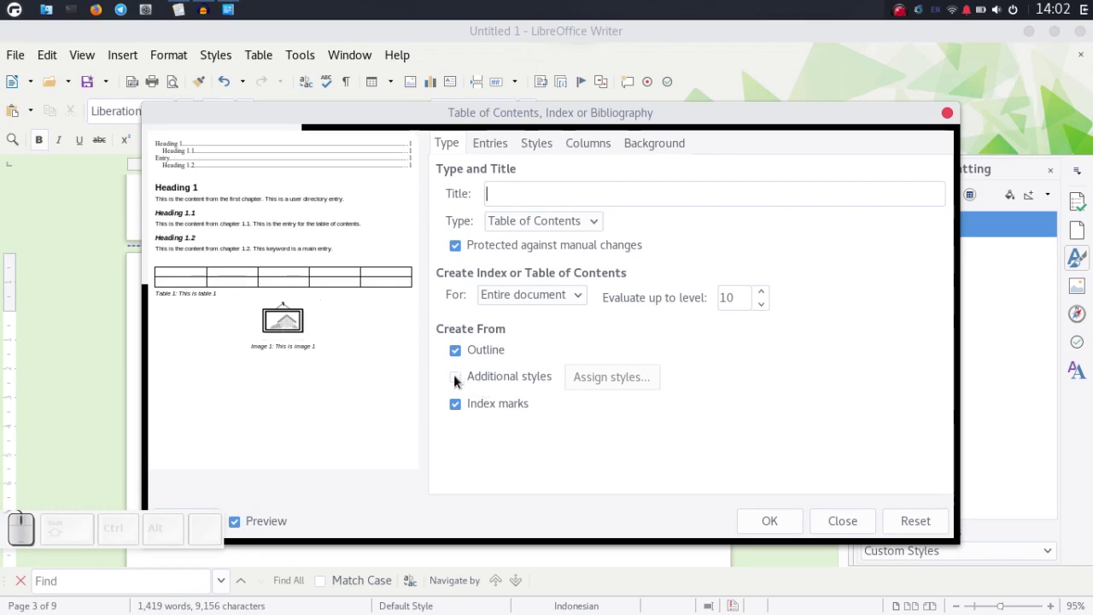
left_click(458, 379)
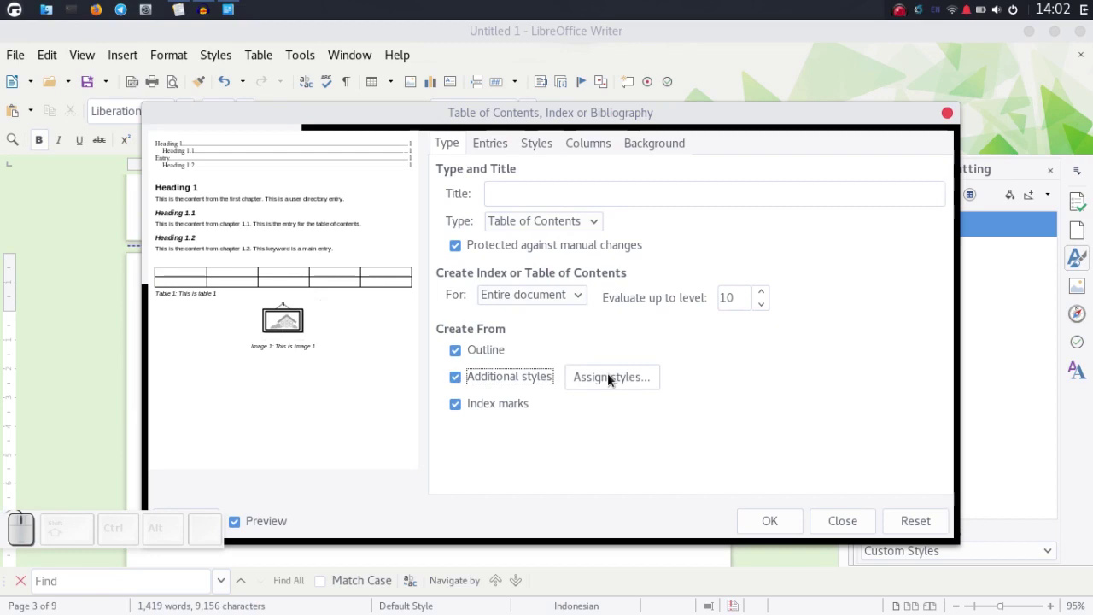
Assign BAB to contents level 1 and SUBBAB to level 2, then insert the table of contents
left_click(612, 377)
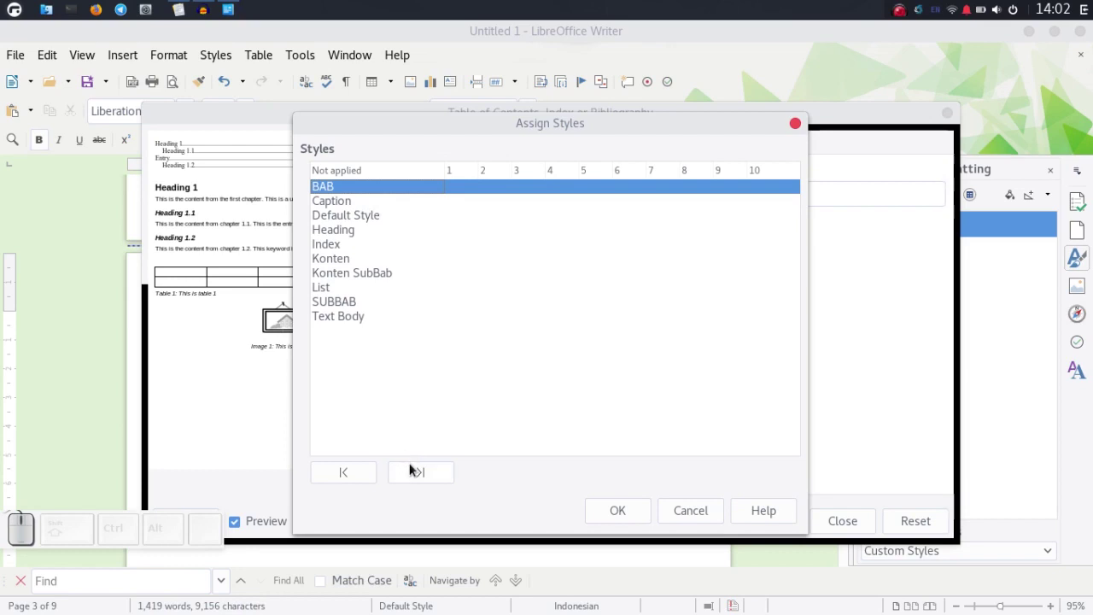
left_click(419, 474)
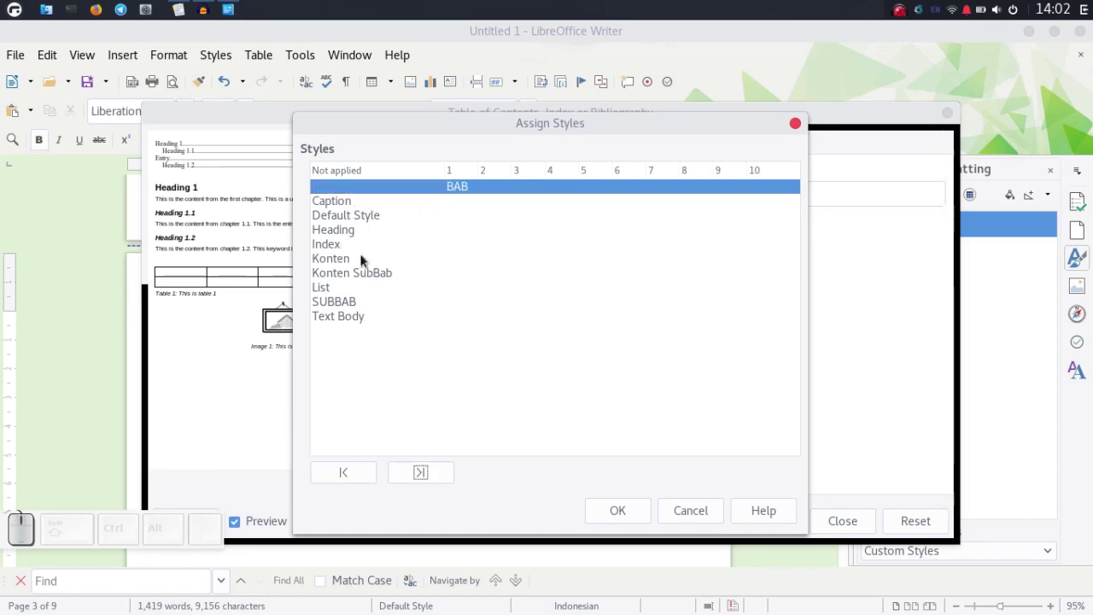
left_click(361, 304)
left_click(437, 478)
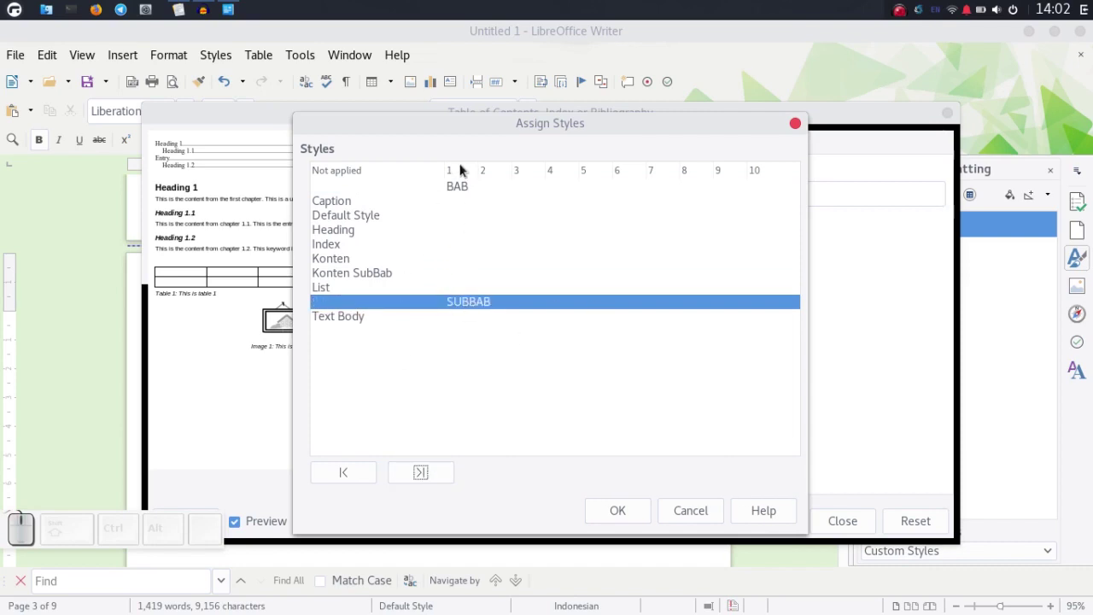
left_click(443, 477)
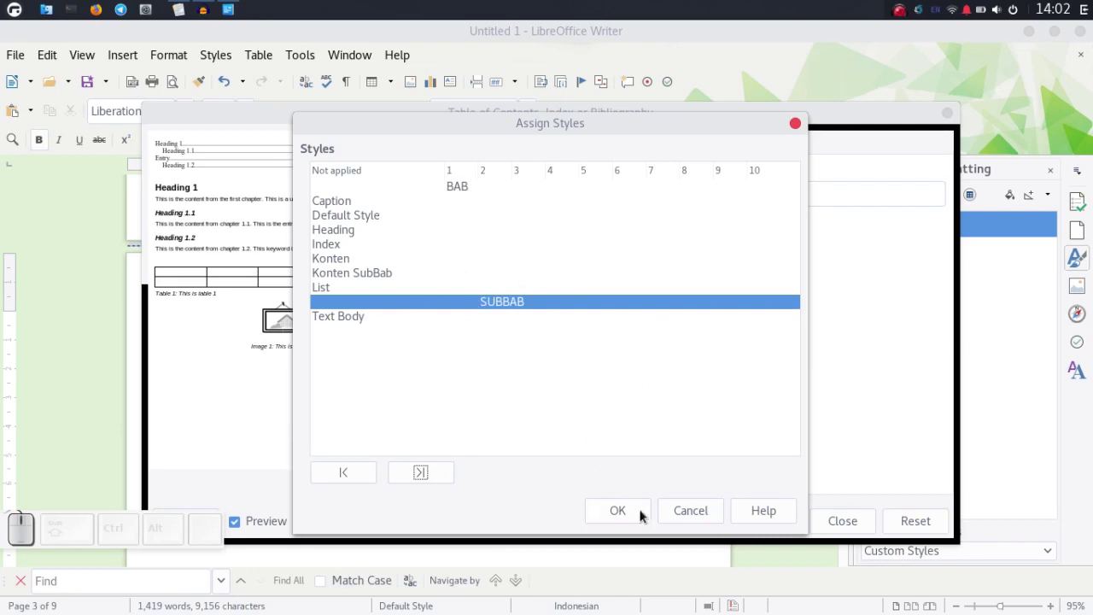
left_click(645, 515)
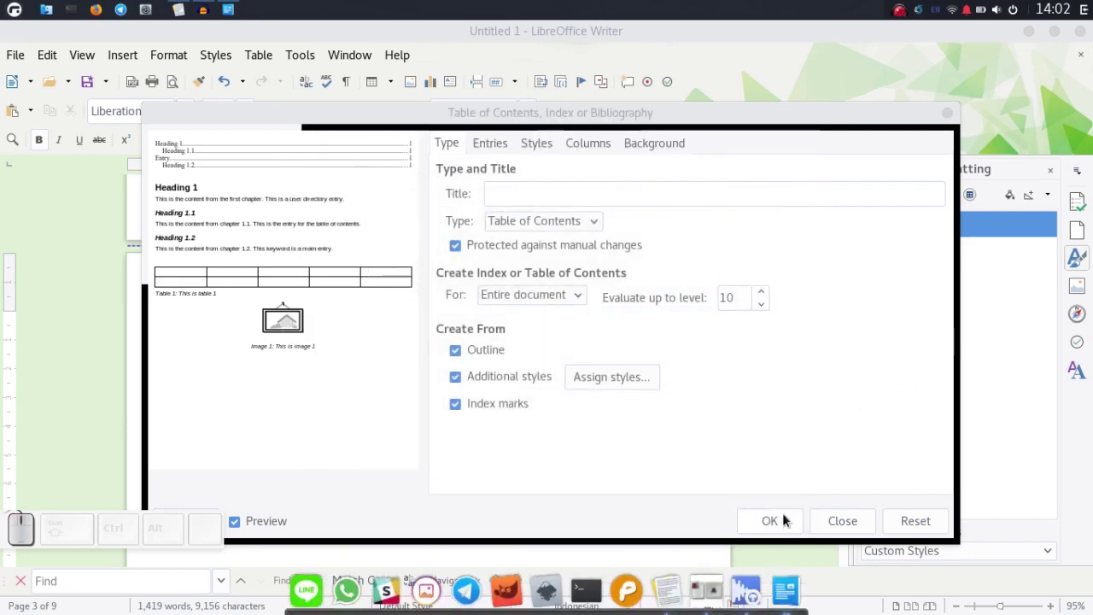
left_click(555, 587)
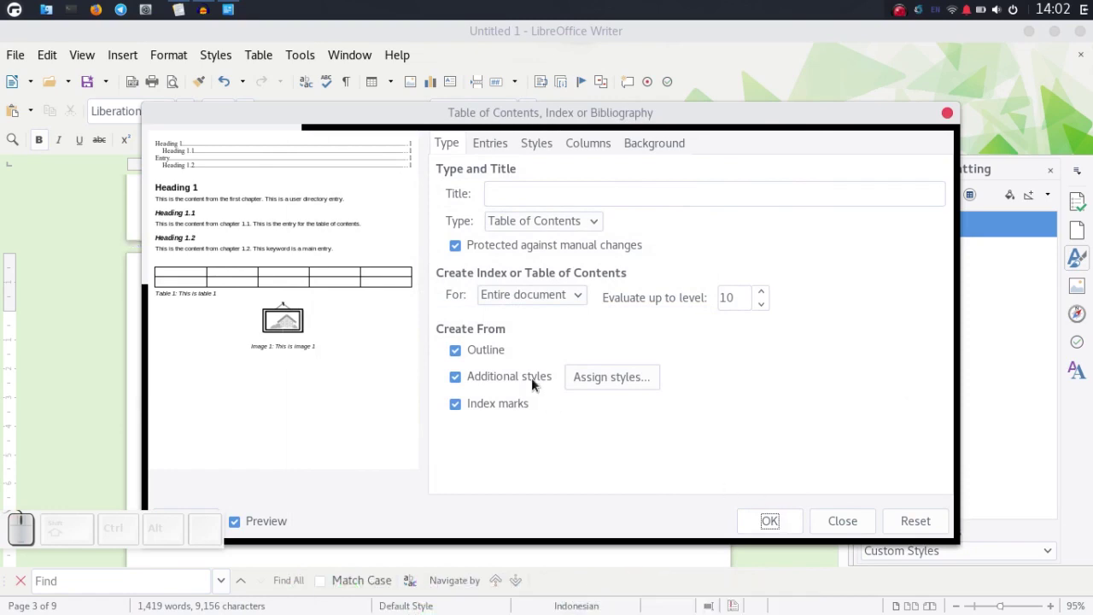
Insert a page break before Tata Cara Membuat Daftar Isi and scroll back to check the page layout
scroll("down", 3)
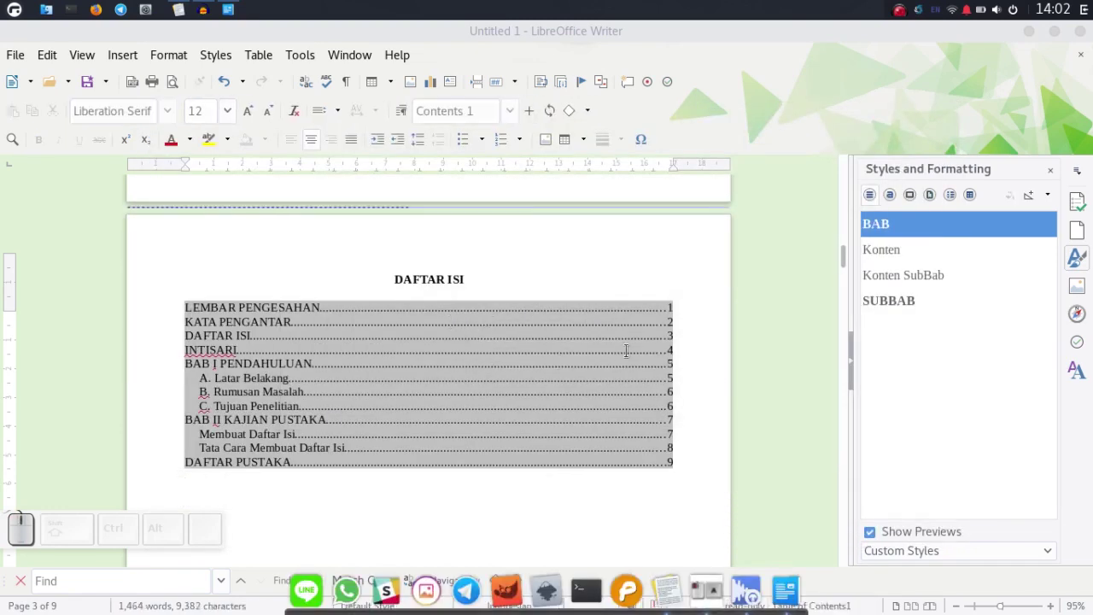
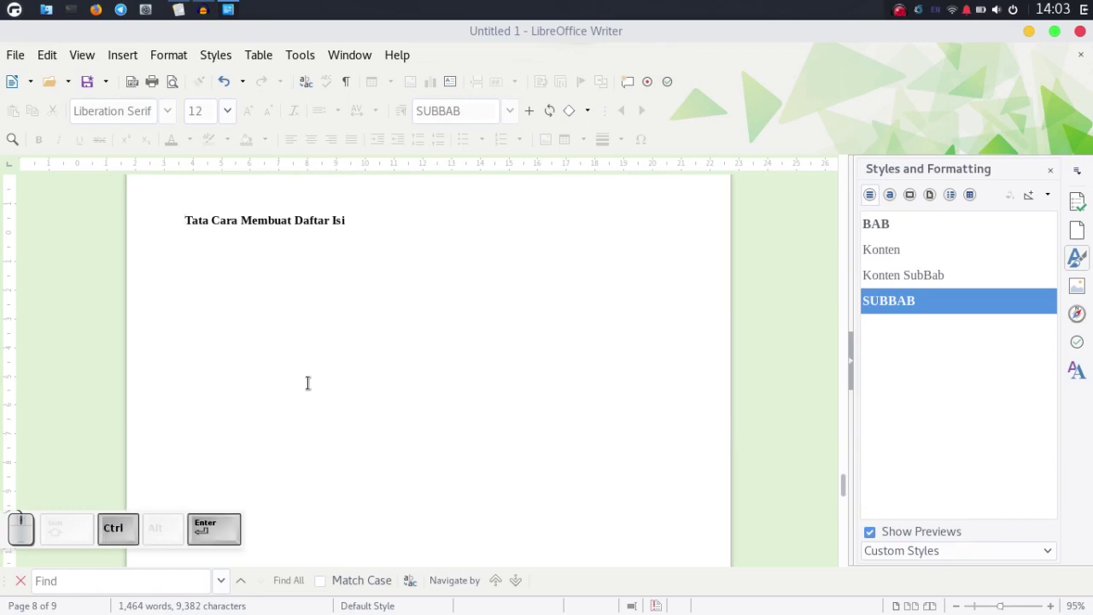
key("ctrl+Return")
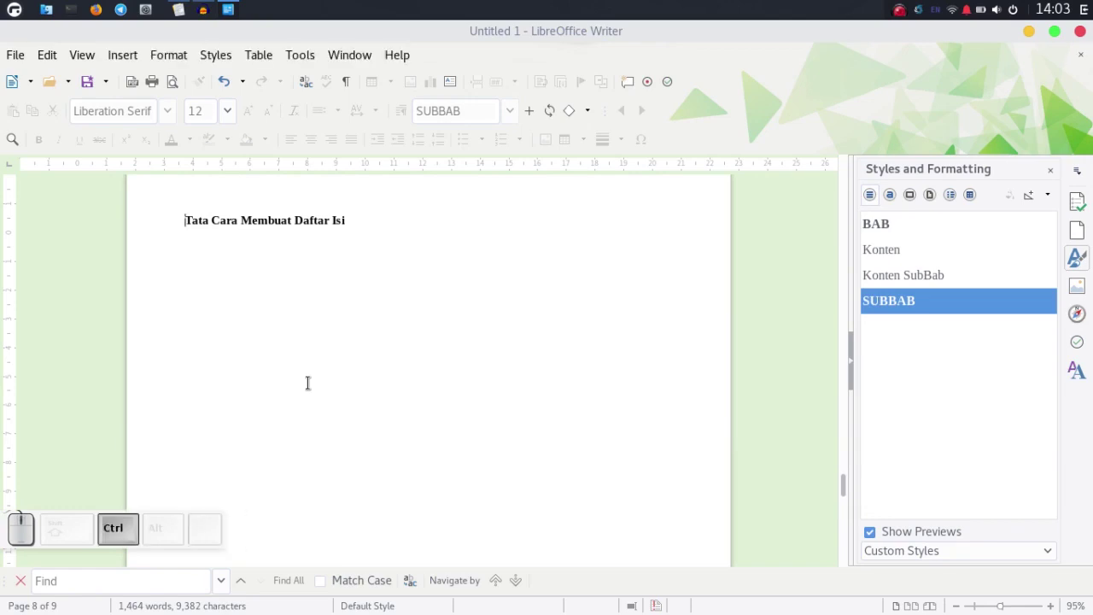
scroll("up", 3)
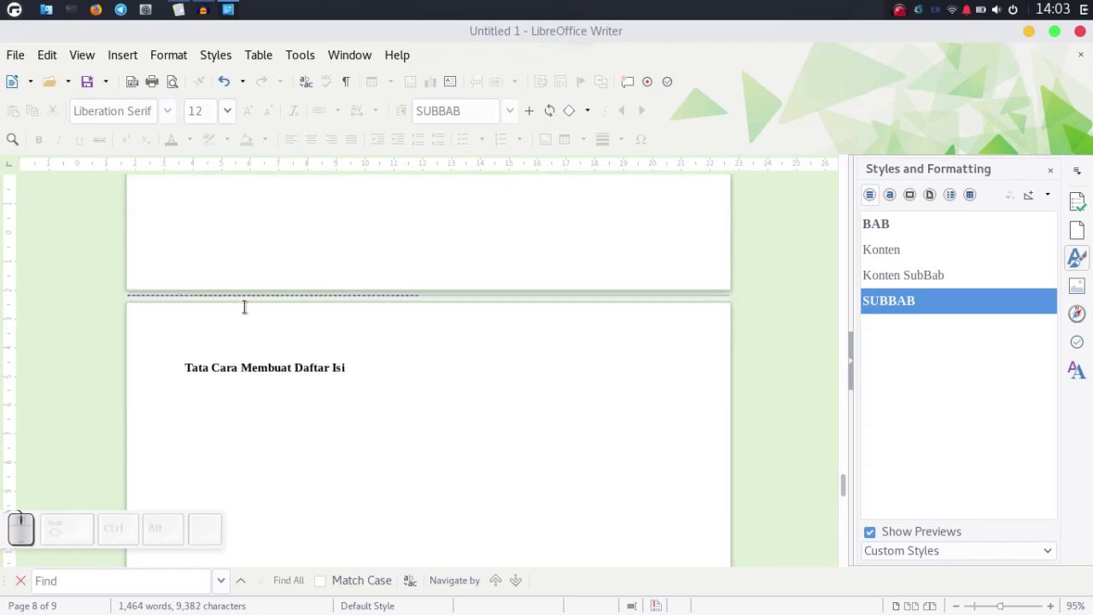
scroll("up", 3)
scroll("up", 3)
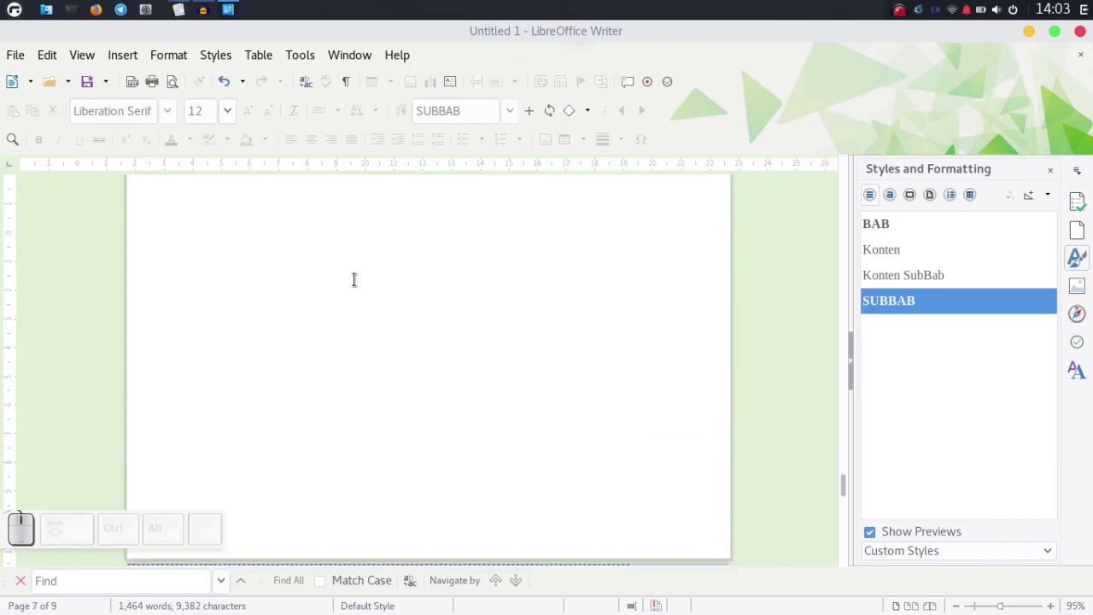
scroll("up", 3)
scroll("down", 3)
scroll("up", 3)
scroll("down", 3)
scroll("up", 3)
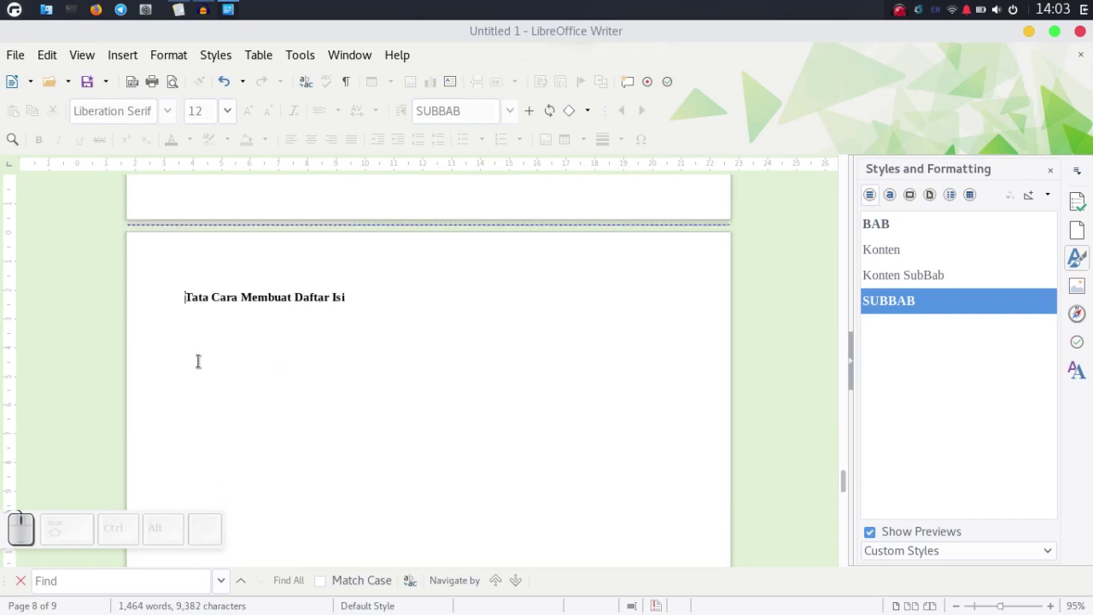
Add further page breaks before the subheading so the document grows to 11 pages
key("ctrl+Return")
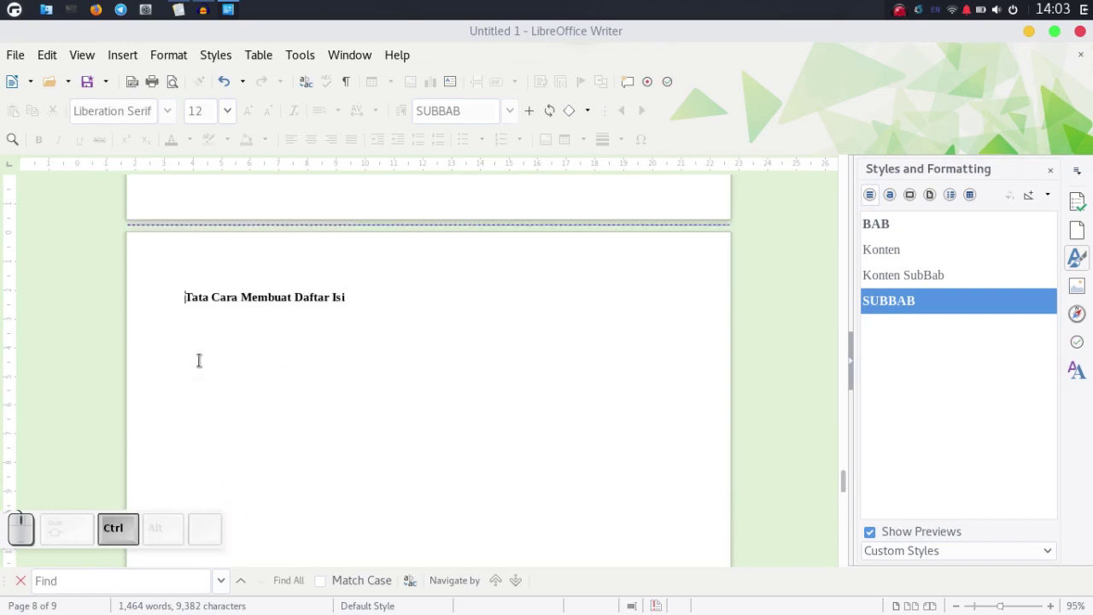
key("ctrl+Return")
key("ctrl+Return")
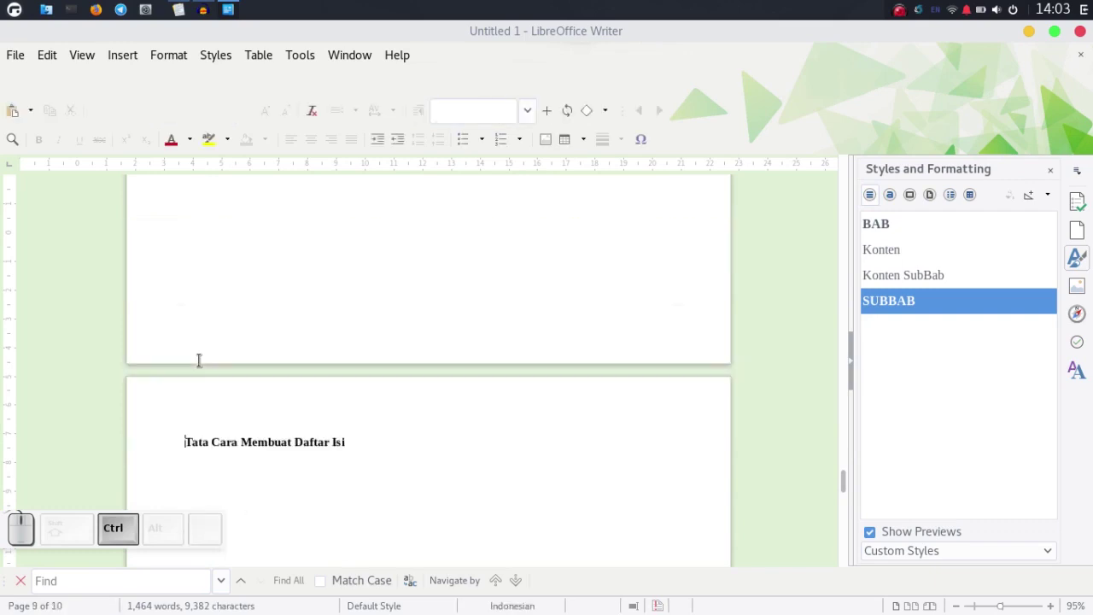
key("ctrl+Return")
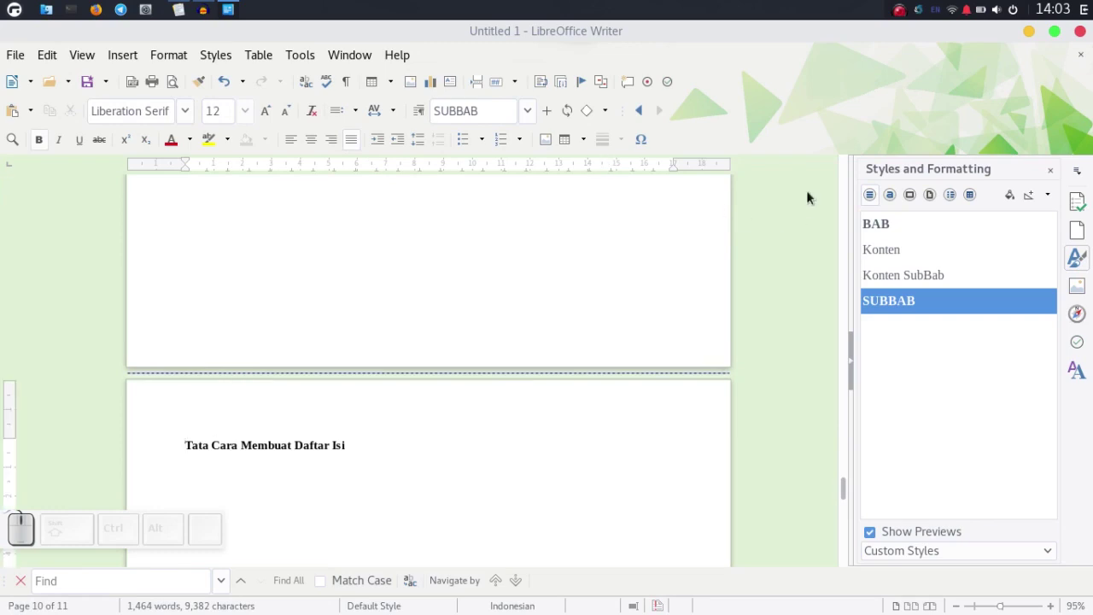
Jump to Table of Contents1 via the Navigator and update the index so it shows pages 10 and 11
left_click(101, 62)
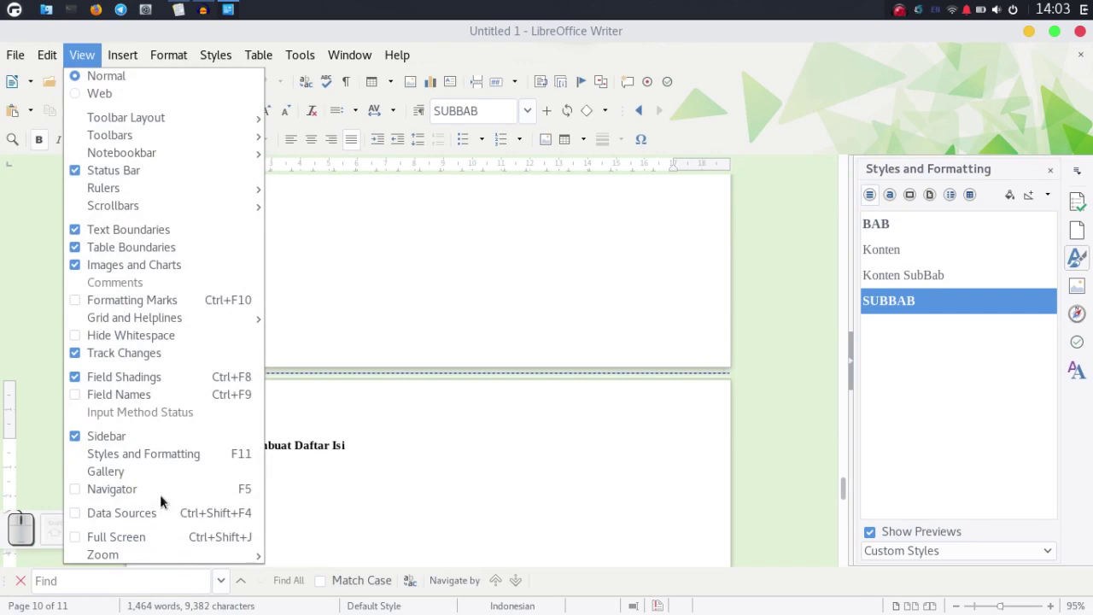
left_click(166, 499)
scroll("down", 3)
left_click(715, 508)
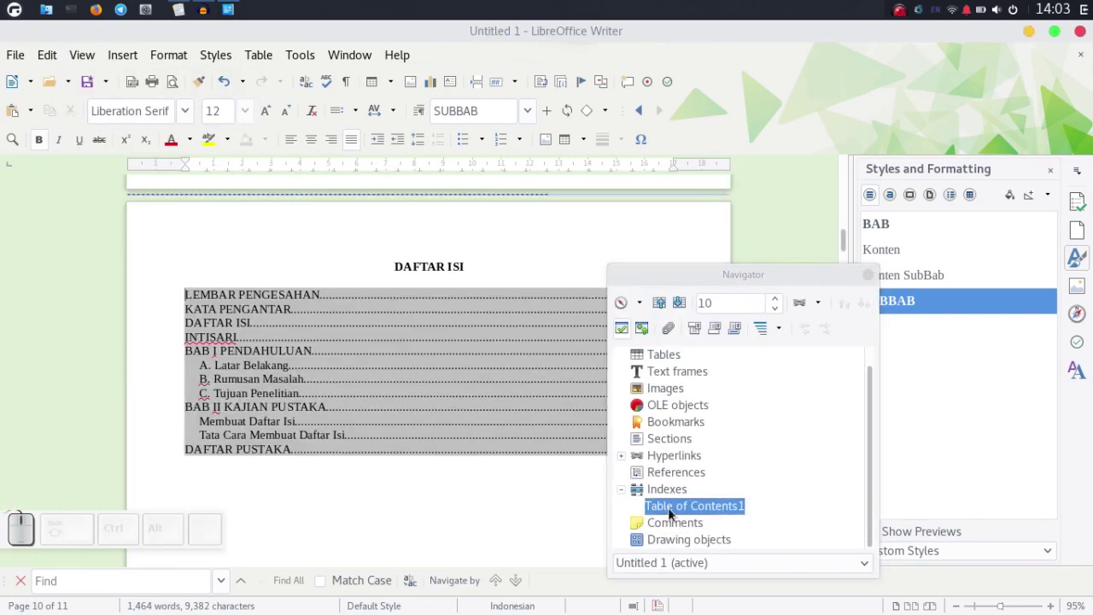
left_click(609, 359)
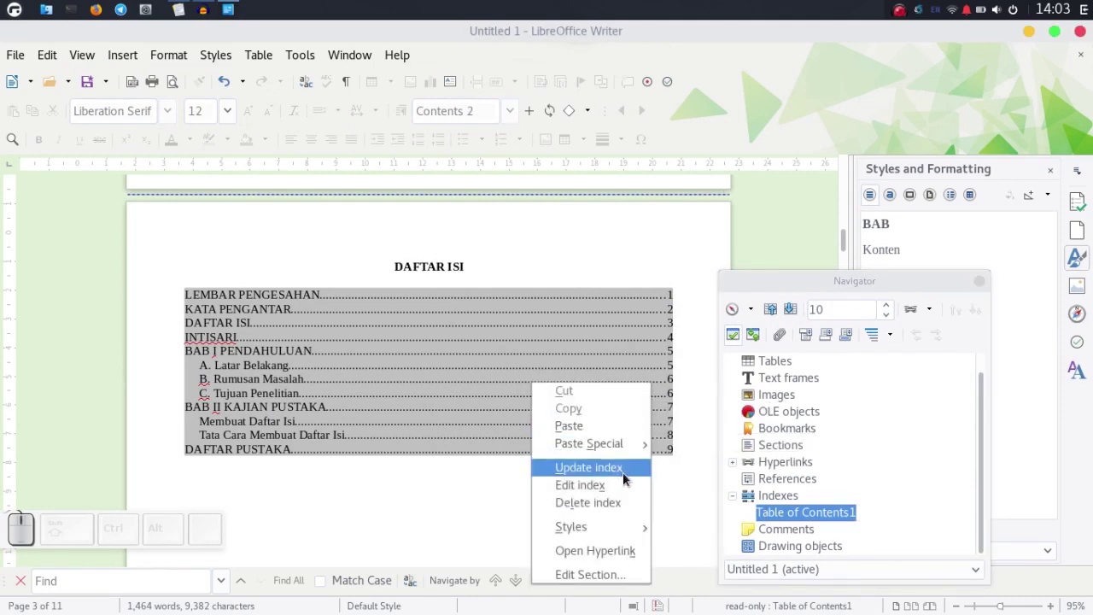
left_click(627, 477)
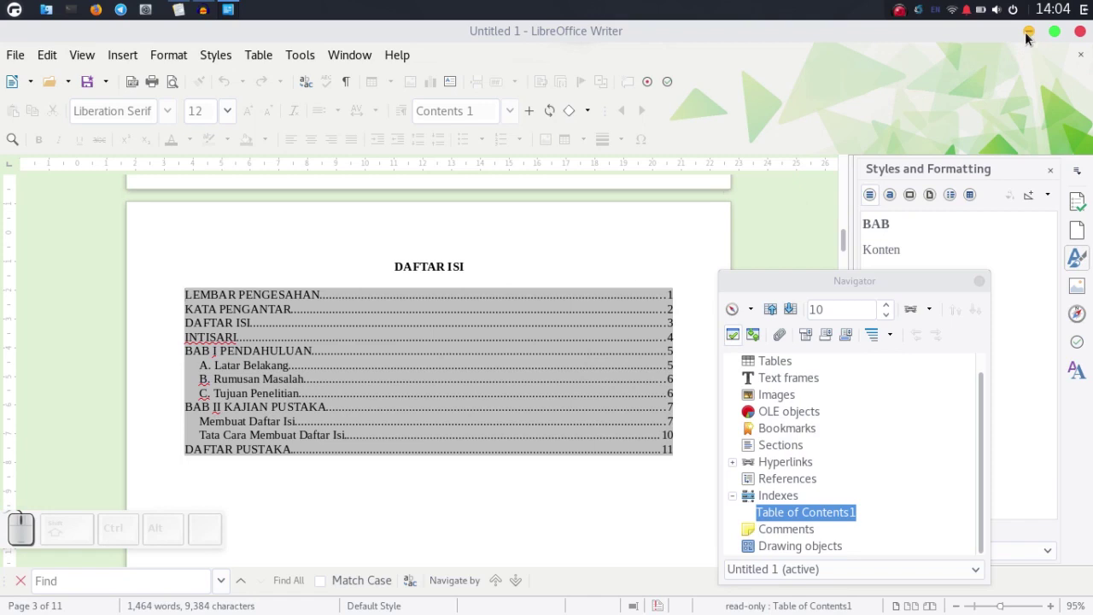
scroll("up", 3)
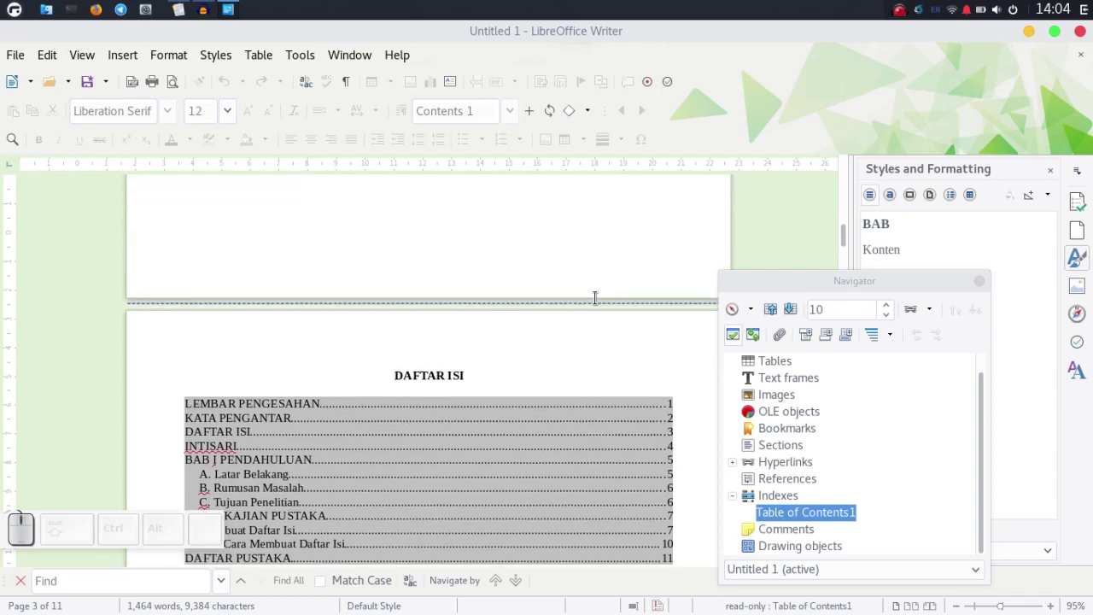